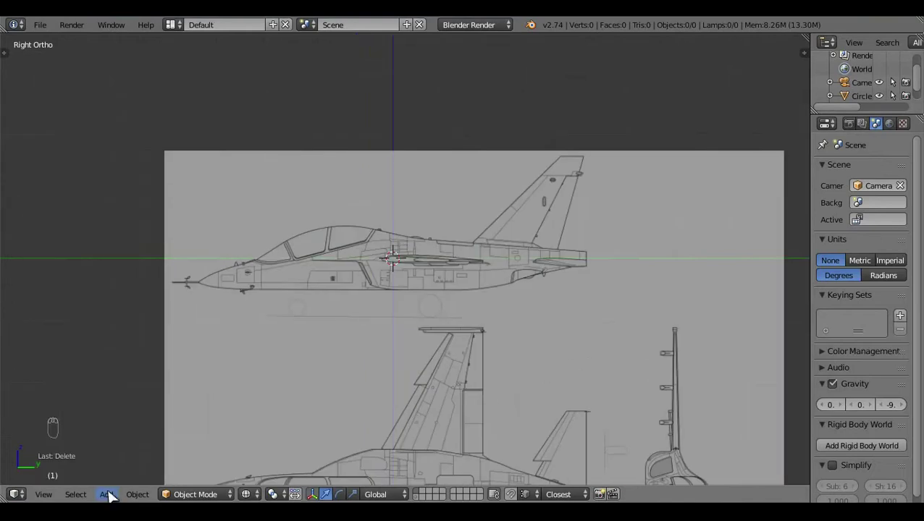
- Add a plane mesh and rotate it 90° so it stands upright in the side view
click(112, 501)
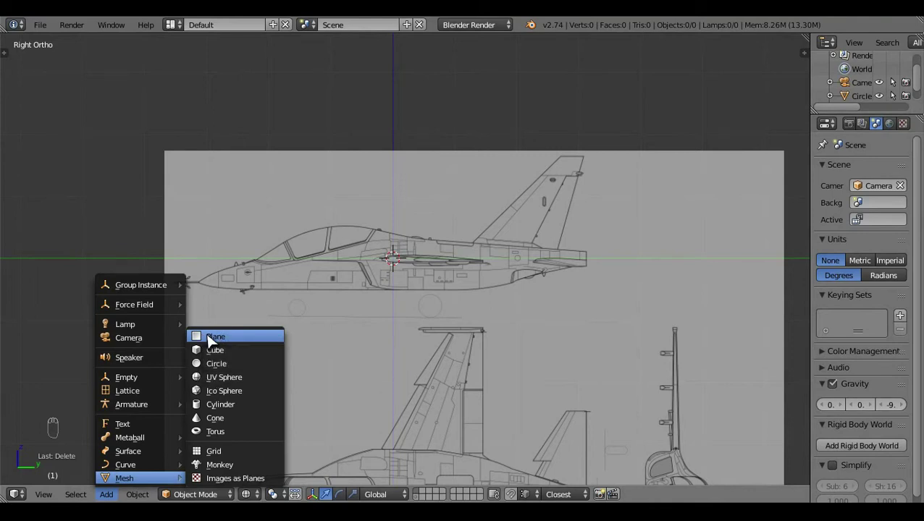
drag(407, 336, 407, 336)
key(Tab)
key(r)
click(417, 272)
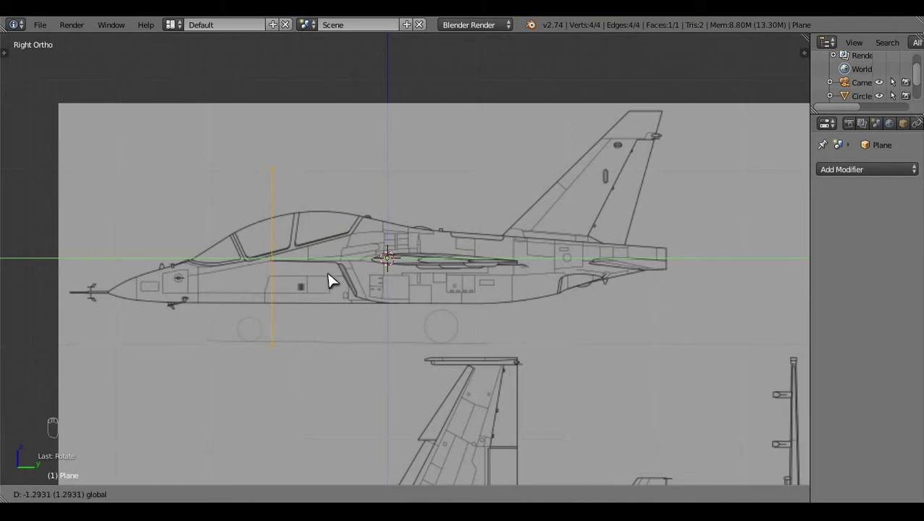
- In Edit Mode, move the plane to the front of the cockpit on the side-view blueprint
key(z)
key(z)
key(c)
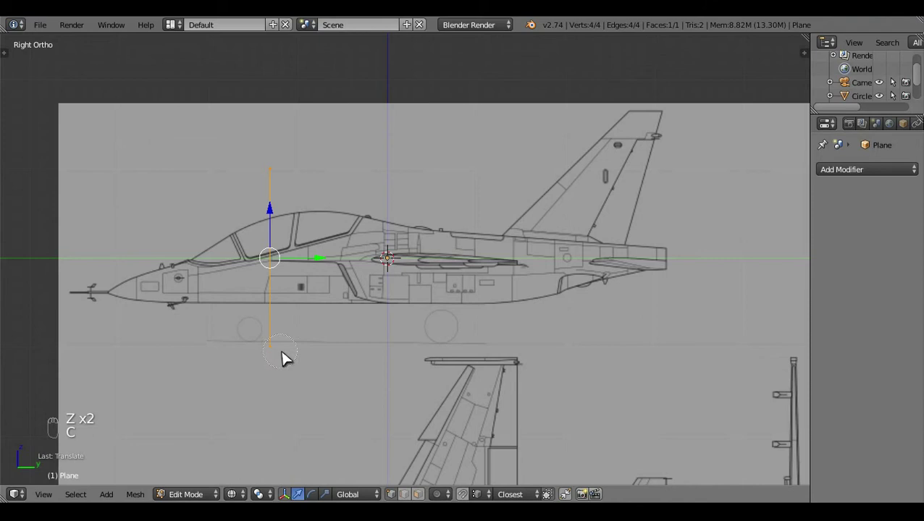
drag(299, 342, 279, 273)
key(a)
key(c)
key(a)
key(c)
drag(280, 127, 258, 217)
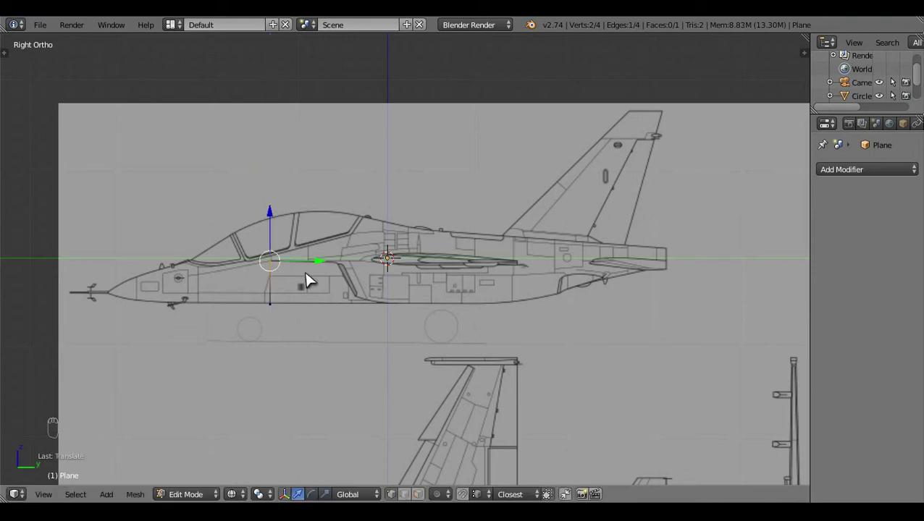
middle_click(339, 316)
middle_click(339, 317)
key(a)
key(c)
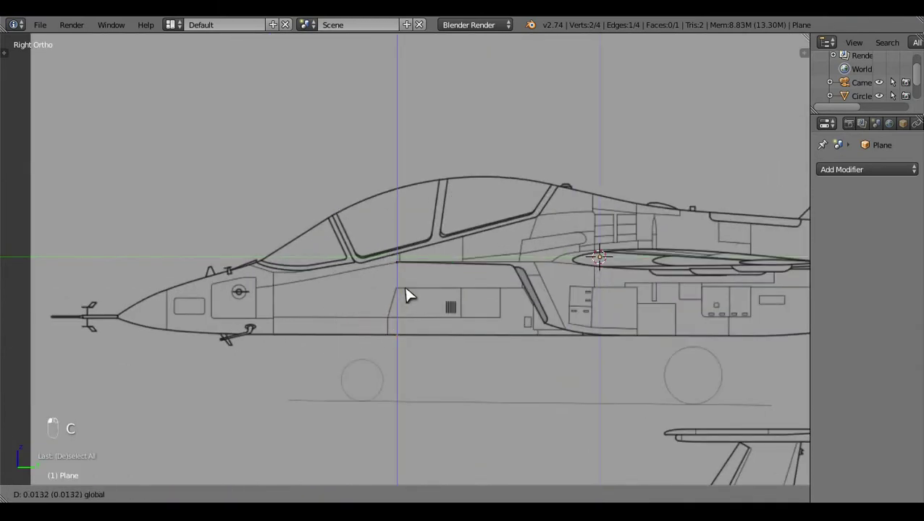
key(a)
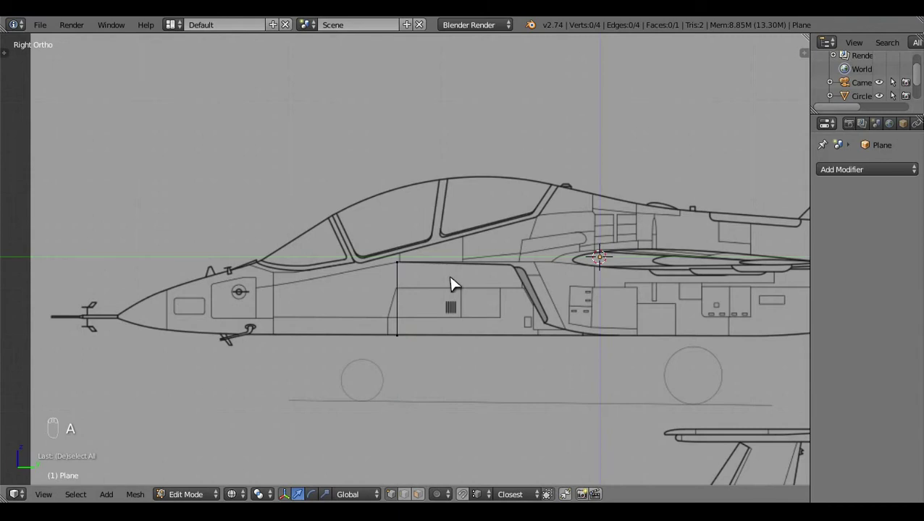
middle_click(456, 284)
- Scale the plane in top view to match the fuselage width
key(KP_7)
key(a)
key(s)
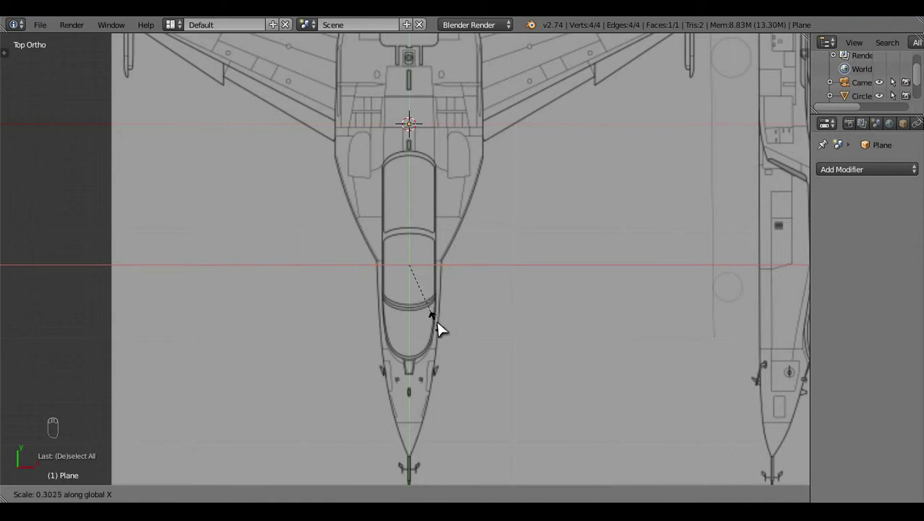
middle_click(487, 321)
key(KP_3)
click(435, 388)
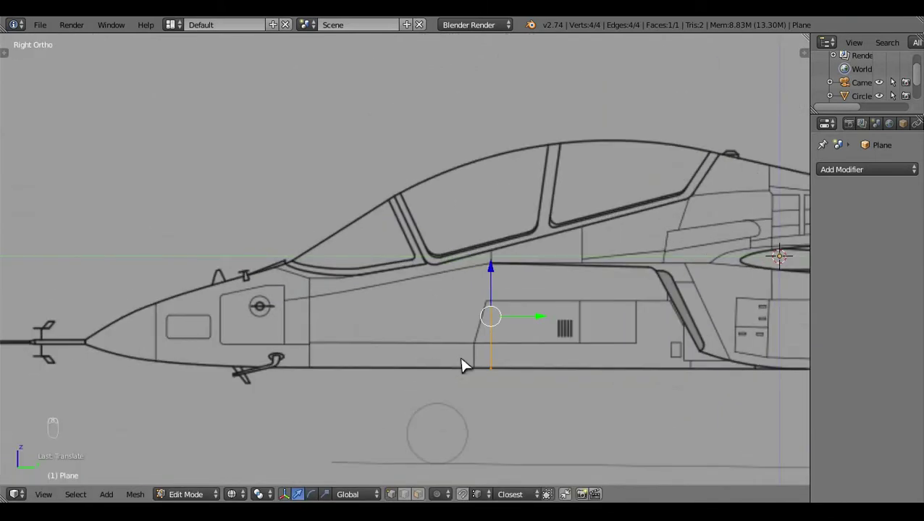
- Extrude the plane forward in side view into a panel ending at the windscreen
key(e)
click(410, 323)
key(c)
click(307, 229)
click(293, 225)
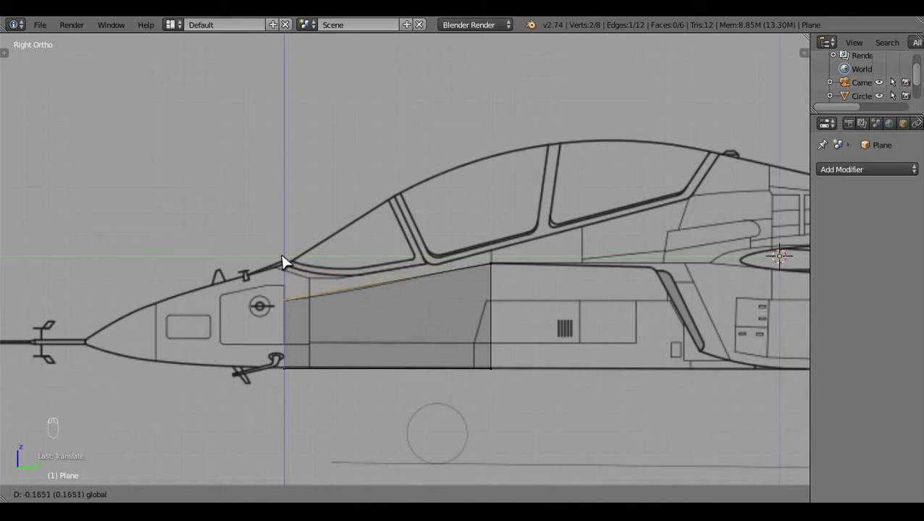
- Adjust the front edge vertices to the nose and canopy outline
key(a)
key(z)
drag(490, 346, 566, 335)
key(n)
drag(735, 198, 702, 218)
drag(702, 218, 640, 336)
key(n)
key(a)
key(KP_3)
key(z)
key(a)
key(c)
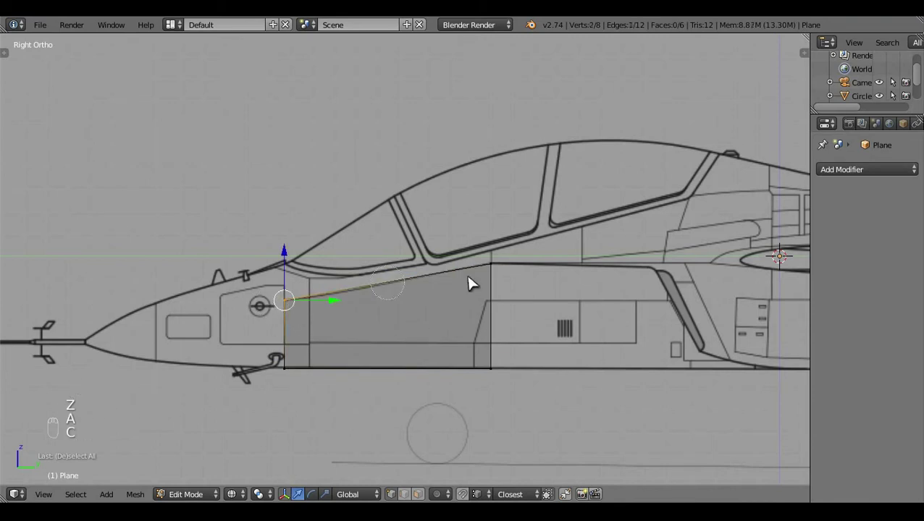
drag(523, 298, 394, 241)
- Extrude the block's top up to the canopy line and snap its corners to the curve
key(e)
click(394, 236)
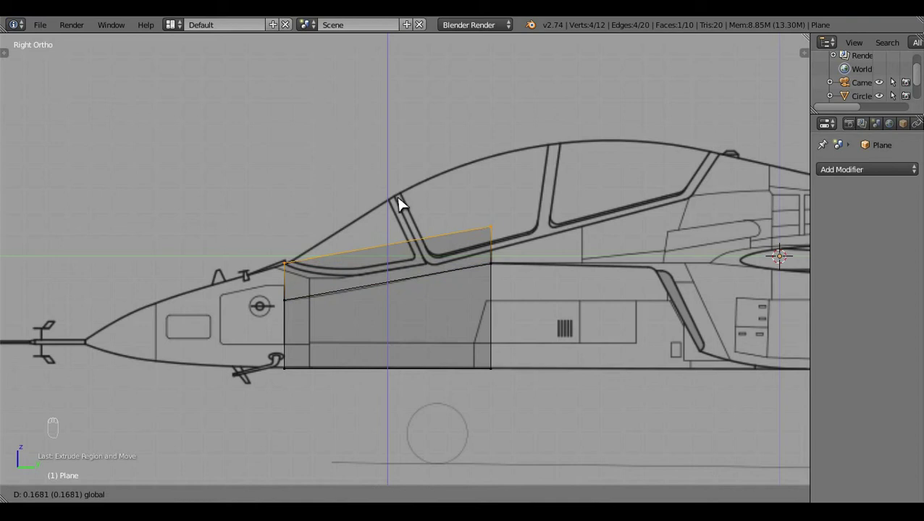
key(c)
drag(502, 177, 523, 111)
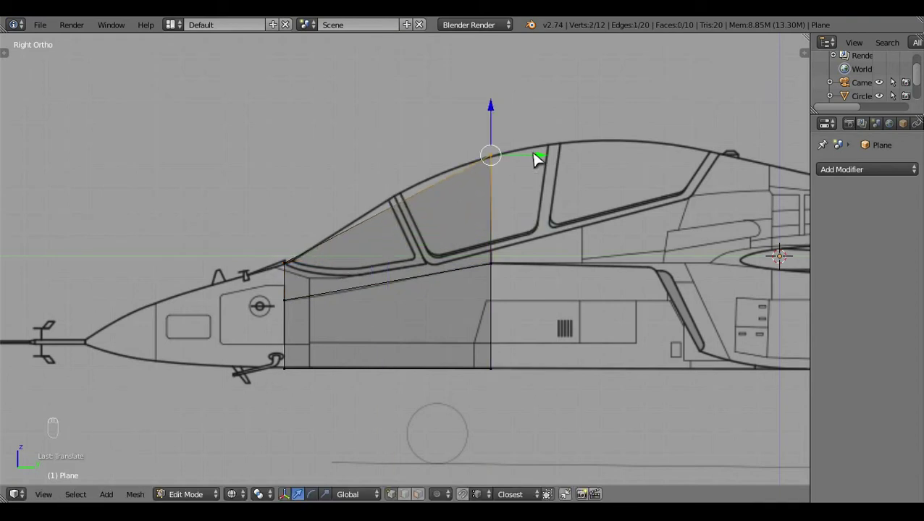
drag(551, 161, 487, 122)
click(487, 122)
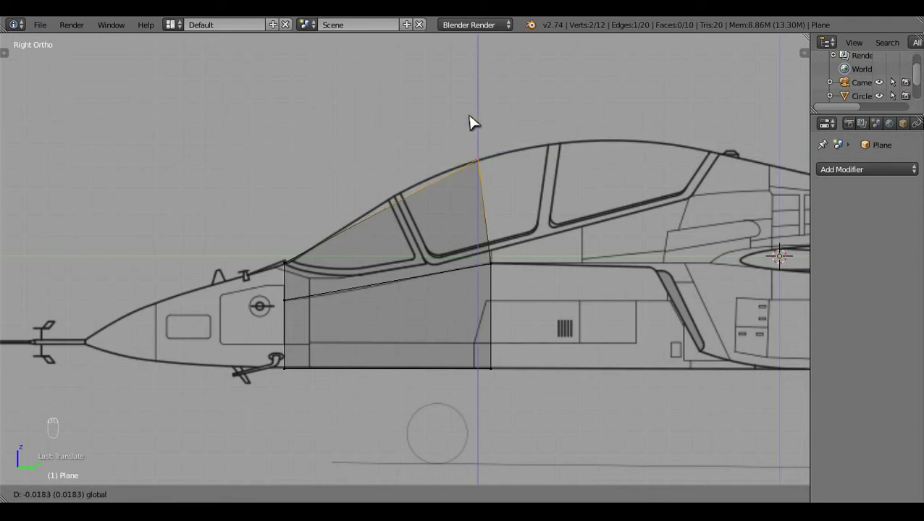
- Extrude the rear face backward past the cockpit
key(a)
click(504, 325)
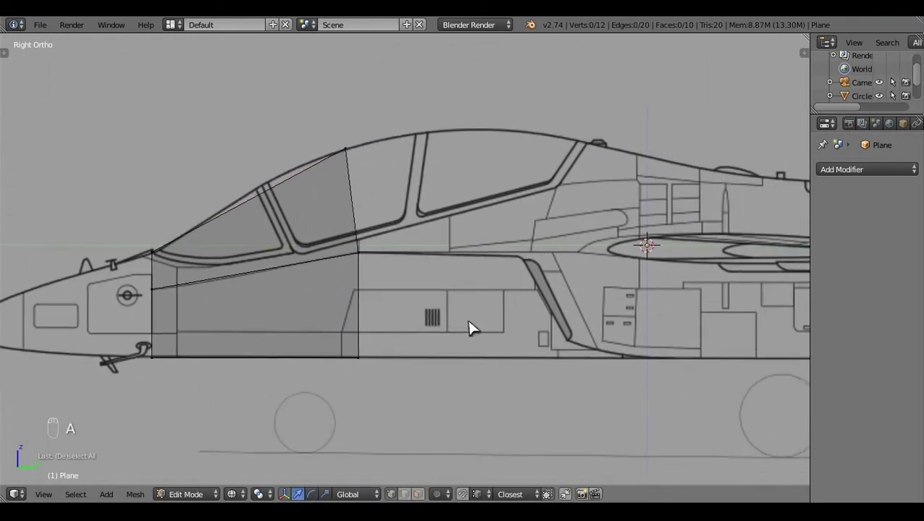
key(b)
key(e)
drag(433, 278, 572, 316)
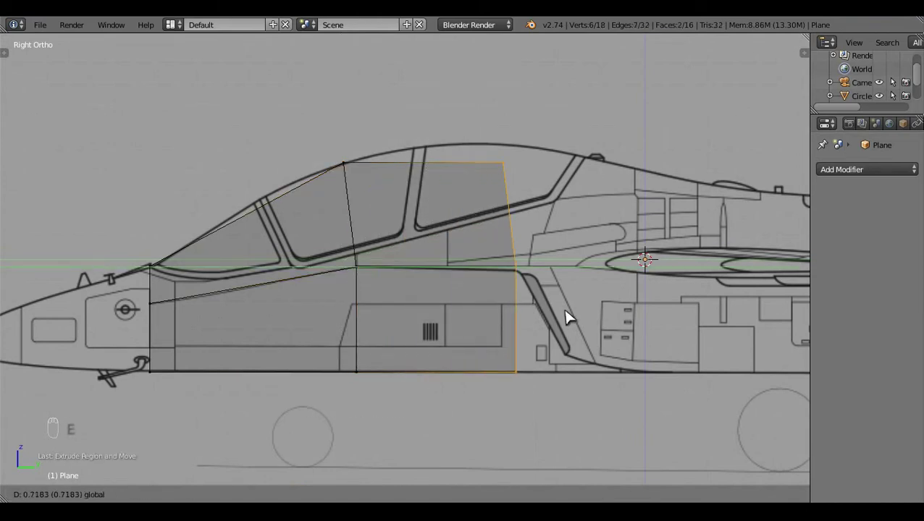
key(c)
click(543, 194)
click(518, 181)
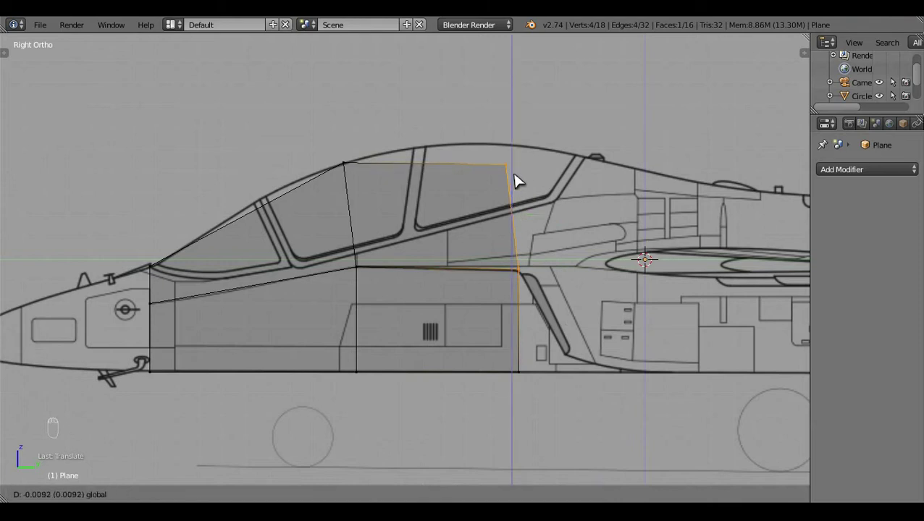
- Align the new section's rear top corner and edge with the canopy outline
key(c)
click(524, 137)
click(518, 106)
click(576, 149)
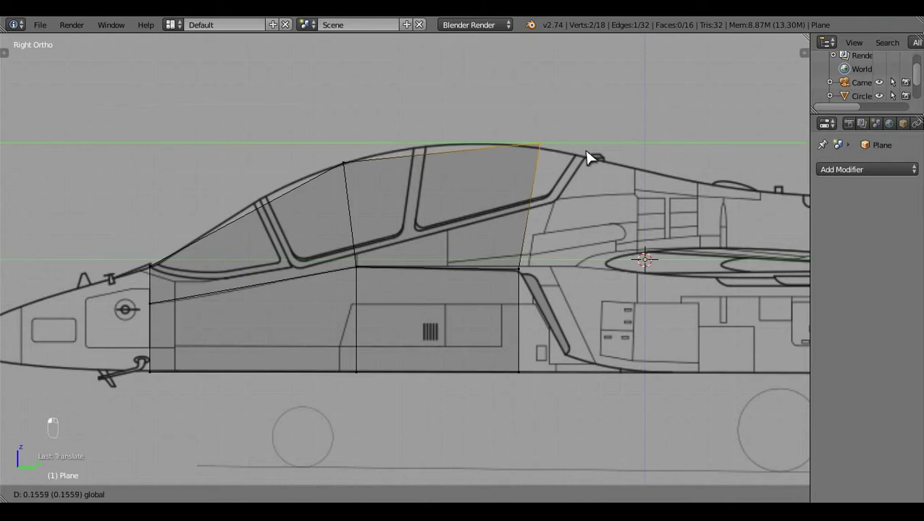
click(550, 100)
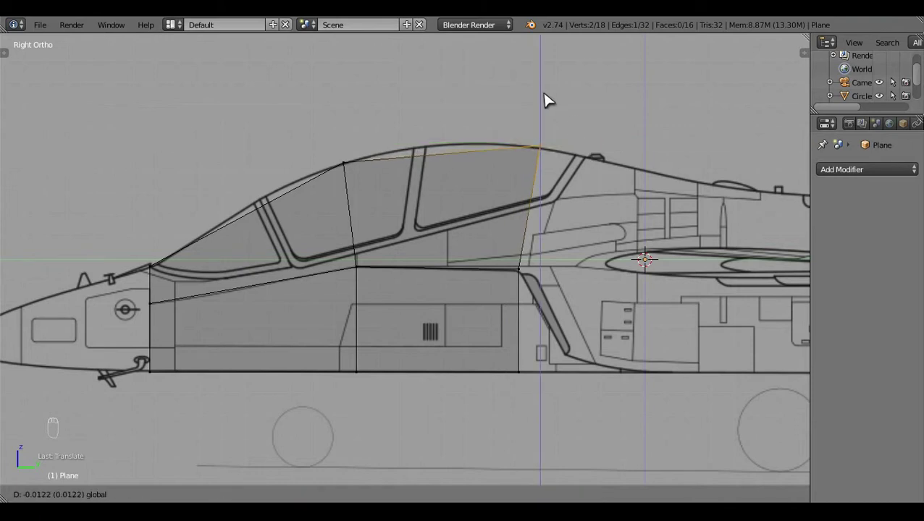
drag(592, 152, 622, 165)
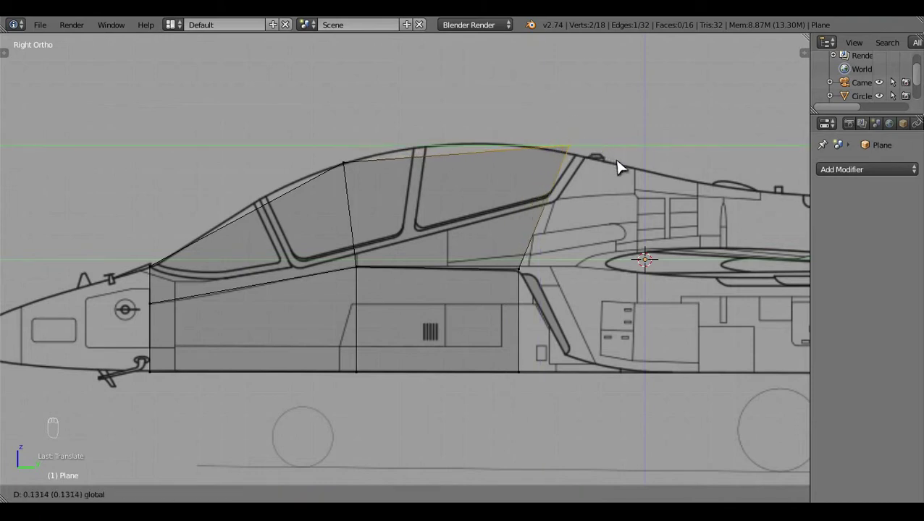
key(ctrl+z)
key(a)
drag(548, 261, 574, 340)
key(KP_7)
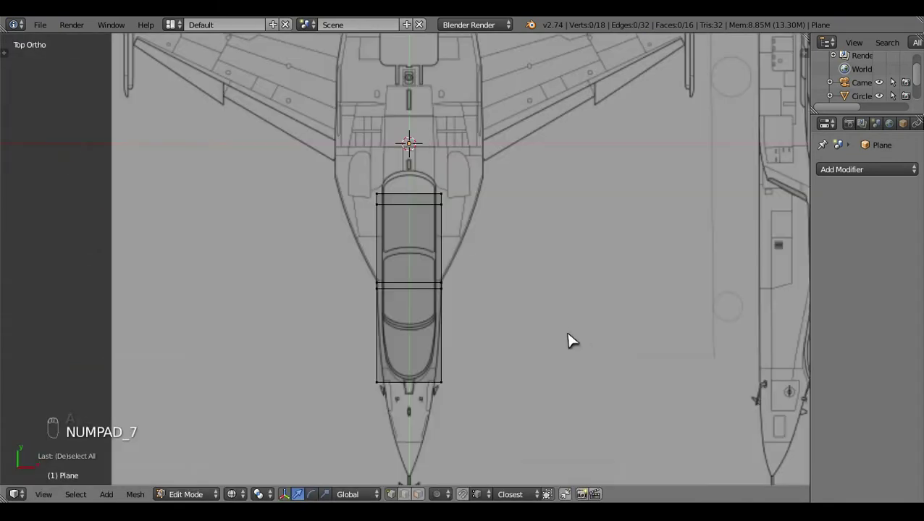
- Extrude the front face toward the nose and narrow it to the top-view outline
key(c)
drag(579, 386, 556, 389)
key(s)
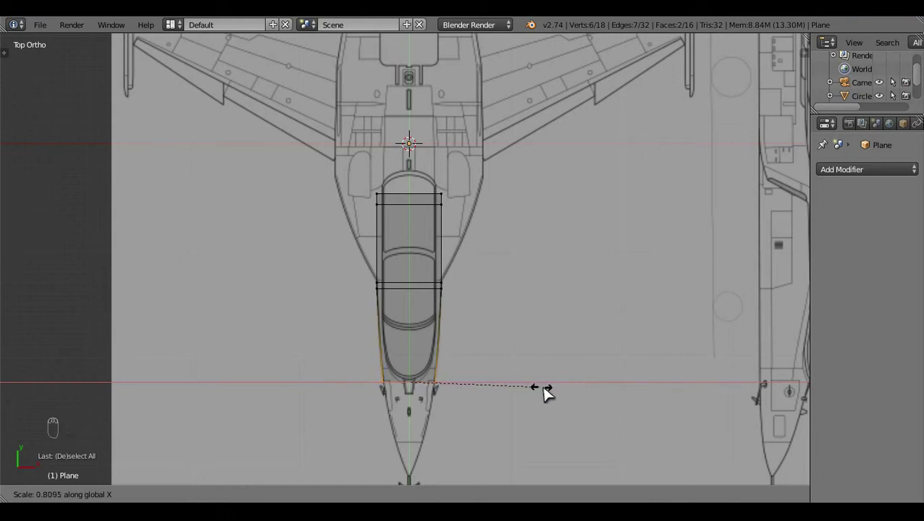
key(a)
key(ctrl+r)
key(a)
key(z)
key(z)
key(z)
drag(510, 404, 469, 214)
key(KP_7)
click(508, 319)
- Add a lengthwise centre edge loop and pull the front section toward the nose
key(z)
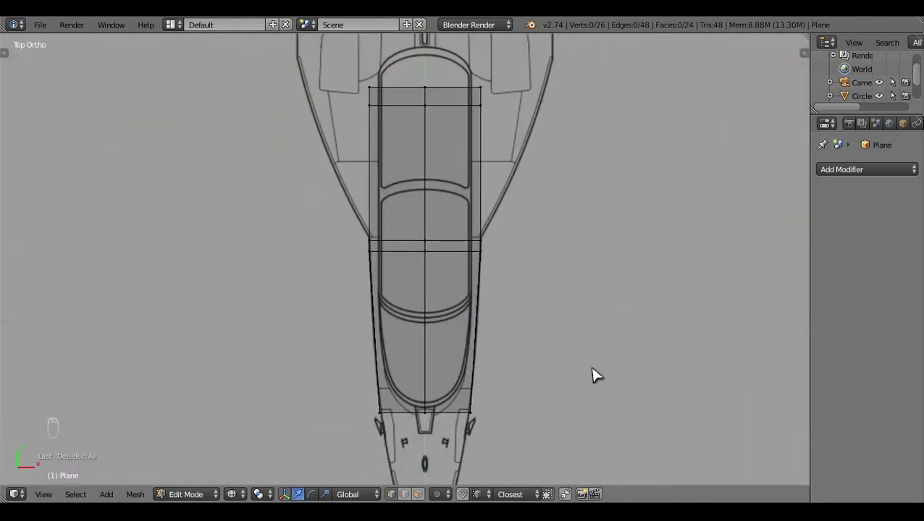
key(b)
key(e)
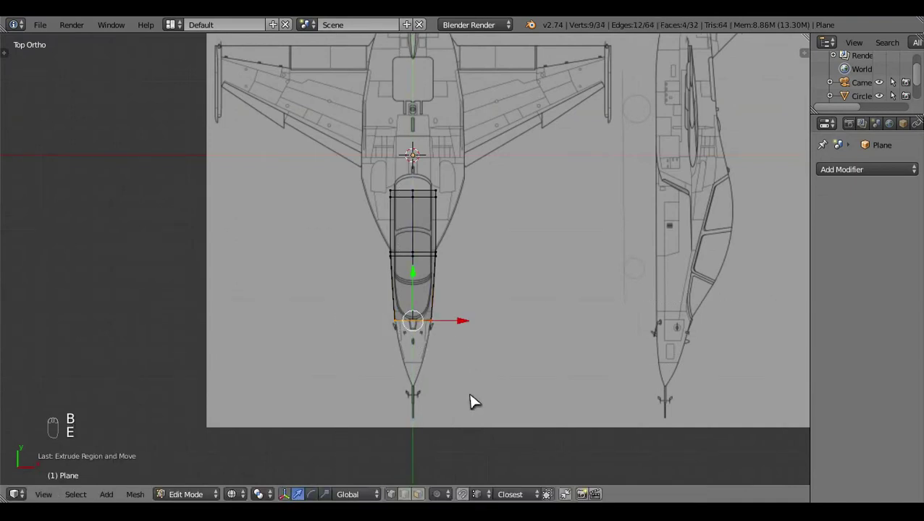
click(424, 325)
click(424, 315)
drag(460, 351, 542, 316)
middle_click(542, 316)
- Taper the nose end of the forward section to match the blueprint
key(KP_7)
drag(514, 364, 427, 256)
middle_click(427, 256)
click(426, 261)
key(s)
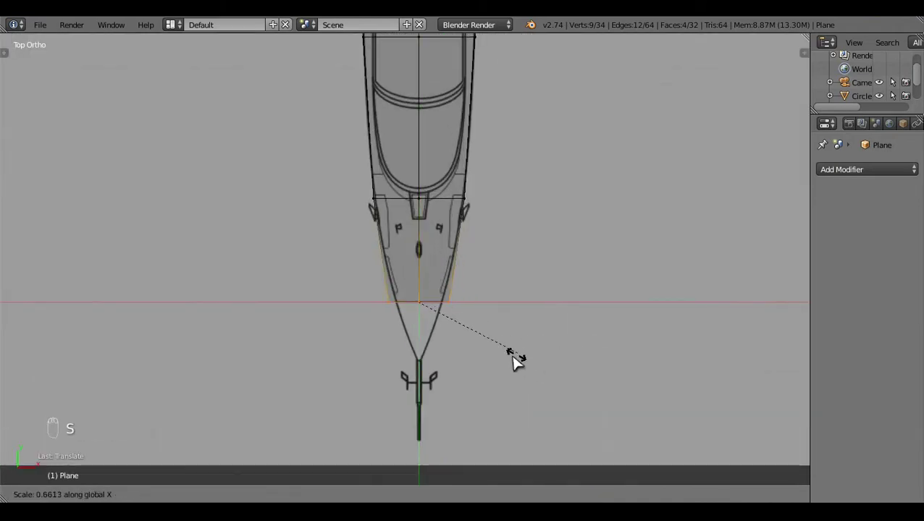
key(KP_3)
drag(473, 388, 351, 266)
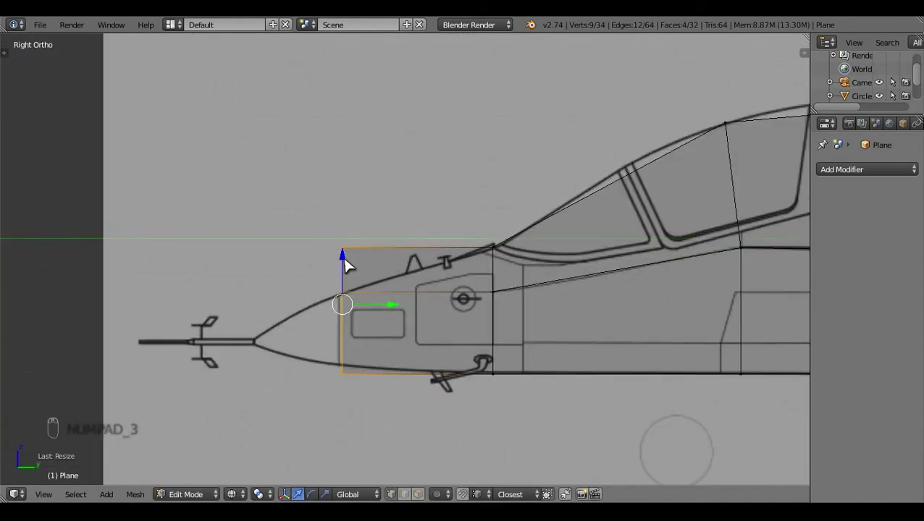
- Lower the nose top edge and adjust its vertices to the side outline
key(s)
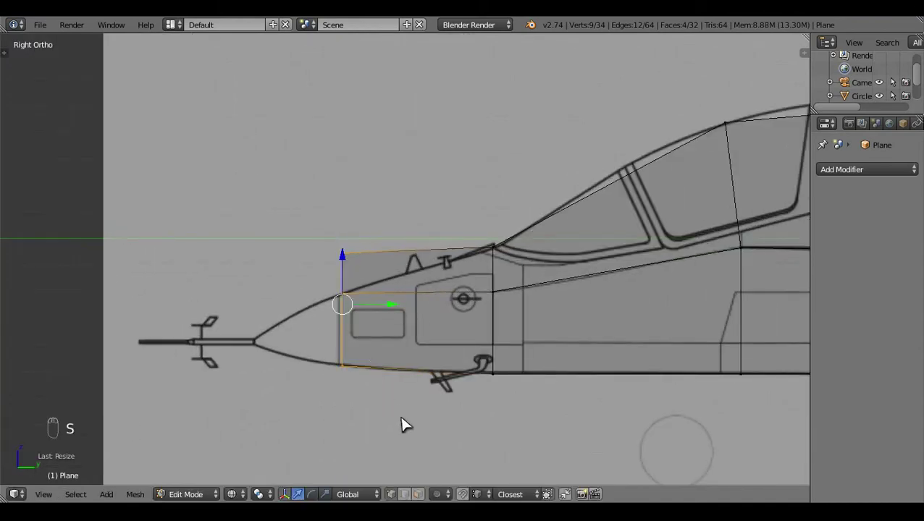
key(c)
drag(367, 250, 347, 274)
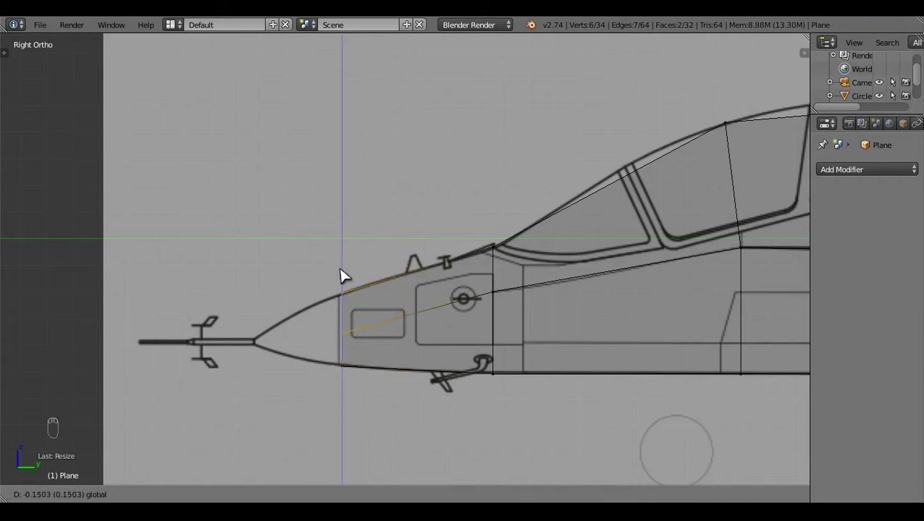
key(c)
right_click(361, 295)
middle_click(339, 285)
click(343, 283)
key(a)
- Extrude the nose forward to the tip and fit it to the outline
key(b)
key(e)
click(372, 339)
drag(400, 410, 472, 416)
key(s)
click(403, 362)
key(c)
drag(374, 227, 373, 268)
key(c)
click(372, 252)
- Scale the nose end down to a point and orbit to check the shape
key(a)
key(z)
click(481, 356)
key(KP_7)
key(z)
key(b)
key(s)
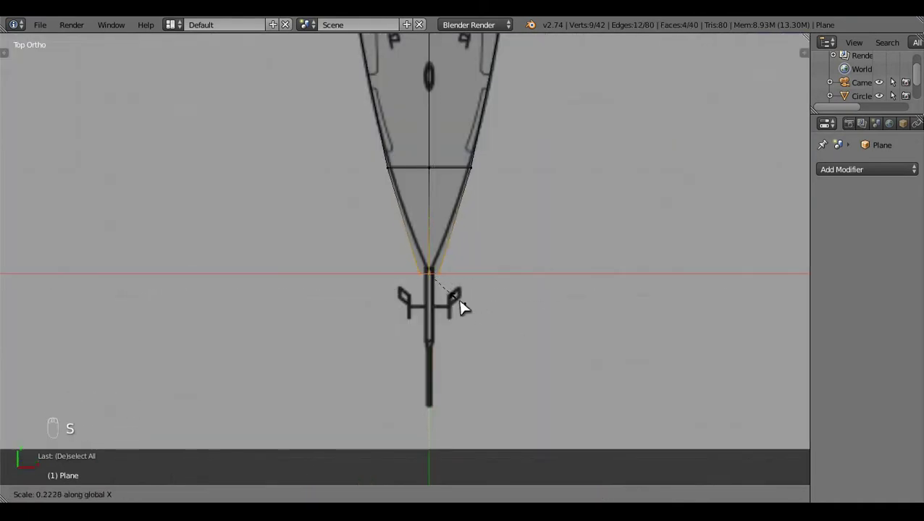
key(a)
key(z)
drag(409, 362, 334, 192)
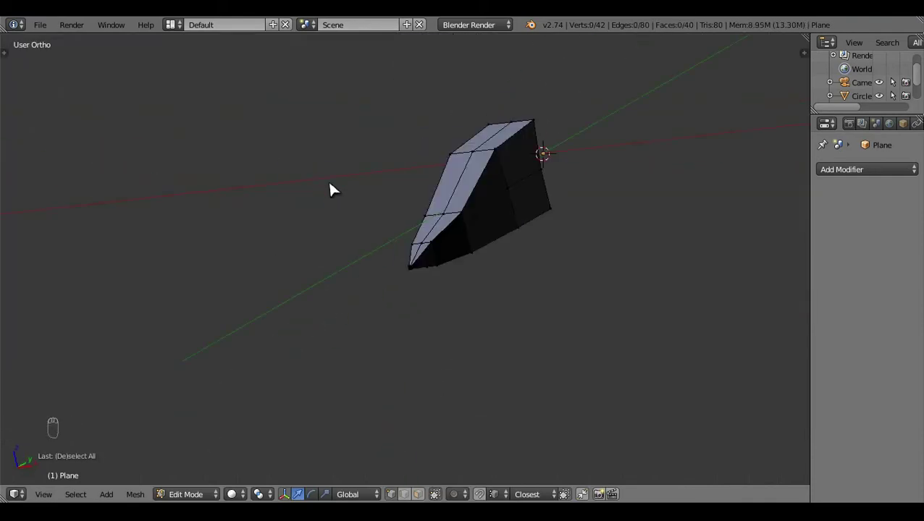
- Extrude the fuselage's rear face backward toward the wing root in side view
key(KP_3)
key(z)
drag(612, 342, 440, 347)
key(b)
key(e)
drag(479, 255, 546, 276)
- Frame the rear of the canopy section and select the fuselage end loop's vertices
key(s)
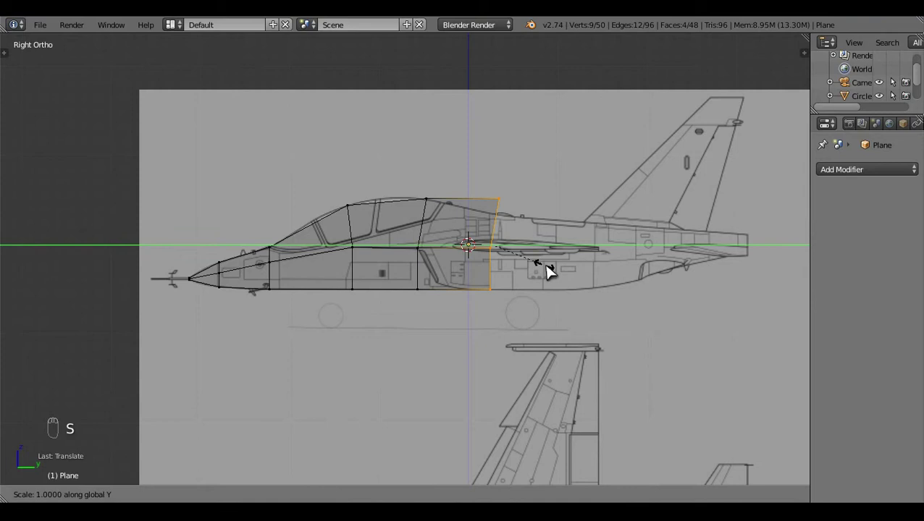
middle_click(585, 287)
drag(668, 228, 669, 231)
drag(658, 343, 536, 316)
key(c)
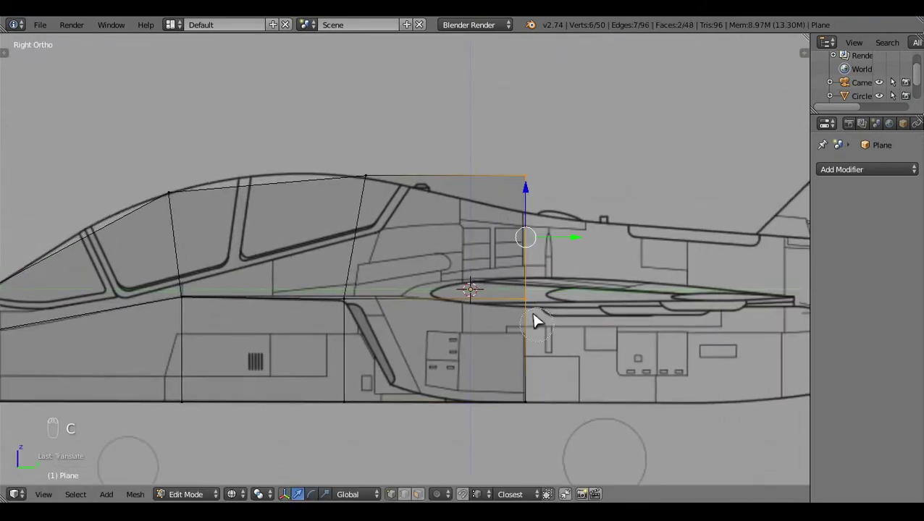
click(533, 147)
click(530, 169)
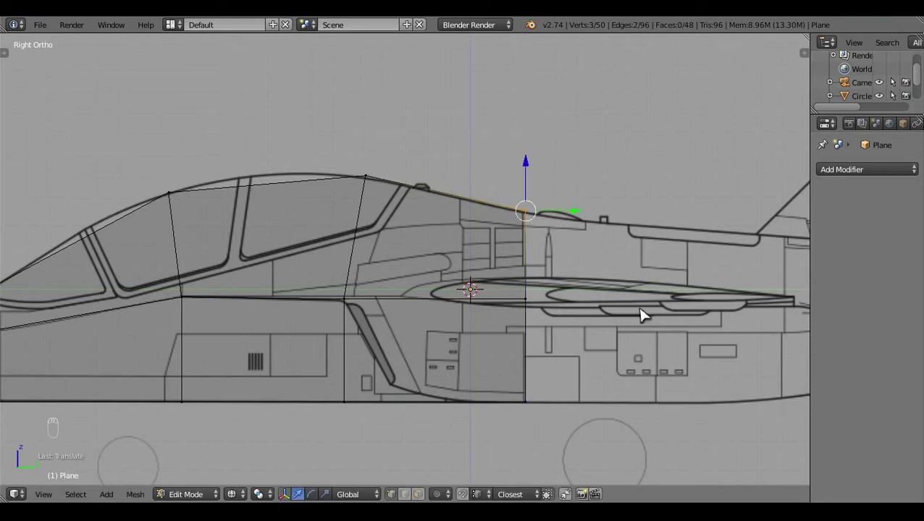
click(618, 319)
key(b)
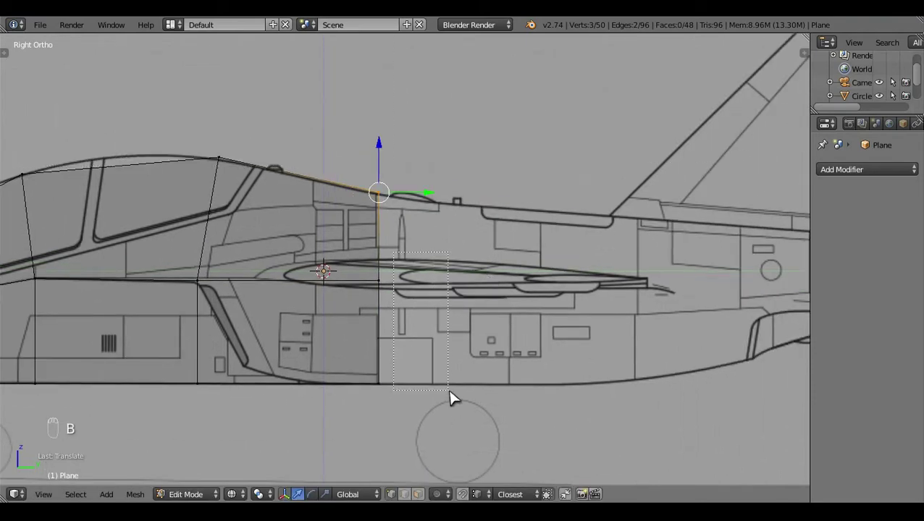
key(b)
- Extrude a new rear section past the canopy and align its vertex with the blueprint outline
key(e)
click(475, 294)
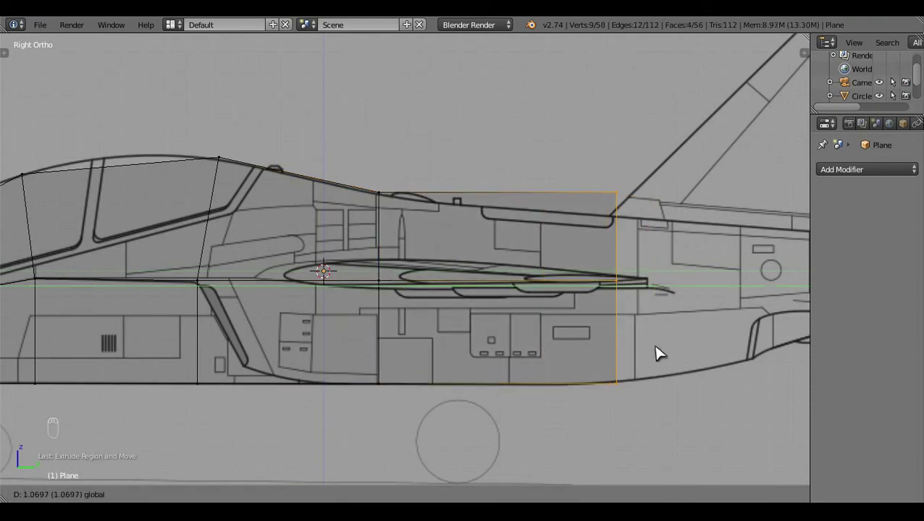
key(c)
right_click(581, 191)
drag(566, 164, 572, 186)
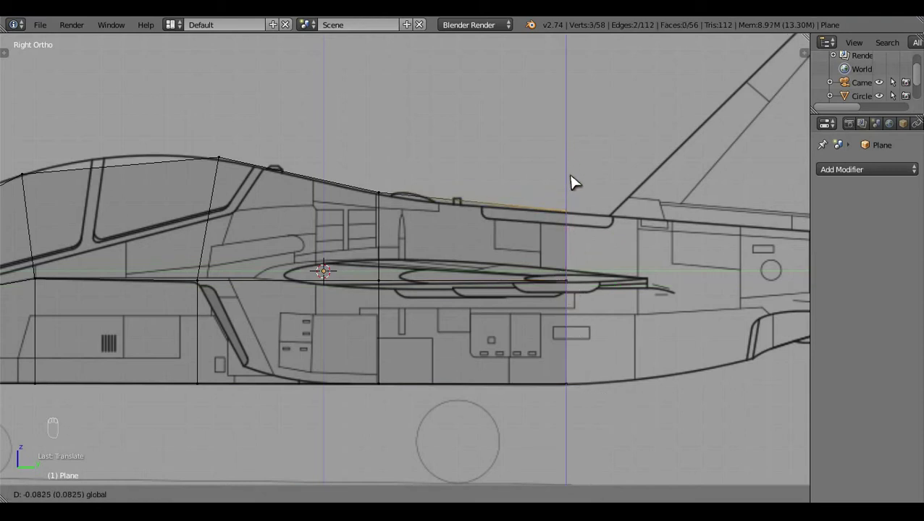
key(a)
- Extrude another section behind the wing trailing edge and scale it to the fuselage height
drag(618, 359, 328, 236)
key(b)
key(e)
drag(315, 280, 625, 325)
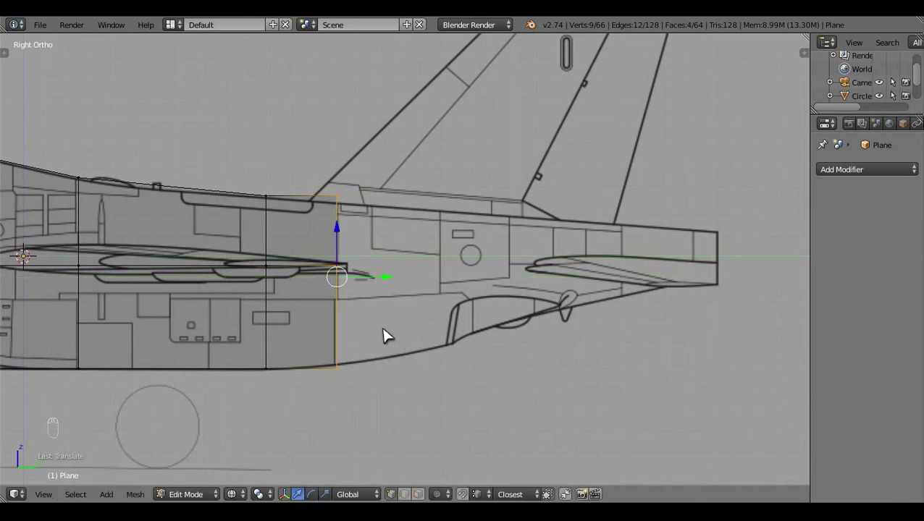
key(c)
drag(469, 417, 472, 421)
key(s)
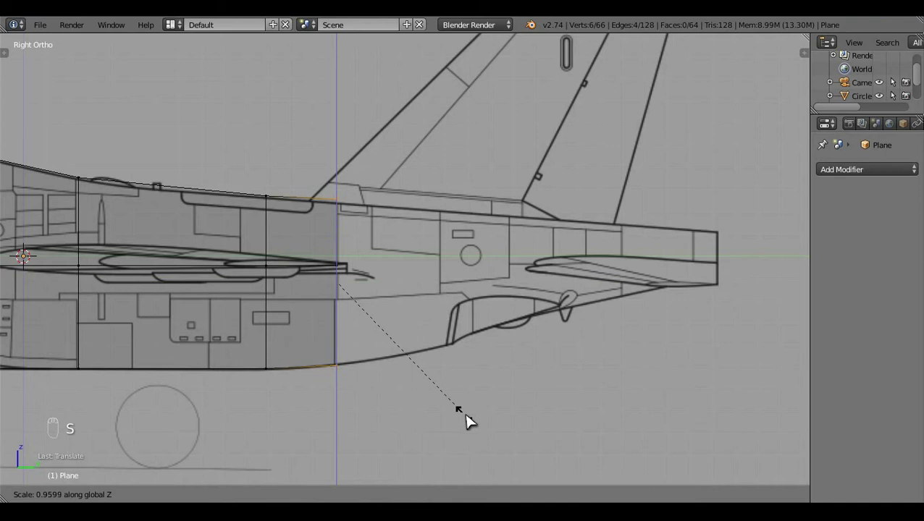
- Fit the end section's top vertex to the fuselage outline
key(c)
click(344, 164)
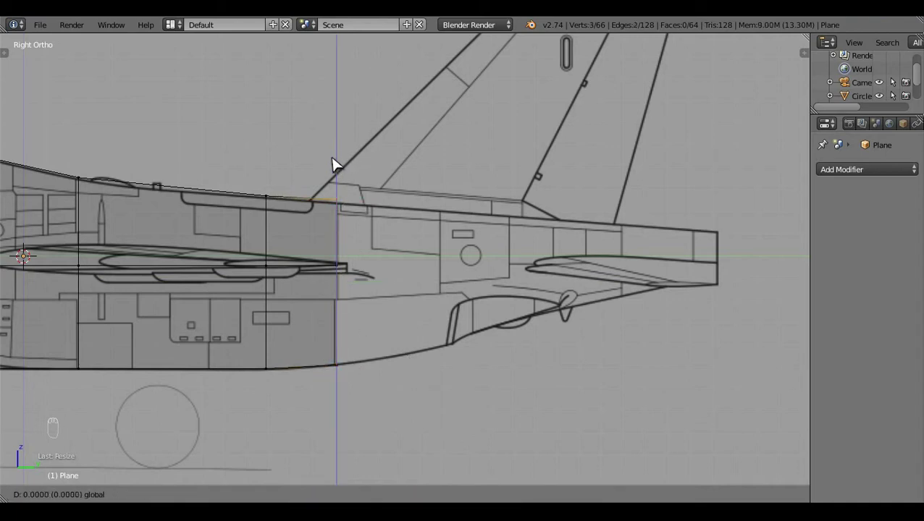
drag(501, 324, 478, 449)
key(b)
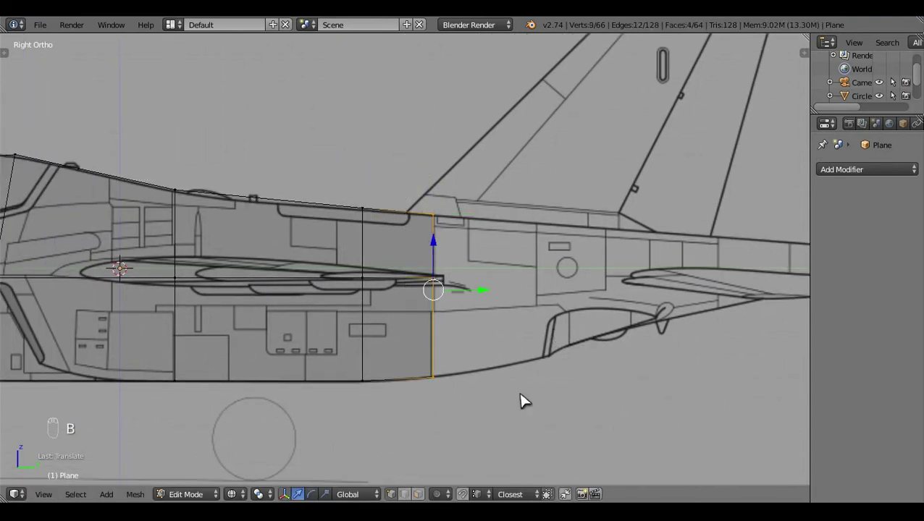
key(KP_7)
drag(538, 351, 538, 350)
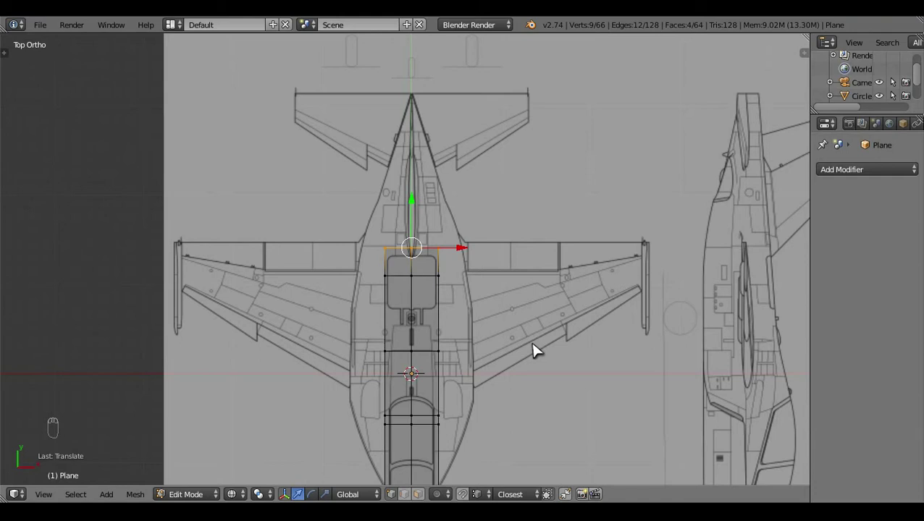
- Extrude the end loop to the tail end and scale the tail section down
key(KP_3)
key(KP_3)
key(e)
drag(507, 276, 620, 298)
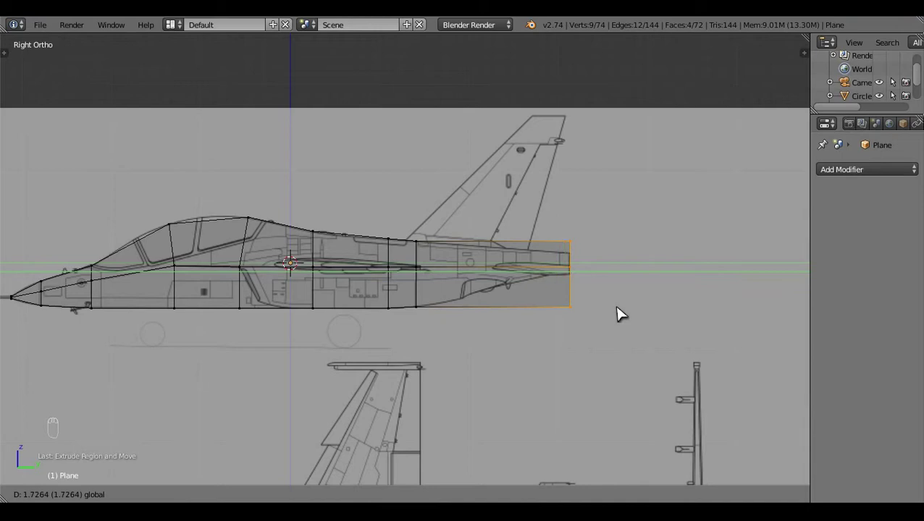
key(c)
click(583, 260)
key(s)
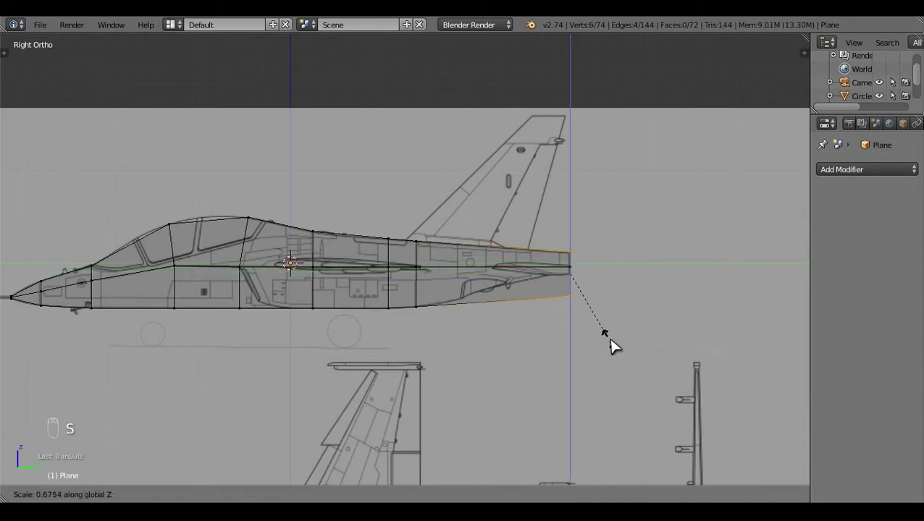
key(c)
drag(585, 276, 598, 233)
- Align the tail section's vertices with the blueprint outline
key(a)
middle_click(651, 339)
drag(636, 383, 390, 370)
key(b)
drag(647, 267, 606, 239)
key(a)
key(c)
click(593, 193)
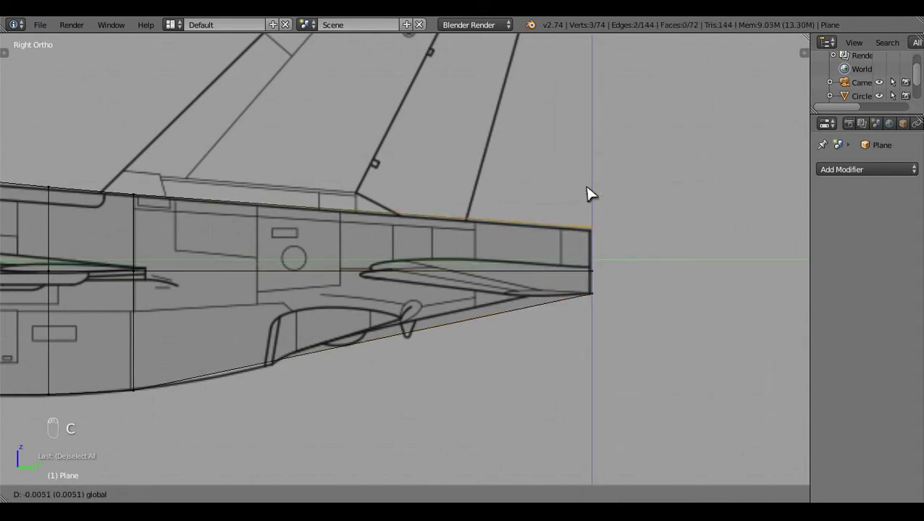
key(a)
click(524, 401)
- Add loop-cut cross sections through the rear fuselage and near the tail, sliding them into place
key(ctrl+r)
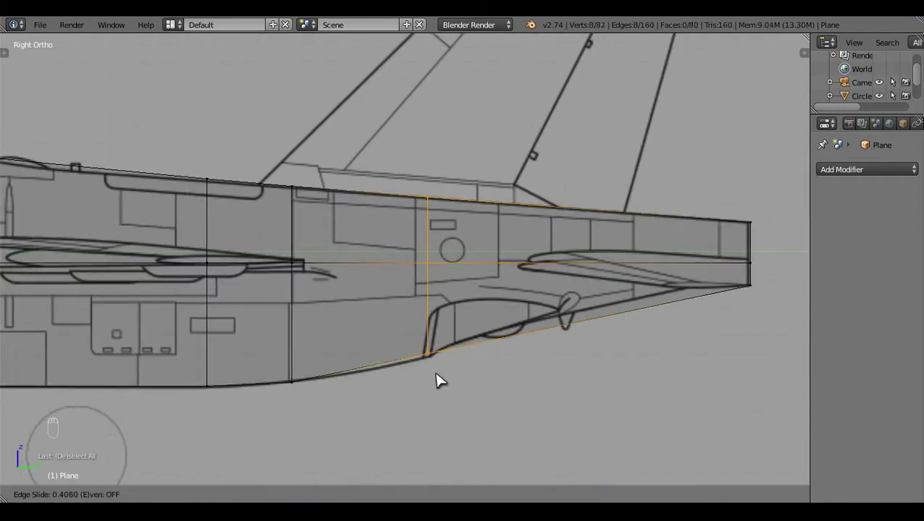
key(a)
key(c)
click(430, 318)
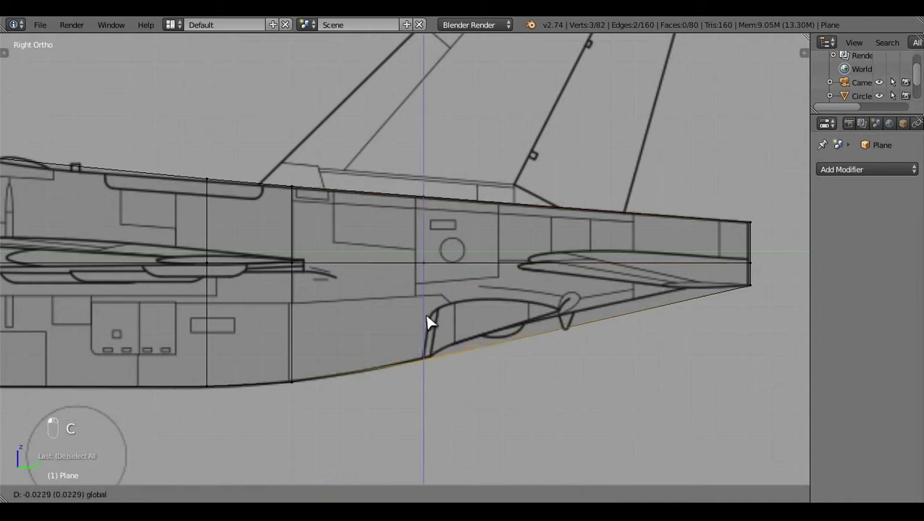
key(a)
key(ctrl+r)
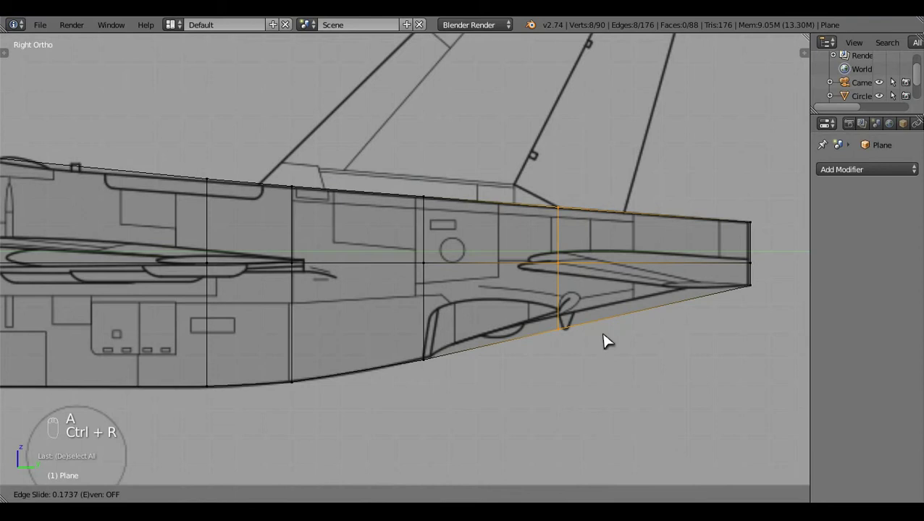
key(a)
key(c)
drag(563, 298, 557, 286)
key(a)
- Add one more cross section near the tail end and inspect the wireframe fuselage
drag(617, 364, 543, 349)
key(ctrl+r)
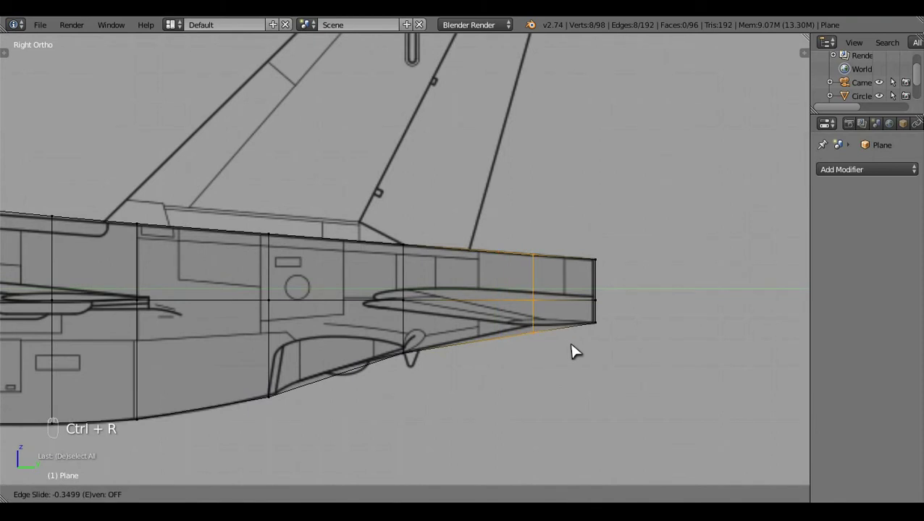
key(a)
key(c)
drag(544, 319, 533, 296)
key(a)
drag(462, 401, 352, 433)
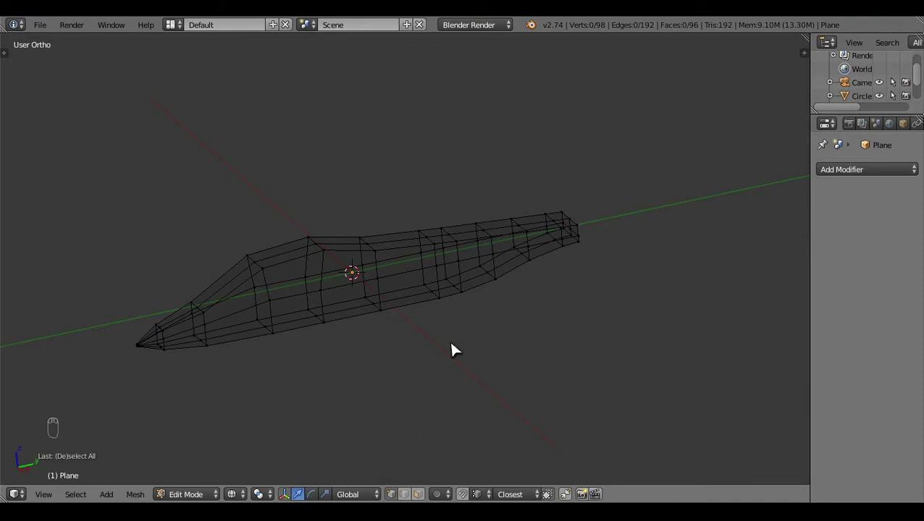
- Leave edit mode and add a Catmull-Clark subdivision surface modifier to the fuselage
key(KP_3)
key(KP_7)
click(513, 325)
drag(901, 184, 657, 397)
key(Tab)
key(z)
key(a)
click(400, 431)
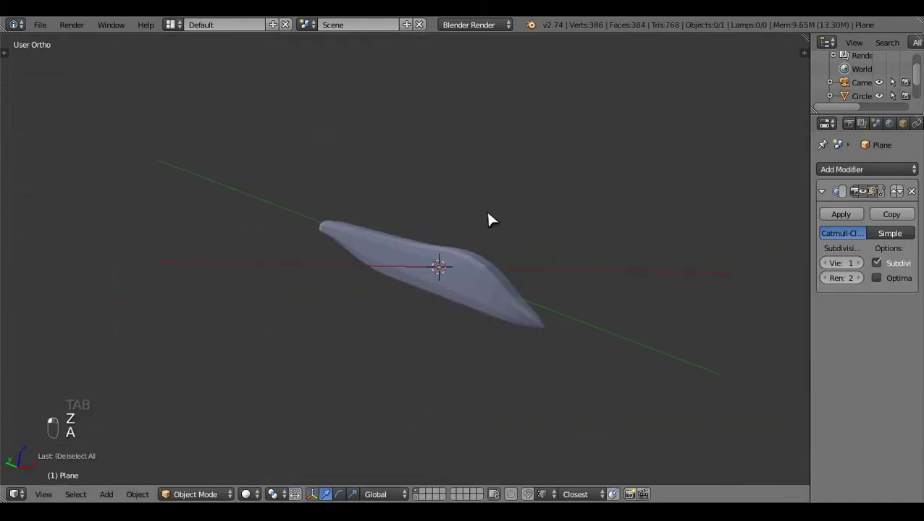
- Inspect the smoothed fuselage and return to edit mode in the right side view
key(Tab)
key(a)
key(ctrl+n)
click(485, 307)
key(a)
key(Tab)
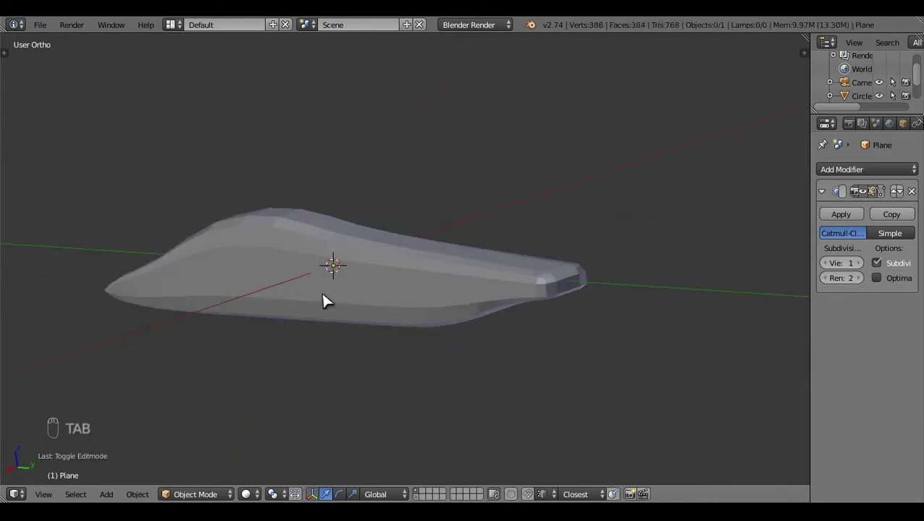
key(KP_3)
key(z)
key(Tab)
- Bring the nose and canopy into view and cut a new cross section through the canopy
drag(447, 328, 447, 327)
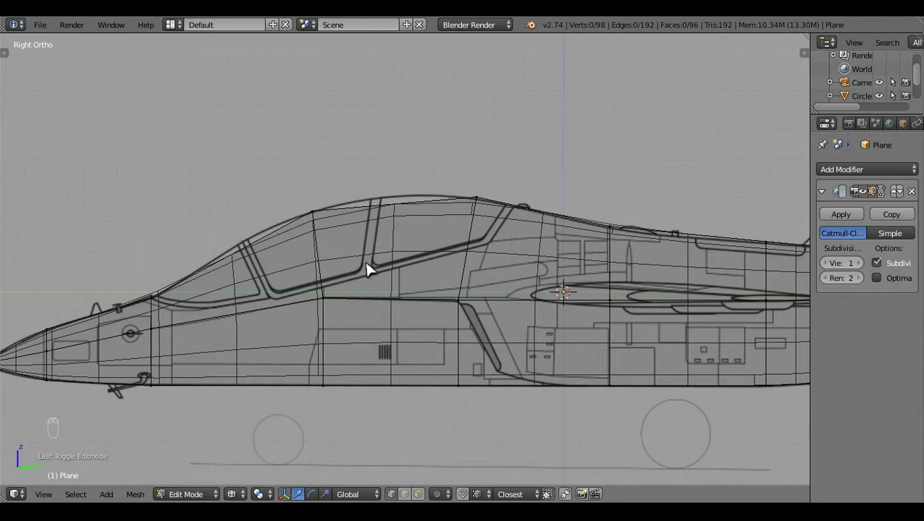
drag(468, 345, 430, 383)
drag(429, 383, 507, 316)
middle_click(508, 317)
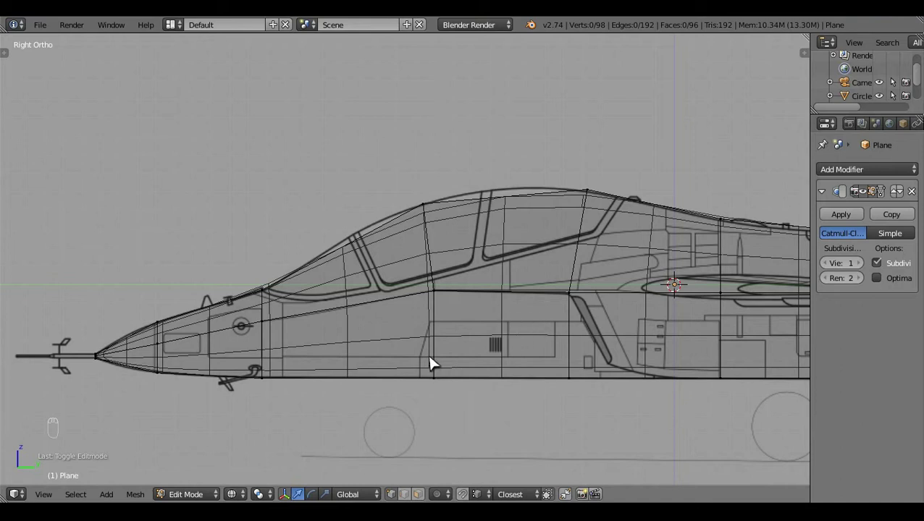
drag(435, 364, 450, 352)
click(451, 351)
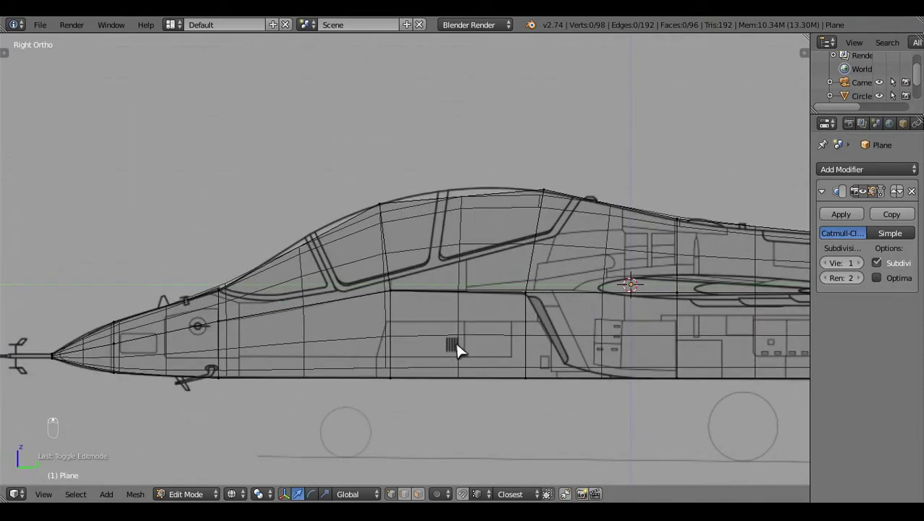
key(ctrl+r)
key(a)
key(c)
drag(467, 154, 469, 149)
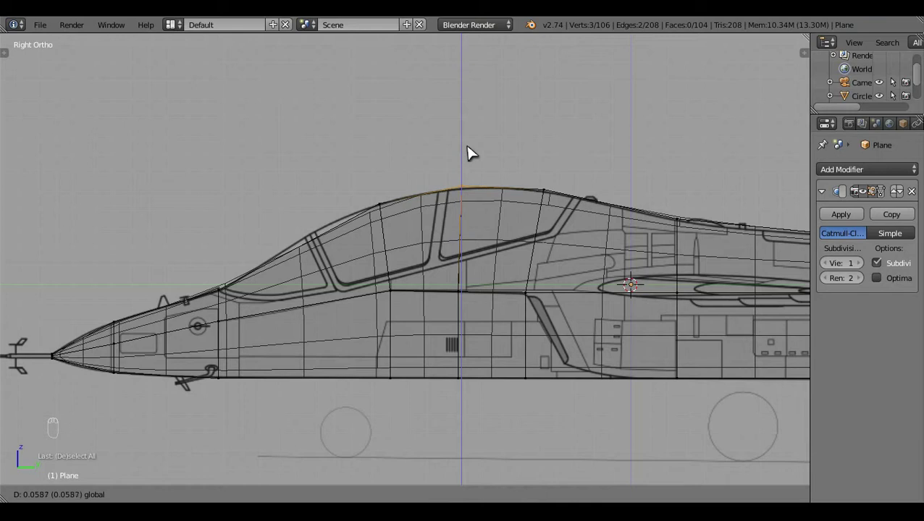
key(a)
- Add a cross section near the windscreen and align its vertex with the outline
key(ctrl+r)
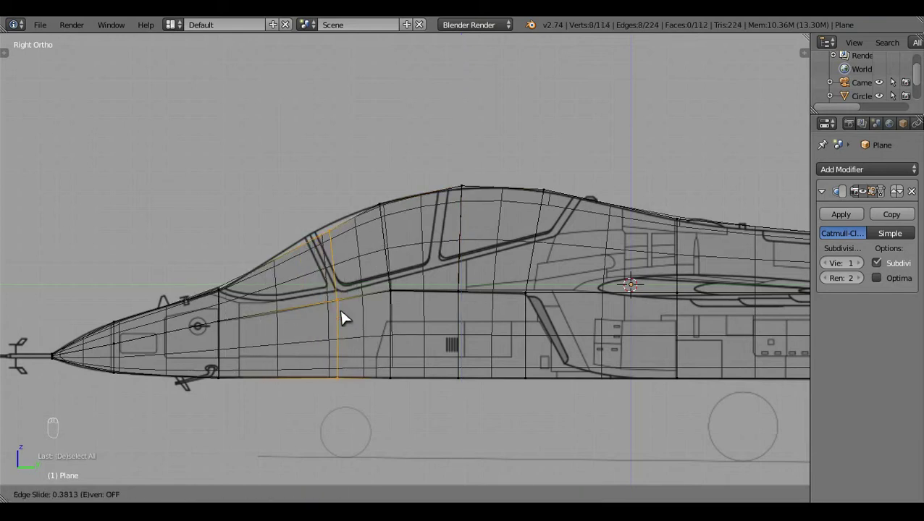
drag(370, 333, 326, 233)
key(a)
key(c)
drag(365, 237, 347, 229)
drag(348, 233, 293, 182)
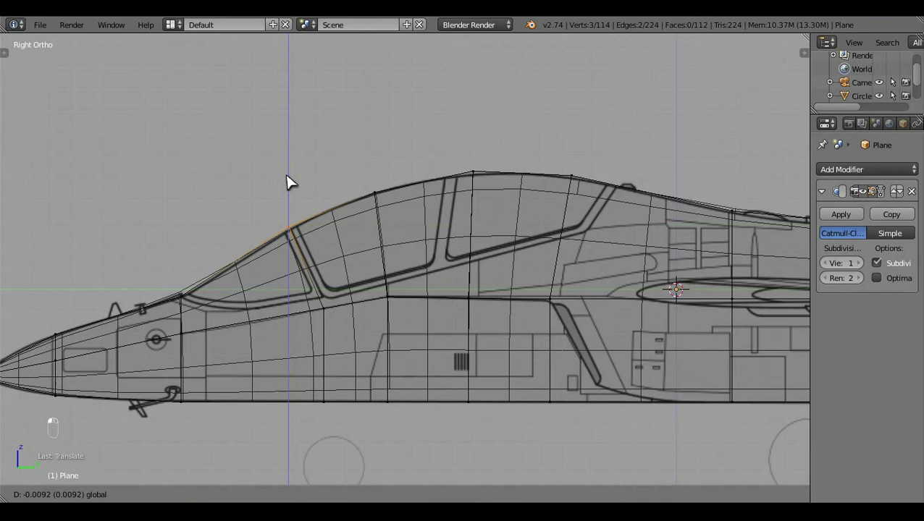
drag(345, 230, 337, 437)
key(a)
- Grab the edge loop near the windscreen and check the fuselage from top and side views
key(b)
key(g)
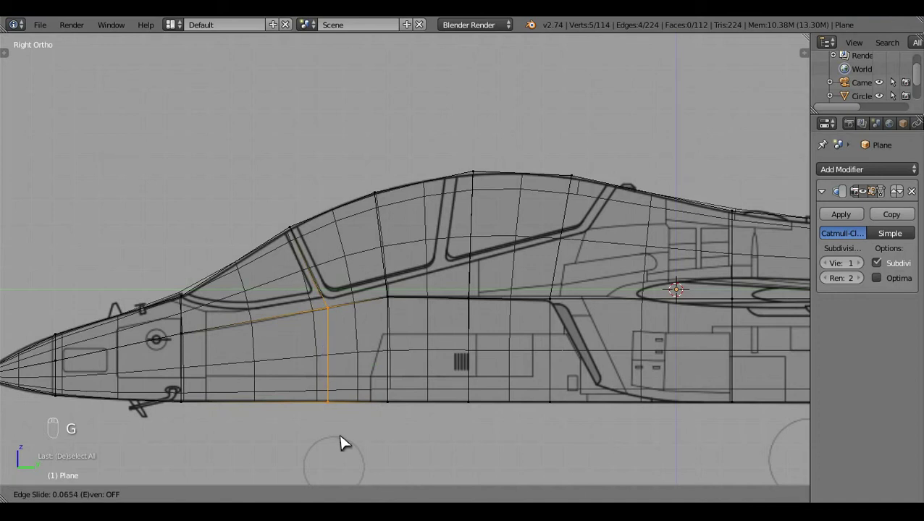
key(a)
key(KP_7)
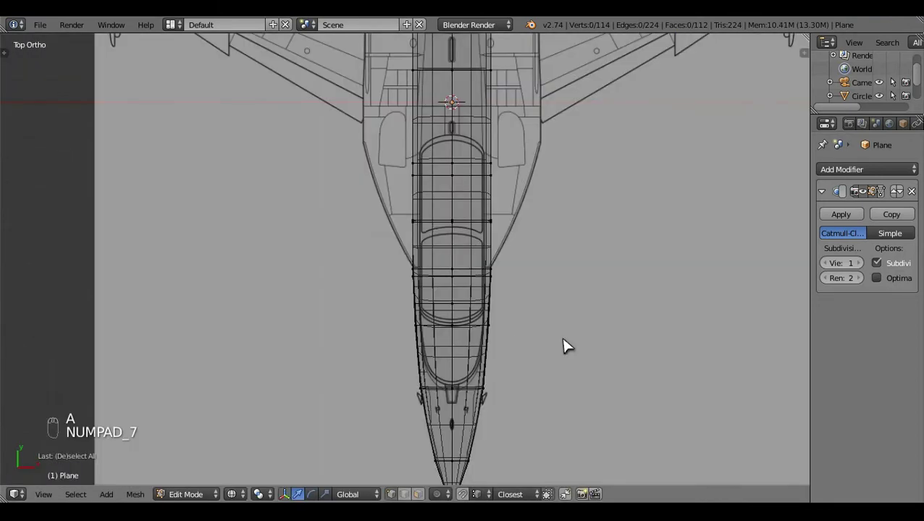
key(z)
key(KP_3)
- Cut a lengthwise edge loop along the fuselage side at the canopy line
key(z)
click(364, 395)
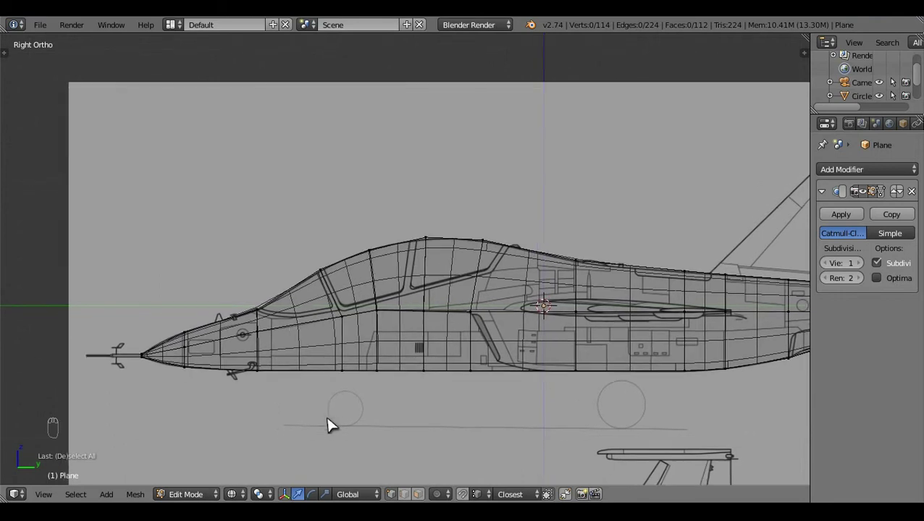
middle_click(377, 381)
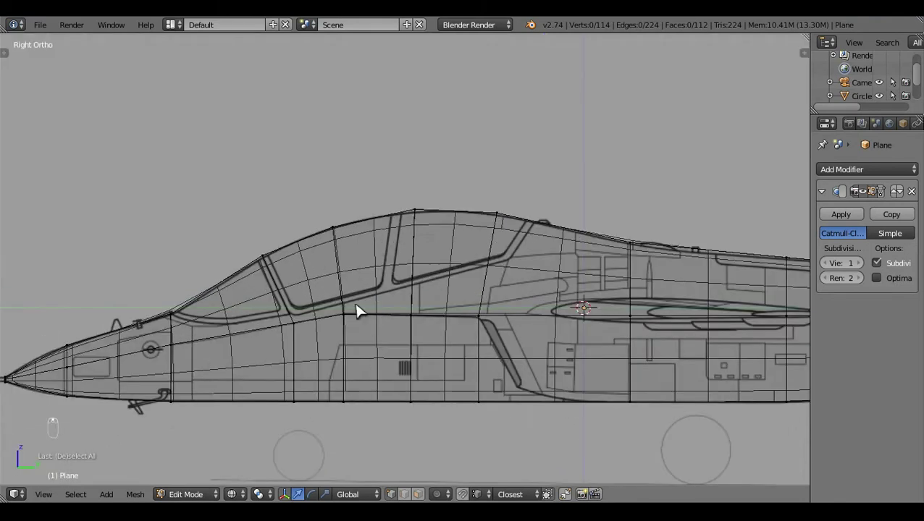
key(ctrl+r)
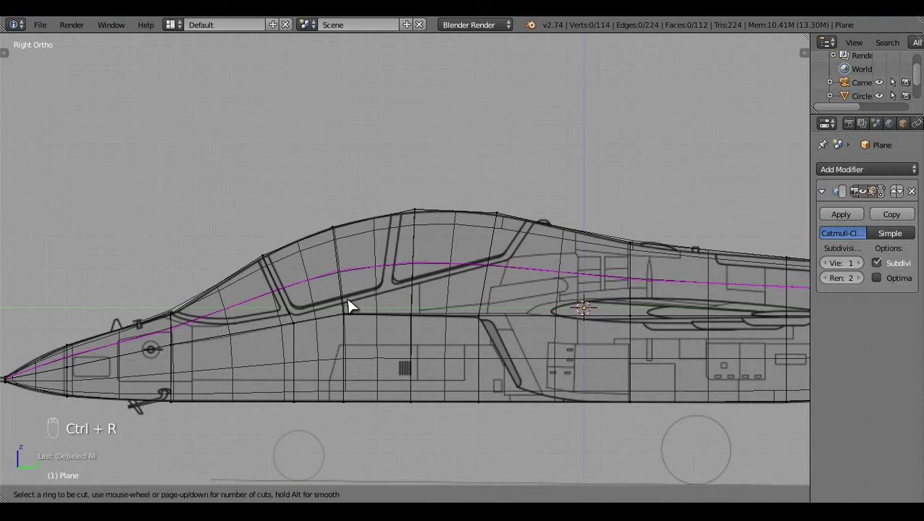
key(a)
key(c)
click(389, 293)
- Slide the new loop toward the canopy frame and confirm its position
middle_click(388, 293)
key(g)
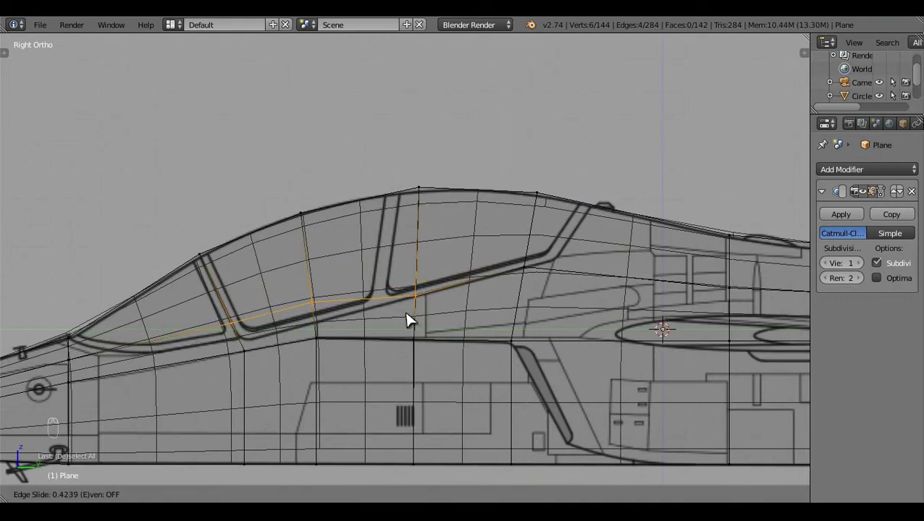
key(c)
click(378, 333)
middle_click(347, 368)
click(400, 315)
key(g)
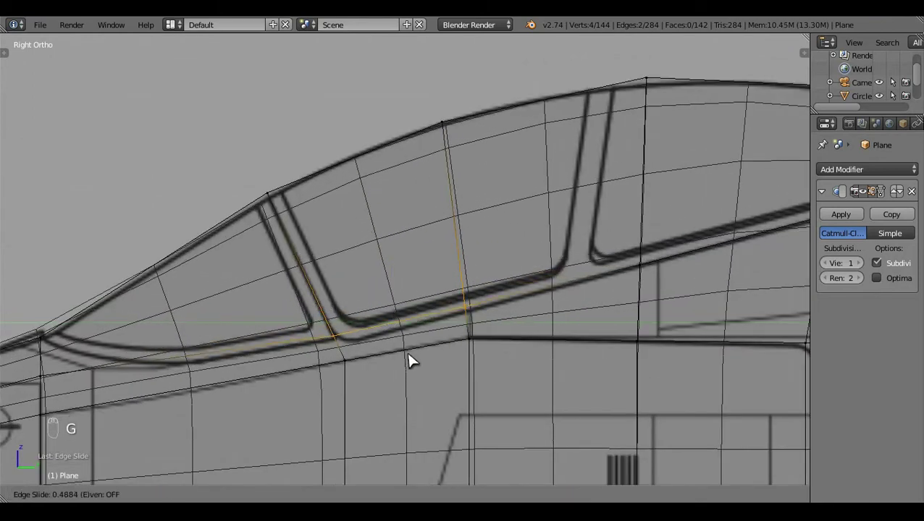
key(c)
- Vertex-slide the canopy's front corner point onto the canopy frame
drag(374, 342, 346, 346)
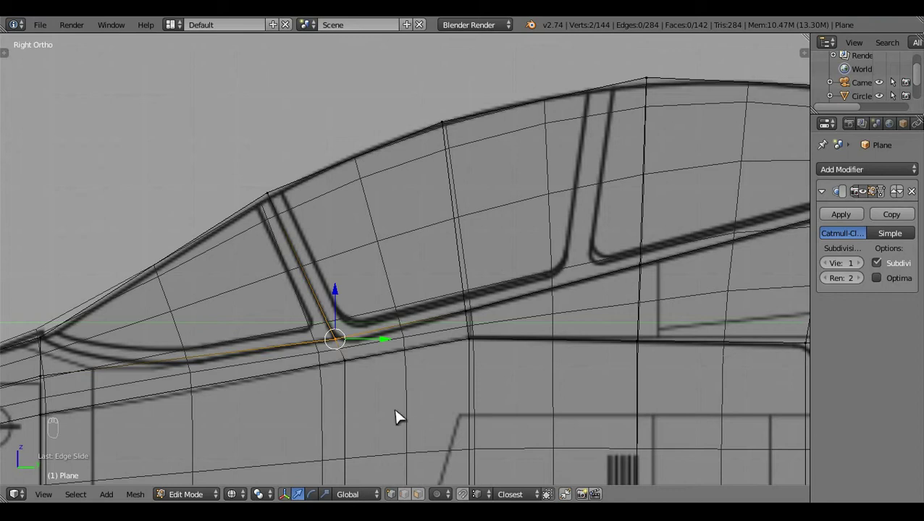
drag(396, 424, 429, 340)
key(g)
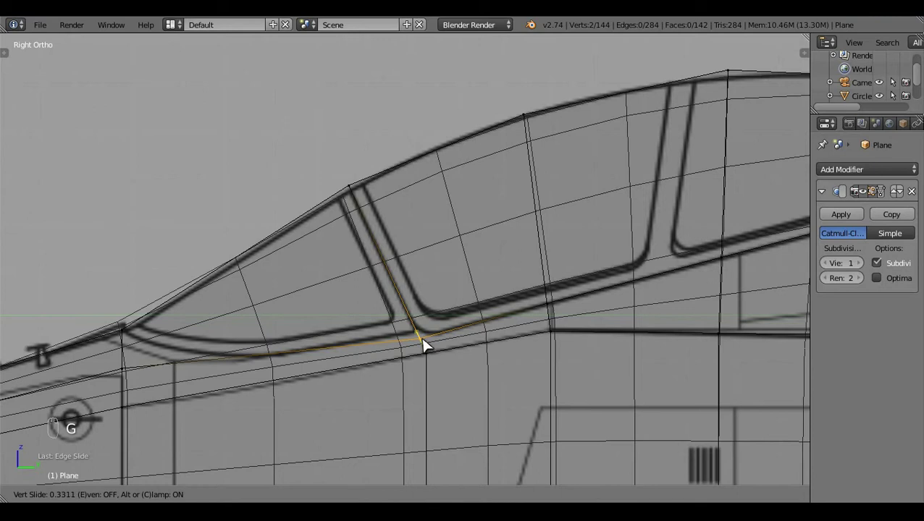
key(a)
key(z)
key(z)
middle_click(500, 391)
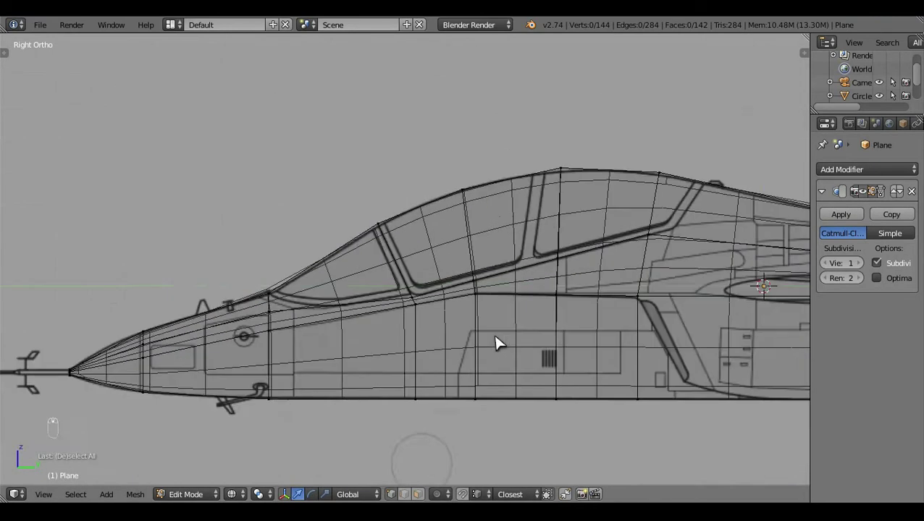
- Select the fuselage side vertices in top view and scale them in X to narrow the body to the blueprint outline
key(z)
right_click(419, 295)
drag(464, 286, 579, 273)
key(c)
drag(700, 262, 695, 261)
key(KP_7)
drag(666, 263, 660, 308)
key(s)
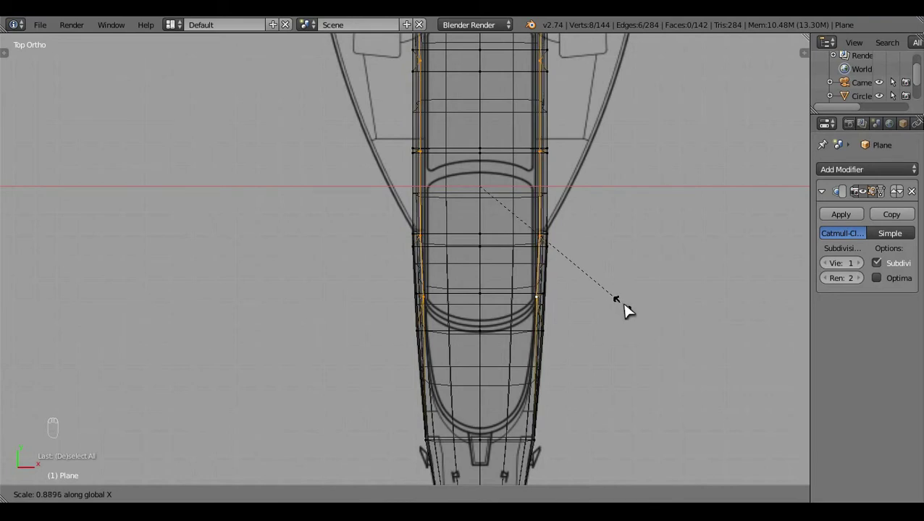
drag(634, 228, 633, 375)
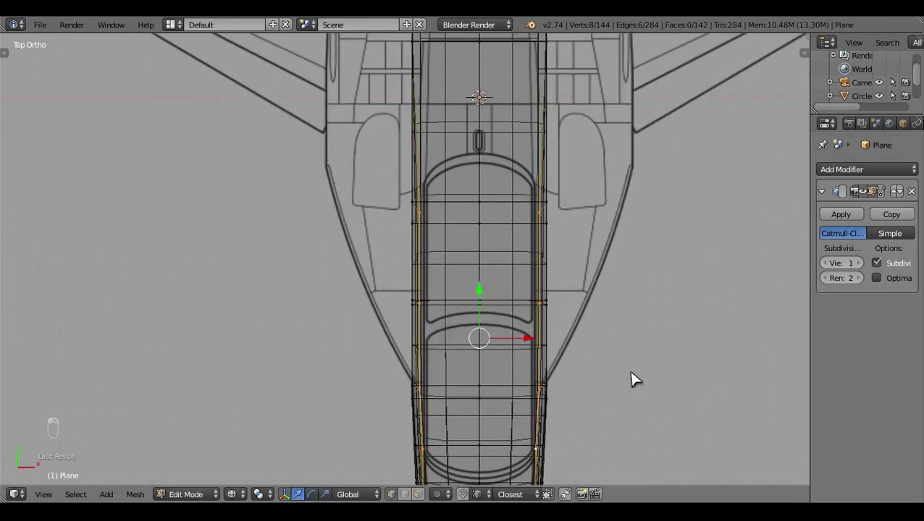
drag(632, 369, 632, 372)
drag(633, 369, 522, 389)
key(a)
- Orbit and view the narrowed fuselage from the front in solid shading to check its shape
key(z)
click(523, 389)
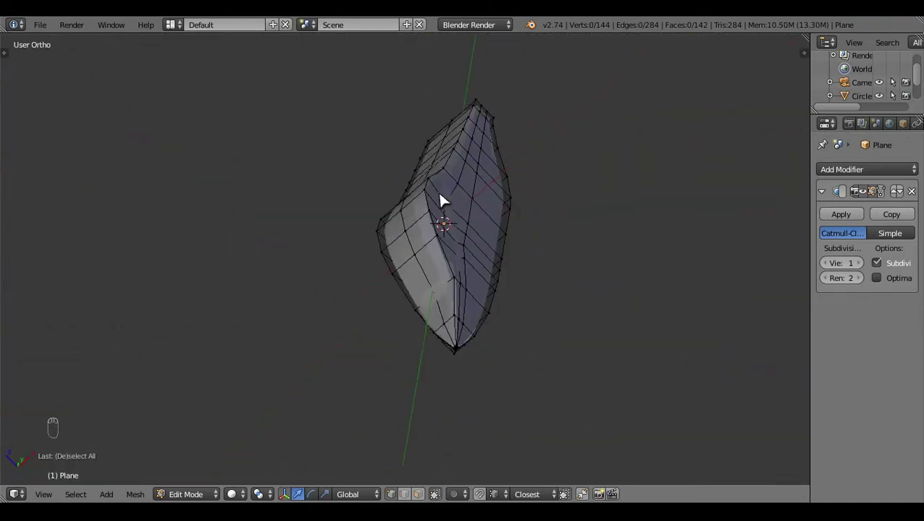
key(KP_1)
click(562, 350)
key(z)
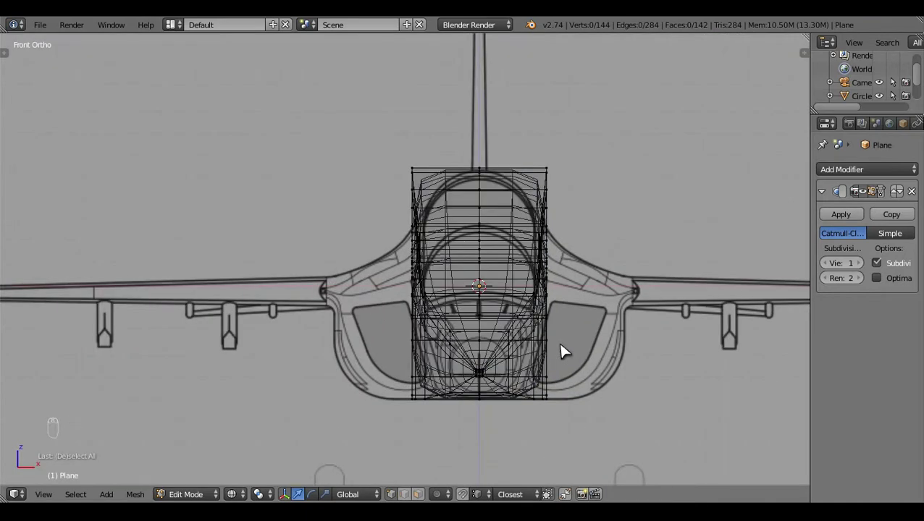
key(z)
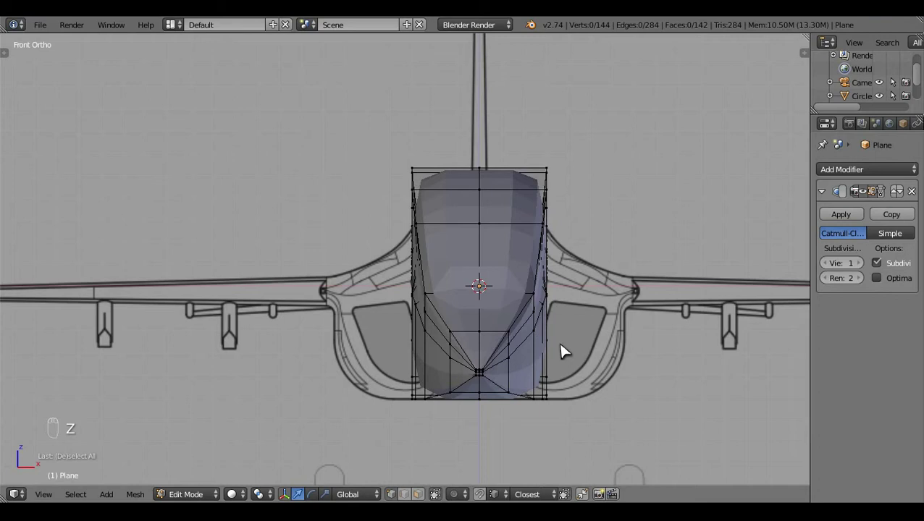
drag(589, 302, 339, 364)
drag(360, 349, 671, 421)
key(KP_7)
- Select the nose vertices and scale them sideways to taper the nose to the plan outline
right_click(635, 345)
key(z)
click(611, 406)
key(s)
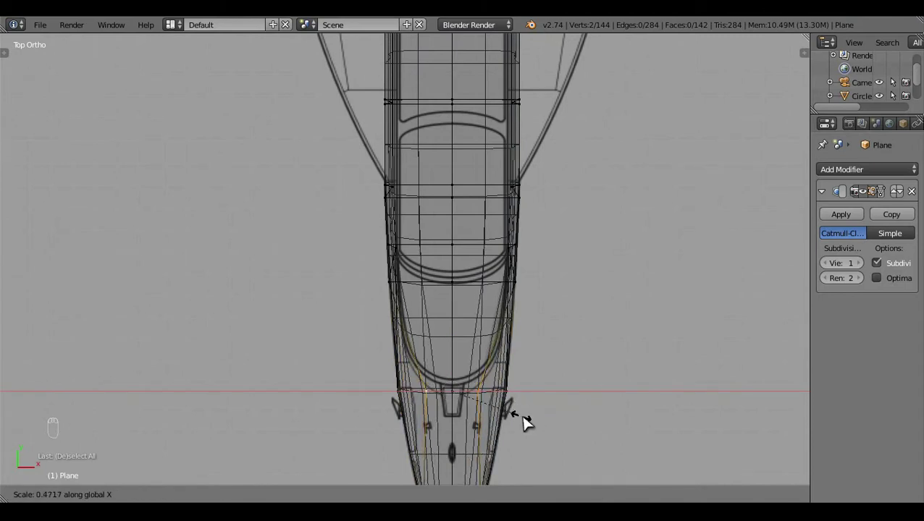
key(a)
key(z)
drag(619, 190, 617, 317)
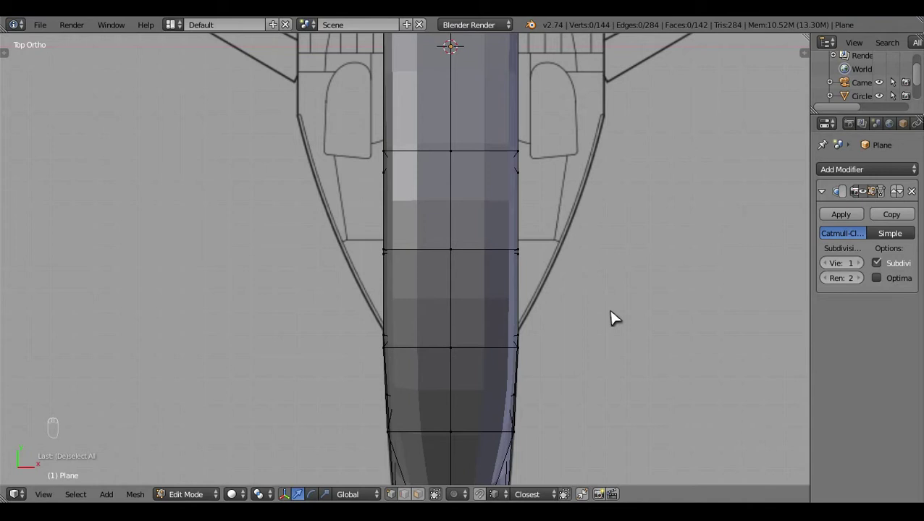
drag(486, 411, 462, 182)
drag(462, 183, 598, 373)
- Check the taper from top and front views, then return to Object Mode to preview the smoothed fuselage
key(KP_7)
key(KP_1)
key(z)
key(s)
key(a)
key(z)
drag(561, 299, 355, 223)
key(Tab)
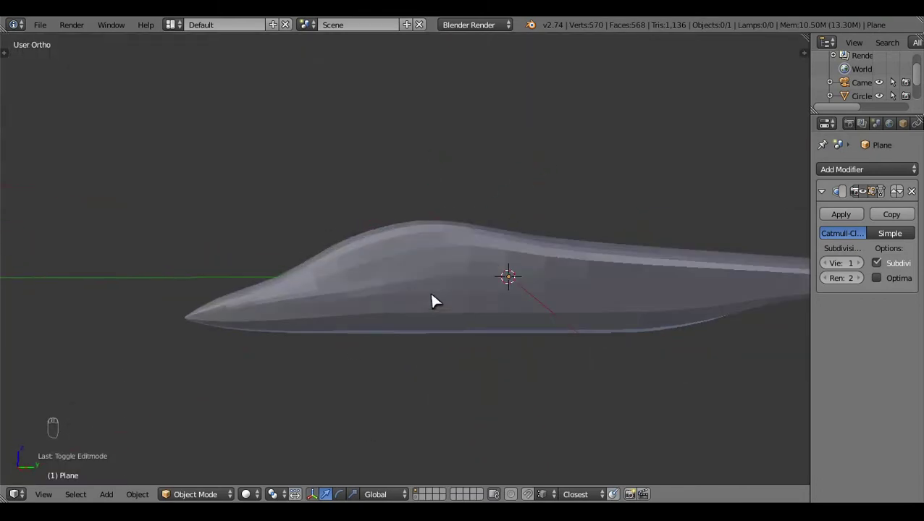
- Return the fuselage to Edit Mode and view its cage in wireframe from the side
drag(448, 285, 413, 335)
key(KP_3)
key(z)
key(z)
key(Tab)
click(367, 341)
click(445, 341)
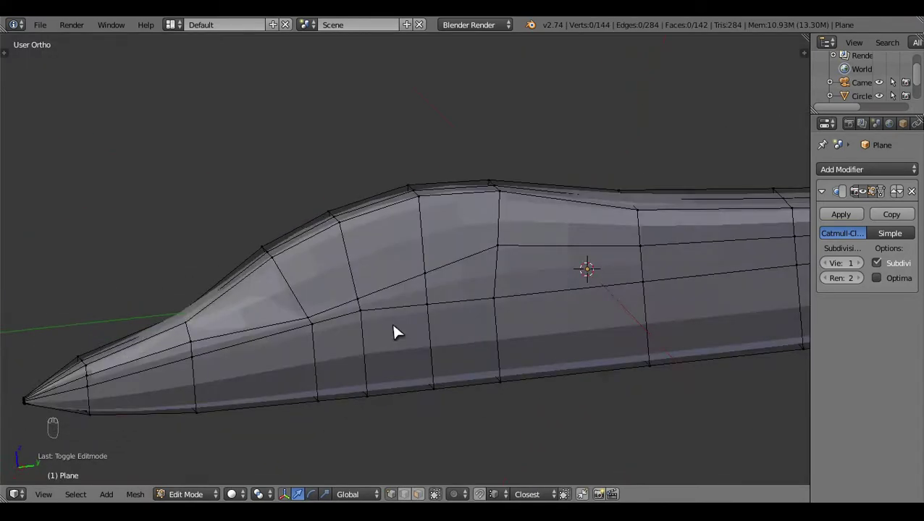
key(KP_3)
key(z)
- Orbit and pan around the nose and canopy, inspecting the cage in solid shading
drag(495, 410, 344, 298)
click(344, 298)
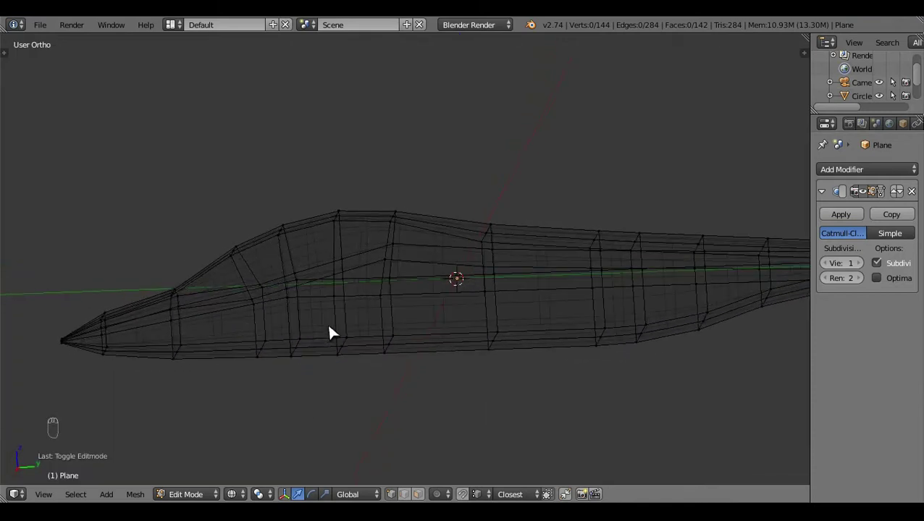
key(KP_3)
click(417, 360)
middle_click(421, 361)
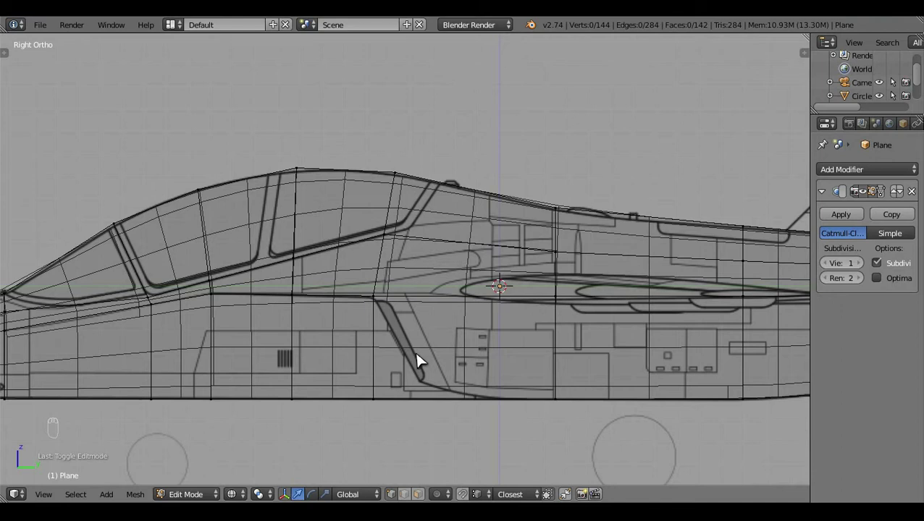
middle_click(536, 343)
drag(629, 372, 702, 369)
key(z)
click(464, 289)
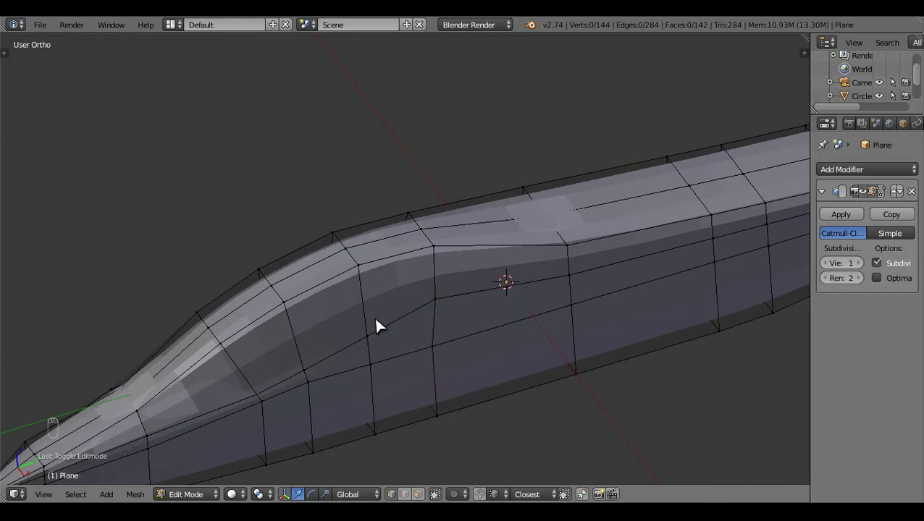
click(297, 372)
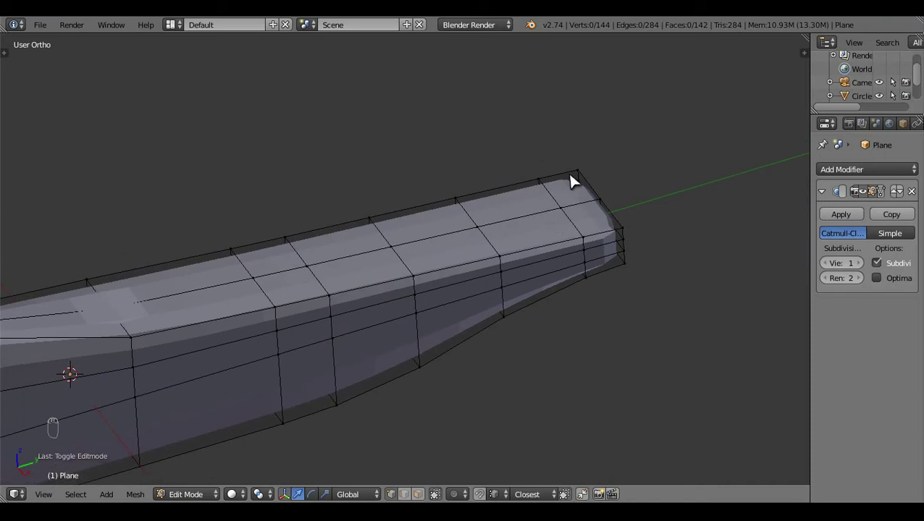
- Select the nose-tip vertex row in top view and scale it sideways to a narrow tip on the blueprint
drag(579, 180, 670, 337)
key(s)
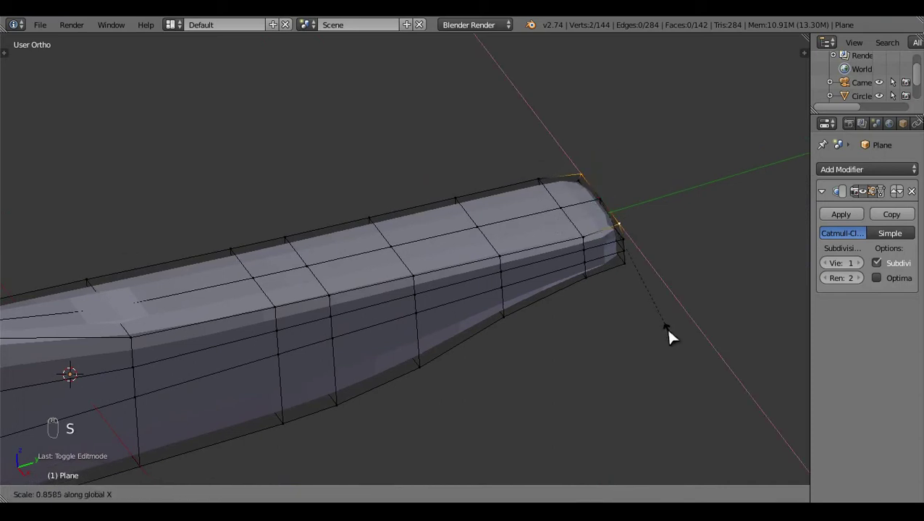
key(ctrl+z)
key(KP_7)
key(z)
click(544, 312)
key(c)
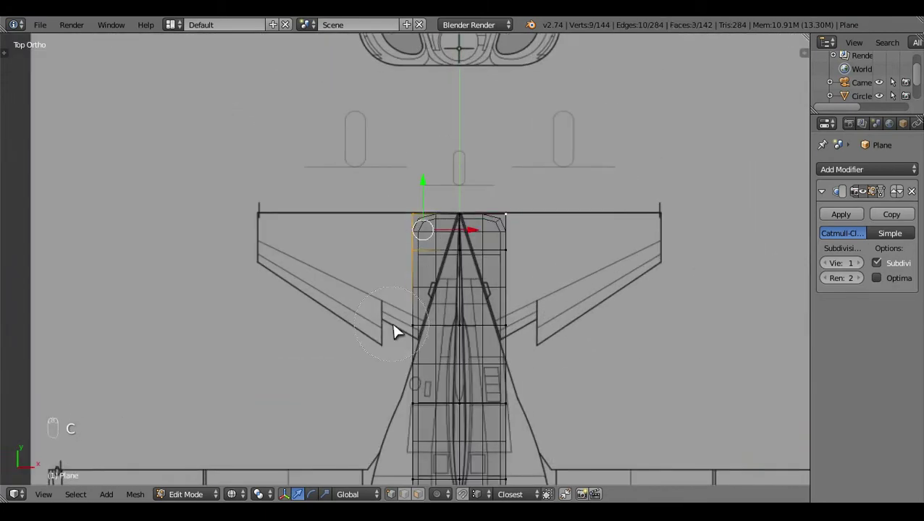
right_click(545, 319)
key(s)
middle_click(637, 377)
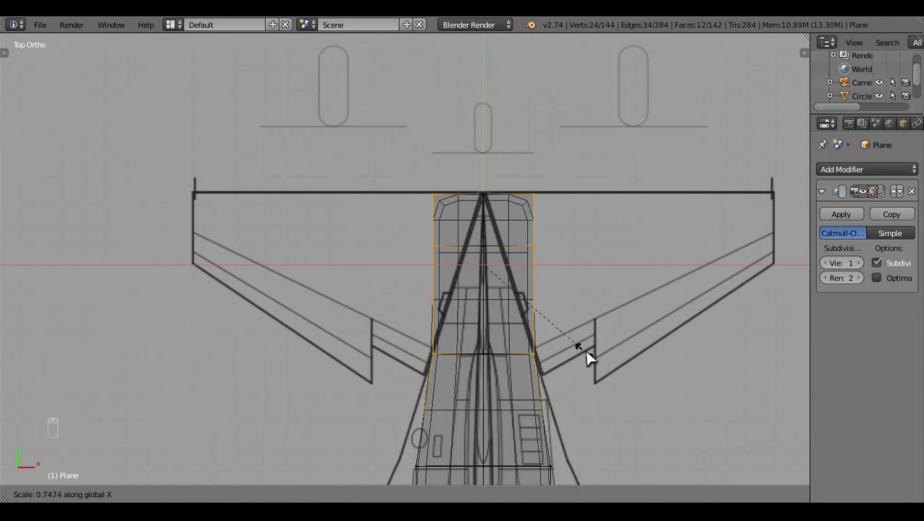
key(c)
drag(621, 351, 522, 294)
key(s)
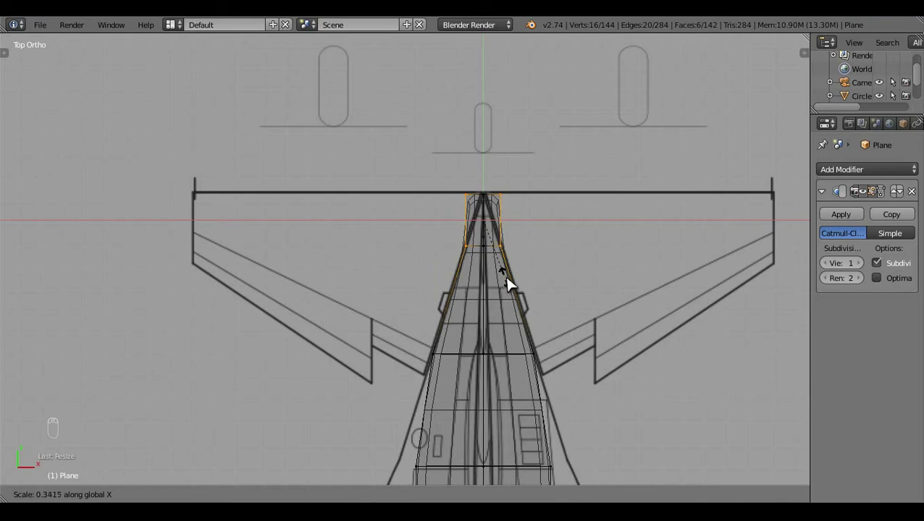
middle_click(579, 312)
click(545, 321)
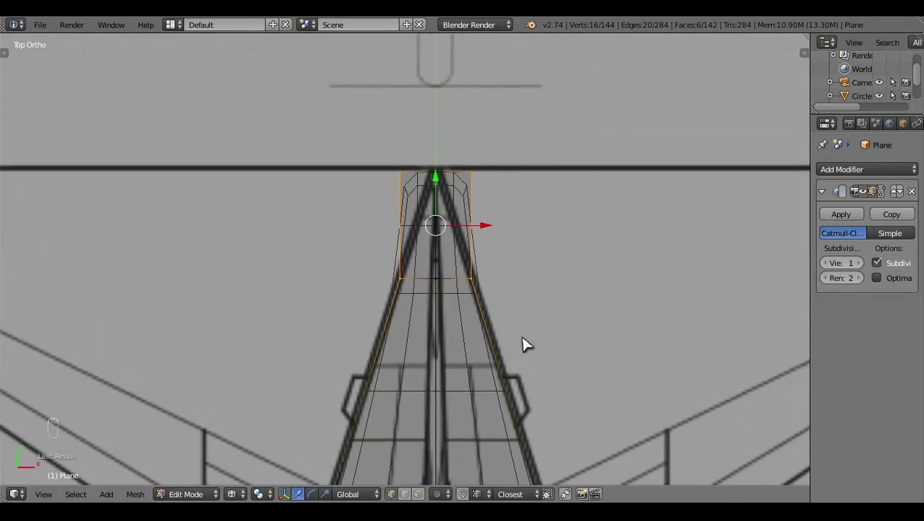
- Narrow the next nose vertex row the same way so the taper follows the outline
key(s)
key(c)
right_click(610, 259)
middle_click(579, 353)
key(s)
click(529, 334)
key(a)
key(z)
key(z)
drag(539, 362, 539, 362)
drag(539, 362, 532, 353)
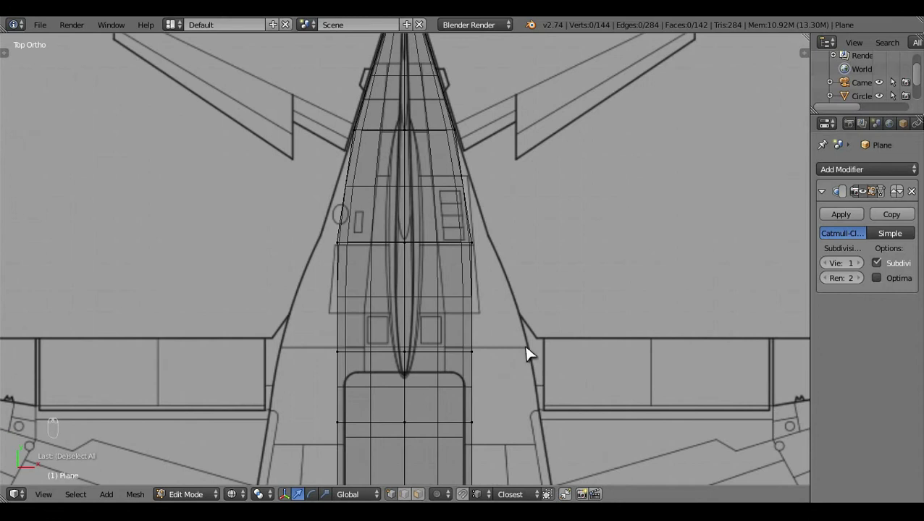
- Orbit around the tapered nose from the front to check its shape
middle_click(394, 298)
key(KP_1)
key(z)
drag(544, 292, 435, 370)
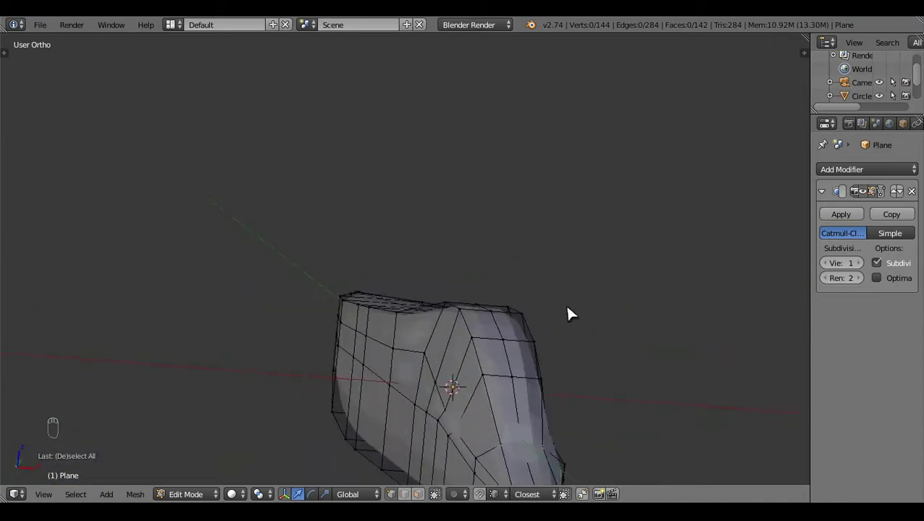
key(KP_1)
drag(568, 372, 469, 364)
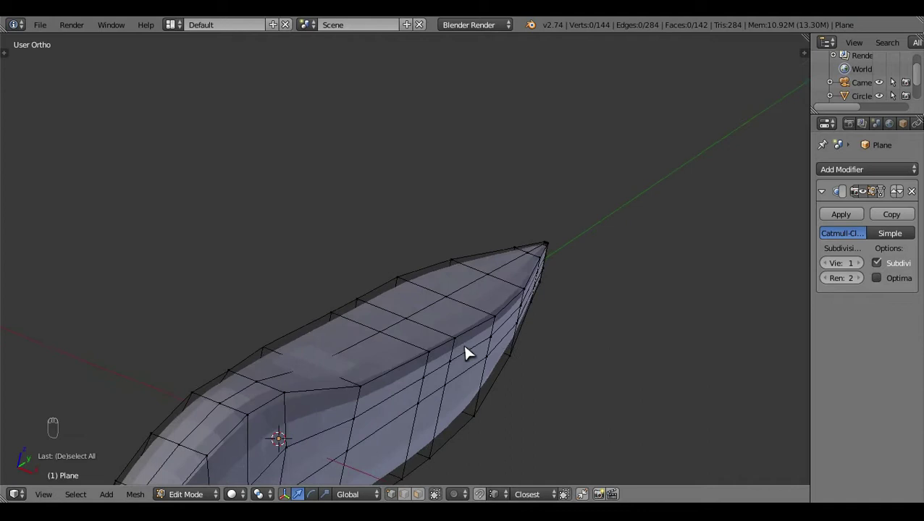
middle_click(456, 322)
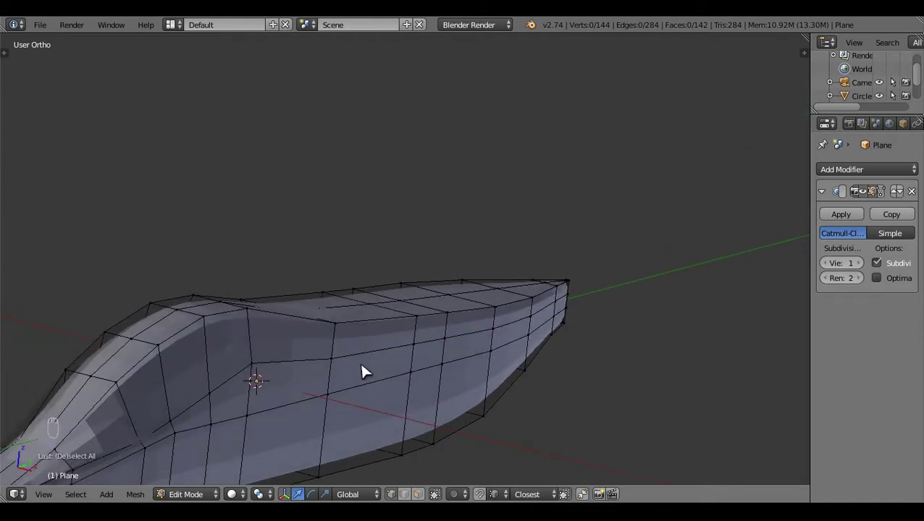
drag(345, 369, 536, 325)
- Select the lengthwise side edge loop behind the canopy in top view and begin shifting it outward
right_click(536, 325)
key(KP_7)
key(z)
key(c)
click(567, 356)
click(567, 388)
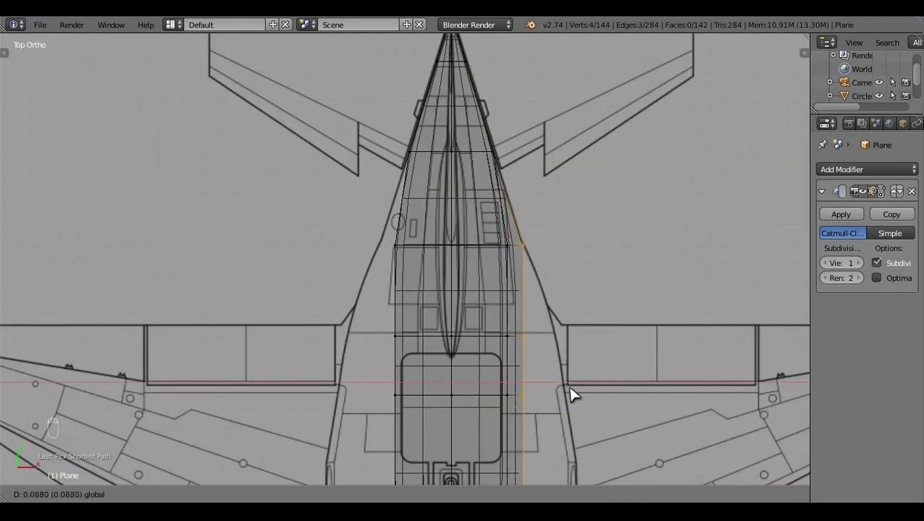
- Move side vertices behind the canopy outward, undo the misplaced moves, and settle the vertex position
key(c)
right_click(582, 344)
drag(607, 372, 588, 305)
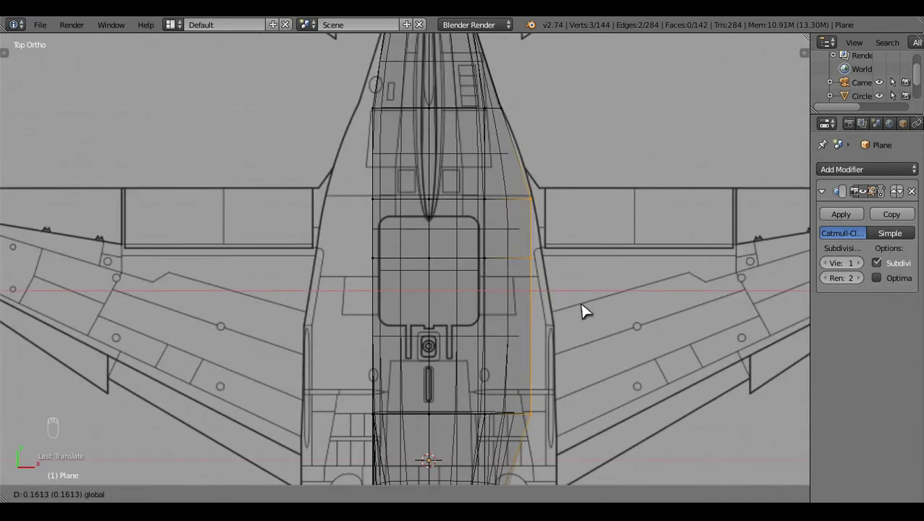
key(c)
right_click(561, 205)
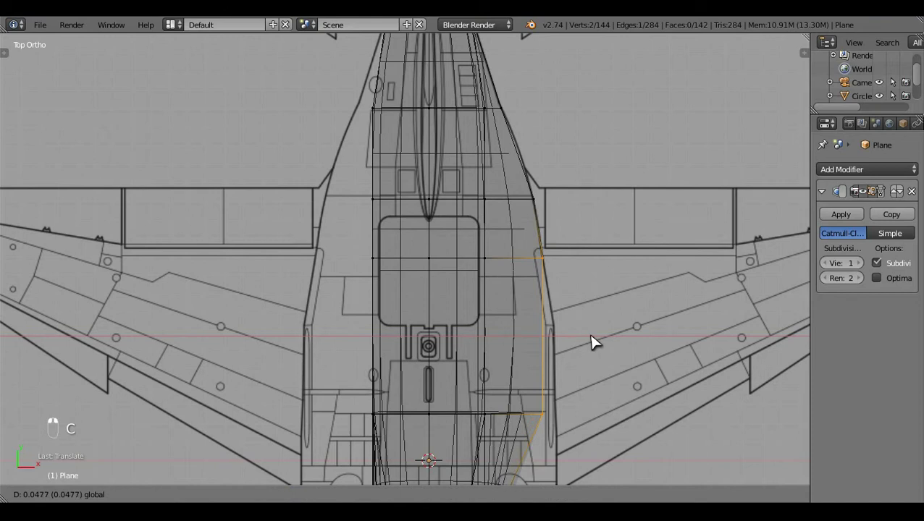
click(597, 346)
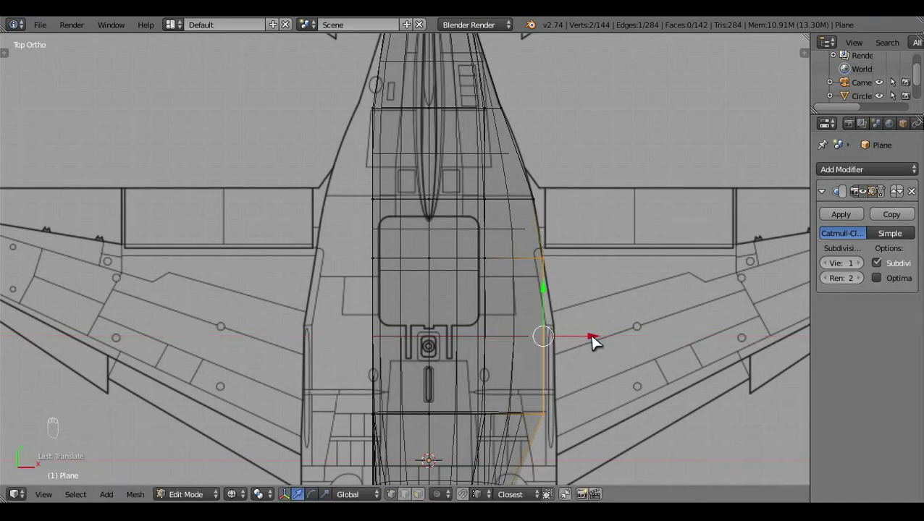
key(ctrl+z)
key(ctrl+z)
key(ctrl+z)
key(ctrl+z)
key(ctrl+z)
key(KP_3)
key(c)
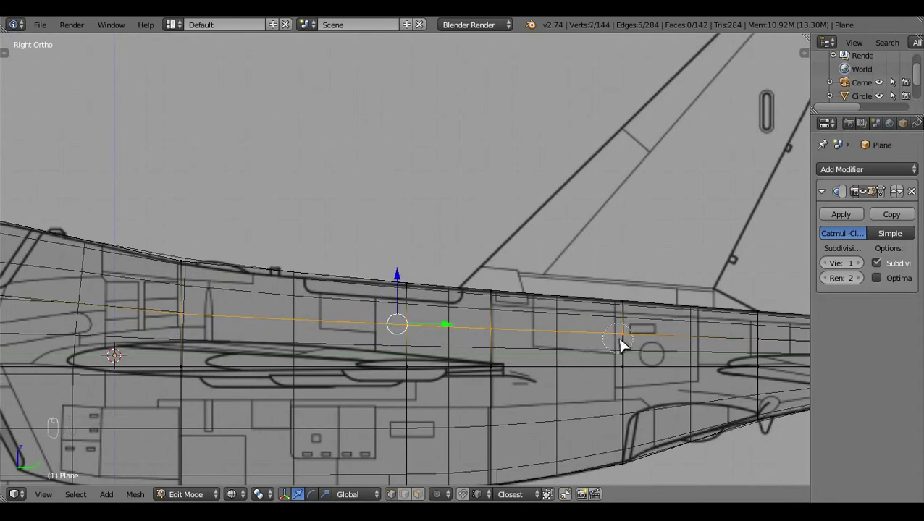
click(590, 351)
- Scale the cockpit and forward vertex rings across their width to match the top-view outline
middle_click(589, 352)
key(KP_7)
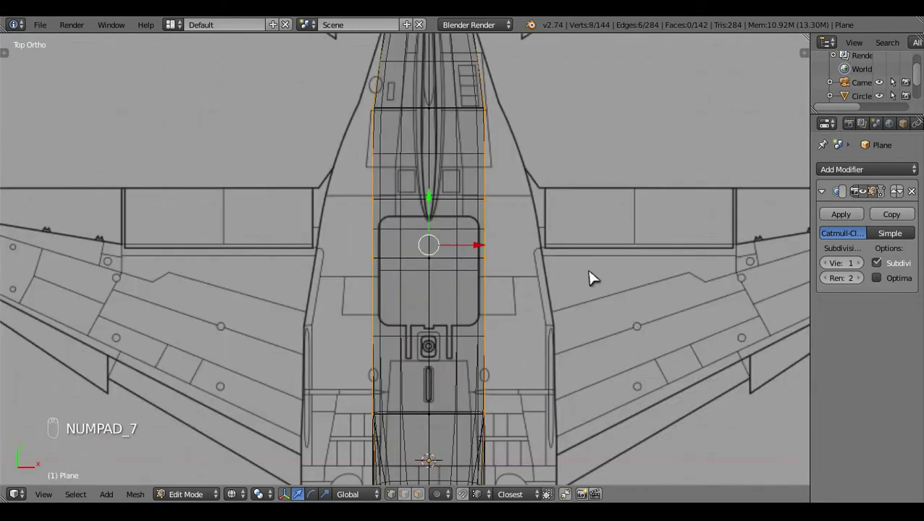
drag(592, 280, 578, 377)
key(s)
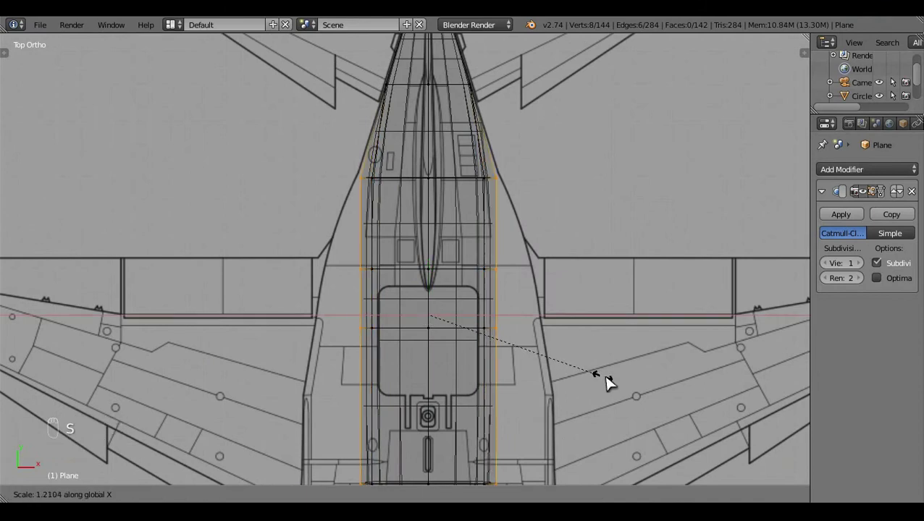
key(c)
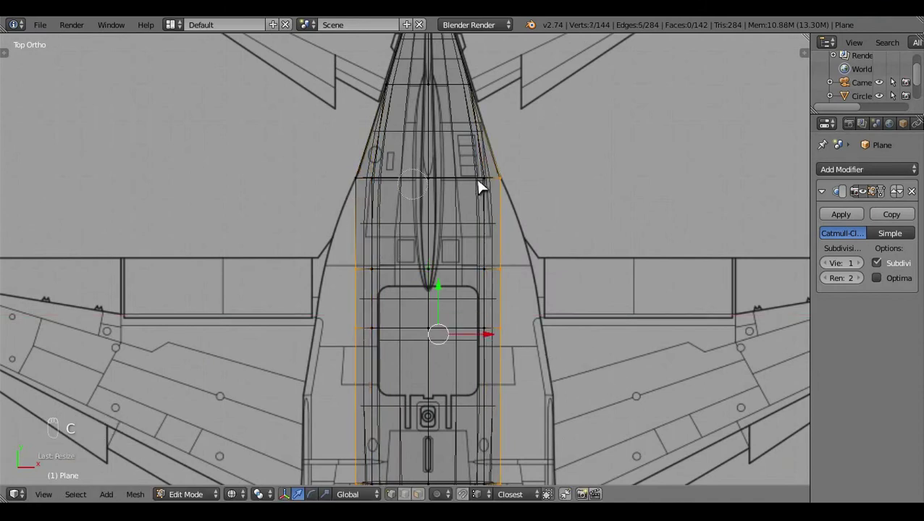
drag(572, 412, 638, 429)
key(s)
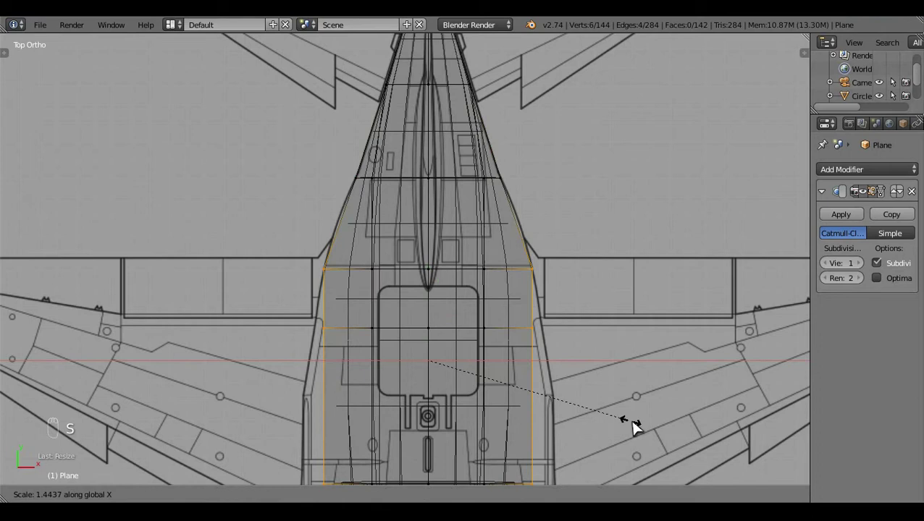
key(c)
- Widen the centre and rear fuselage rings sideways to the outline around the wing root
drag(527, 331, 576, 382)
key(s)
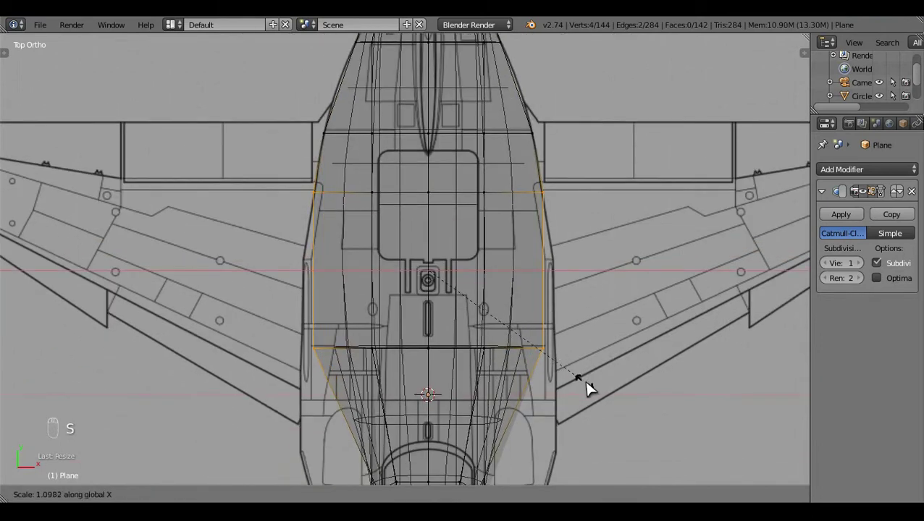
key(c)
click(604, 365)
right_click(642, 417)
key(s)
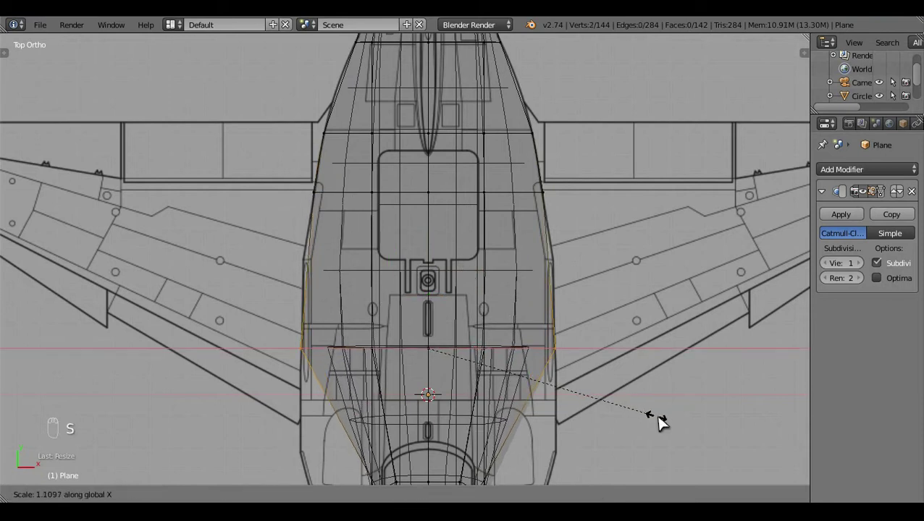
- Frame the whole fuselage in Right view and preview a lengthwise loop cut with Ctrl+R
key(a)
key(z)
click(436, 412)
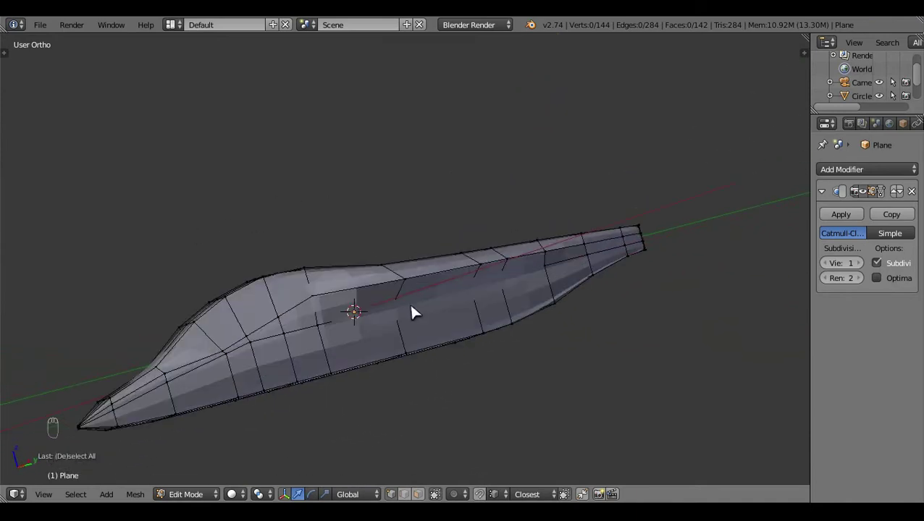
key(KP_3)
key(z)
click(407, 392)
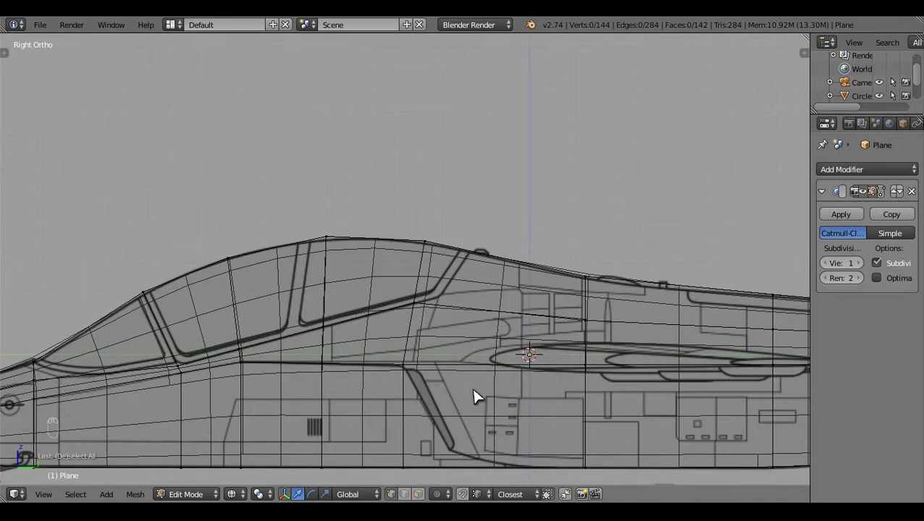
drag(564, 401, 397, 388)
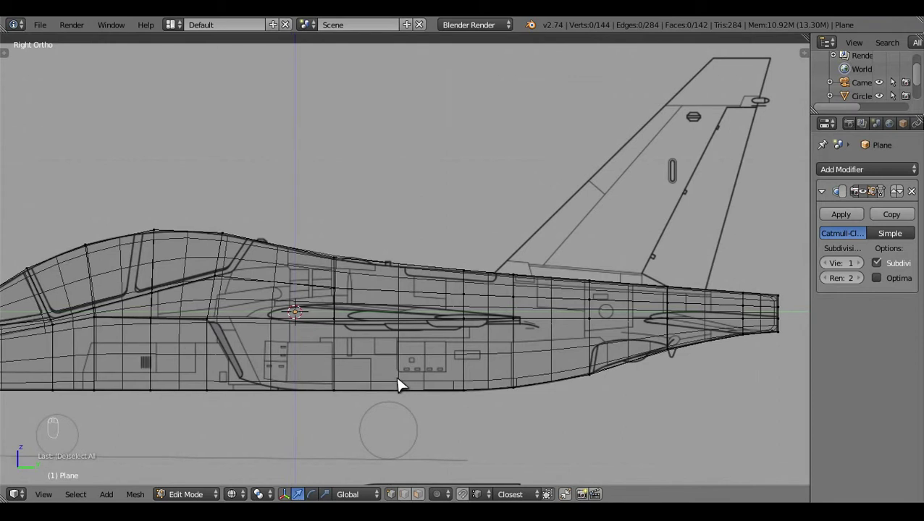
key(ctrl+r)
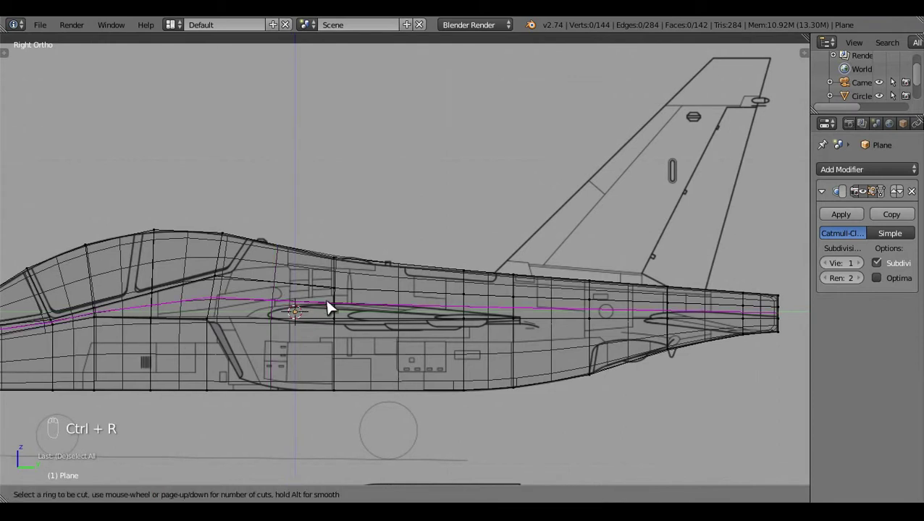
- Place the new lengthwise edge loop along the fuselage side and merge its vertices at the nose
key(b)
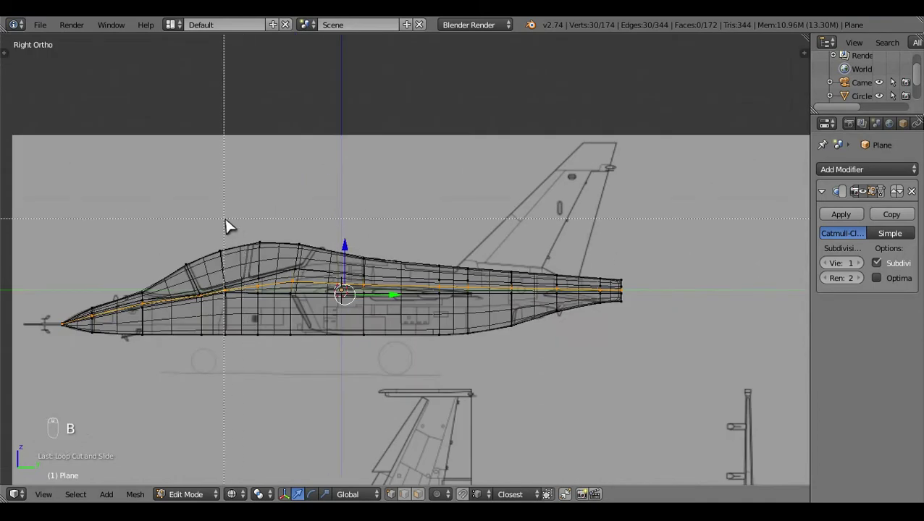
click(210, 349)
middle_click(505, 365)
click(642, 356)
drag(695, 343, 629, 380)
key(z)
key(z)
key(c)
click(589, 368)
key(x)
key(a)
key(z)
drag(544, 363, 540, 417)
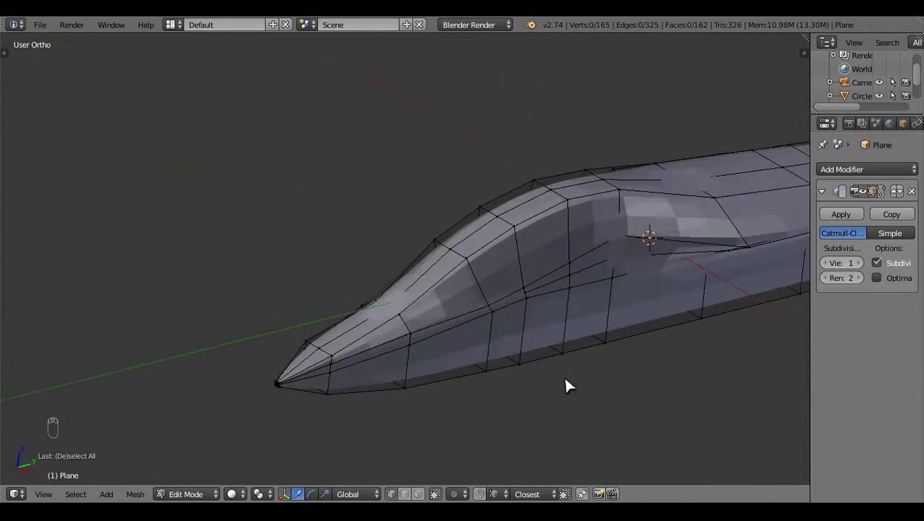
drag(622, 374, 385, 342)
- In Right view, edge-slide the loop's front vertices onto the blueprint line beneath the canopy
key(z)
key(KP_3)
key(c)
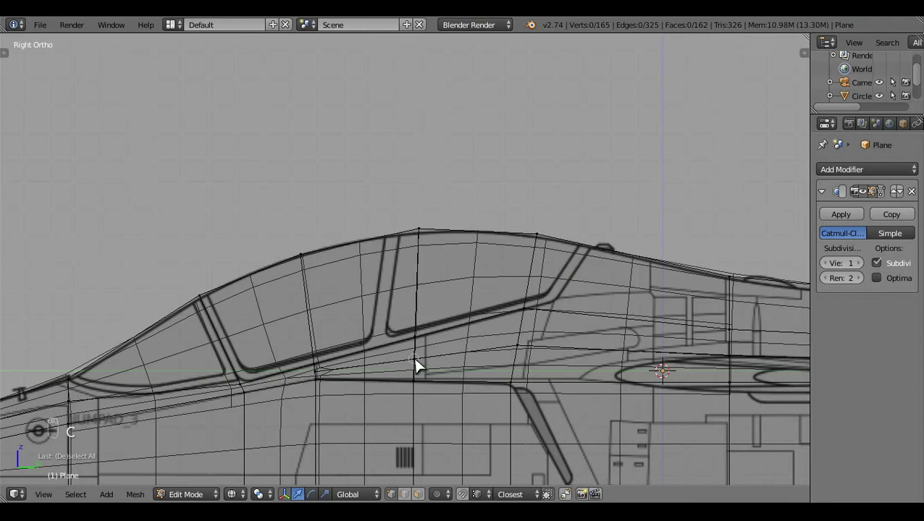
drag(467, 403, 467, 403)
drag(367, 407, 429, 360)
key(c)
drag(428, 360, 441, 417)
key(g)
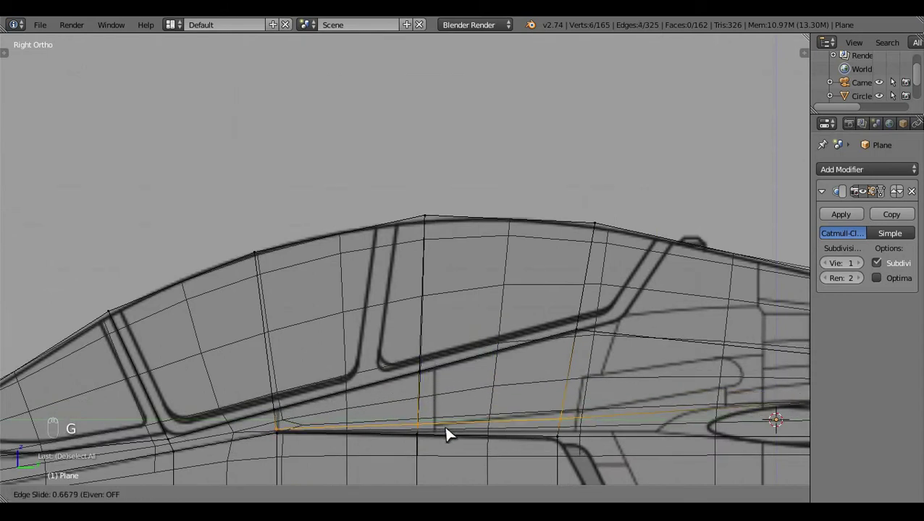
key(c)
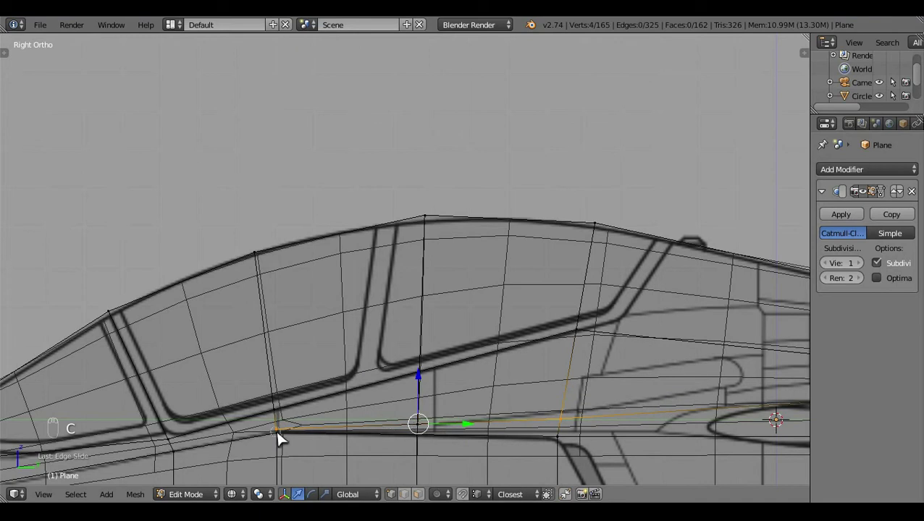
click(599, 466)
- Nudge a remaining front vertex into place and review the shaded fuselage side
middle_click(580, 435)
click(422, 374)
key(g)
middle_click(559, 392)
key(a)
key(z)
key(z)
middle_click(591, 399)
click(606, 418)
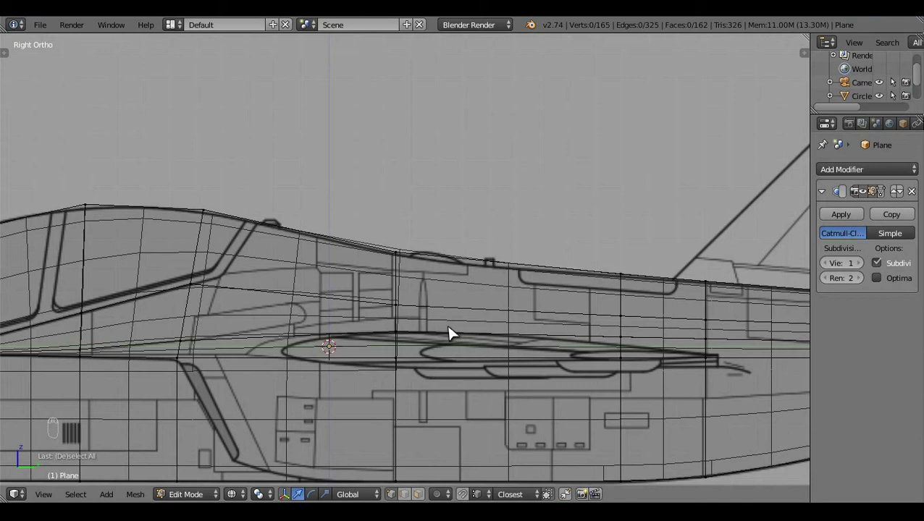
- Check the shaded fuselage, then bring the rear section up in Top wireframe view
key(z)
key(a)
key(a)
click(340, 373)
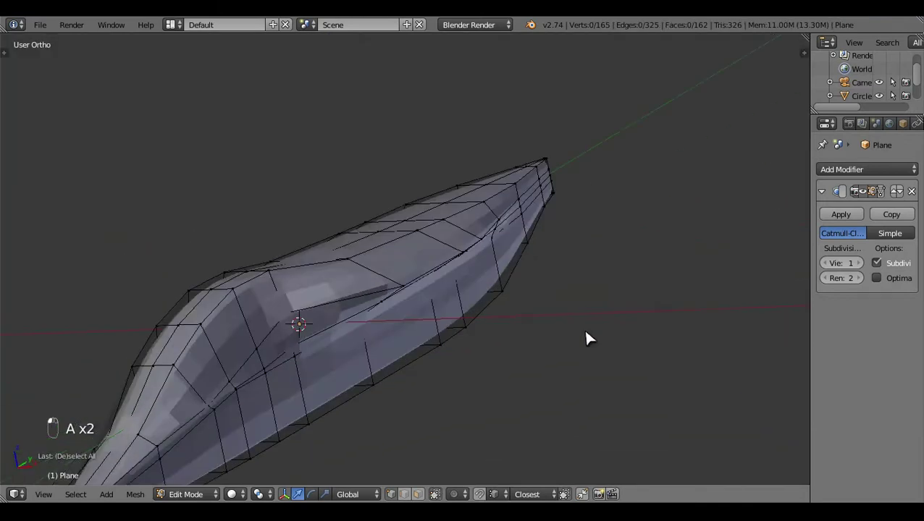
drag(530, 334, 249, 280)
key(z)
key(KP_3)
key(c)
drag(486, 341, 619, 382)
- Scale the two rear vertex rings wider along X to match the top-view outline
key(KP_7)
key(s)
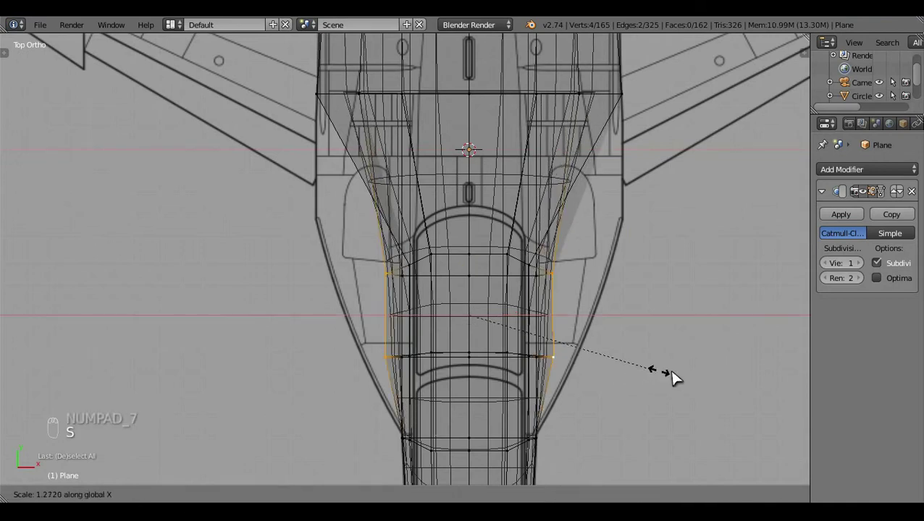
key(c)
click(660, 319)
key(s)
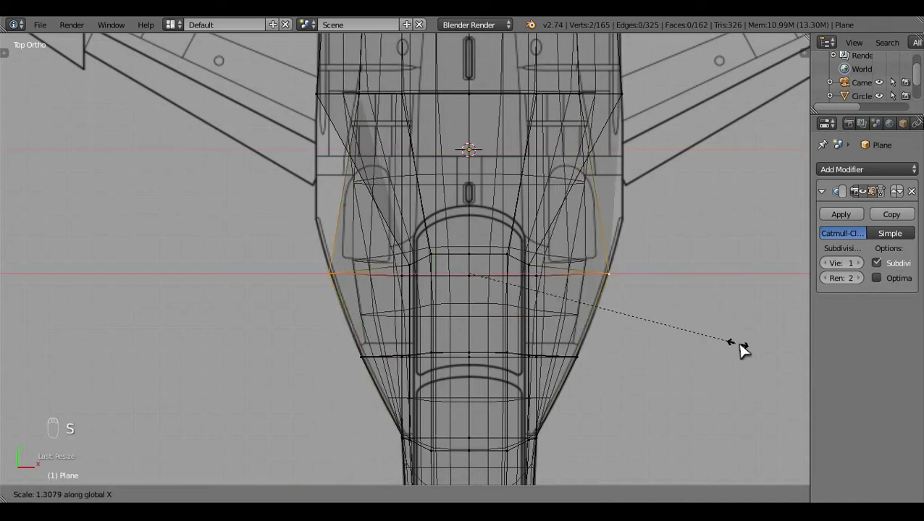
key(a)
key(z)
middle_click(676, 358)
- Orbit around the fuselage to examine the upper edge near the canopy
drag(401, 381, 361, 85)
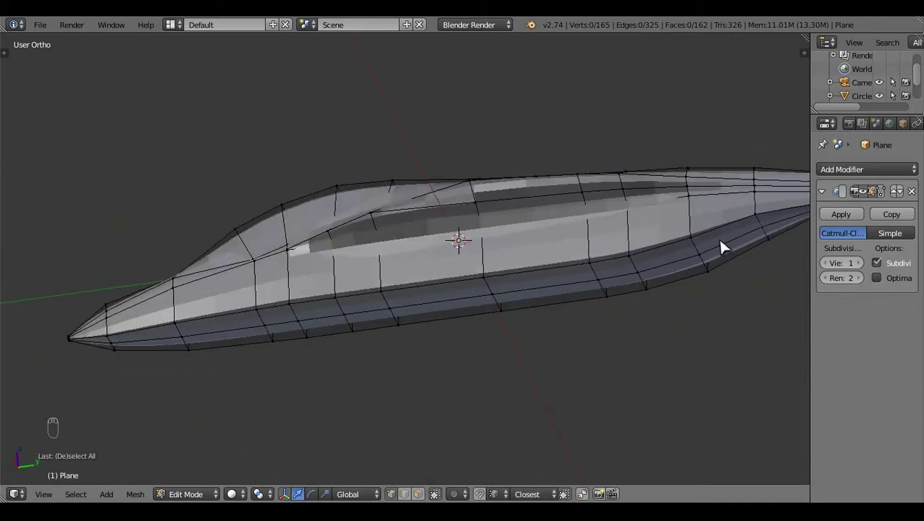
drag(447, 276, 383, 332)
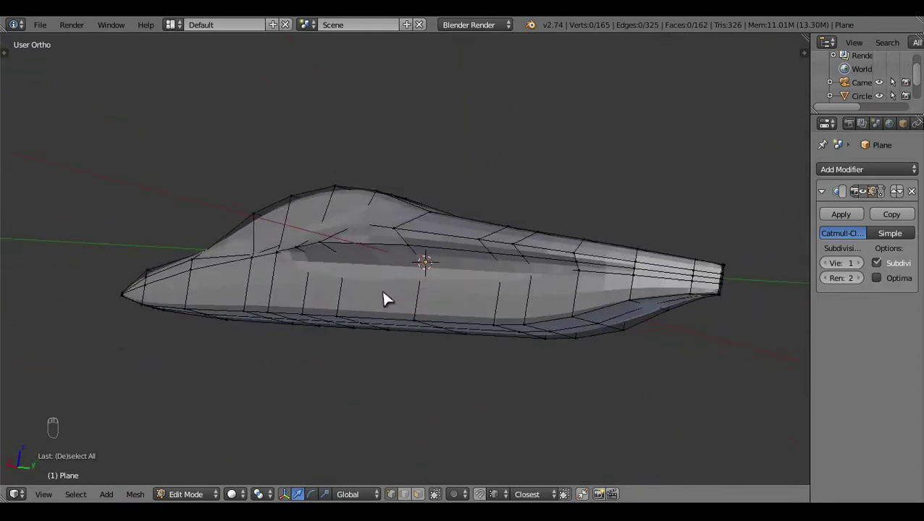
drag(570, 311, 404, 369)
drag(642, 363, 459, 366)
drag(456, 442, 480, 302)
middle_click(480, 302)
click(444, 344)
middle_click(304, 283)
- Move a top-edge vertex onto its neighbour with vertex snapping on, then pick the next one
right_click(304, 283)
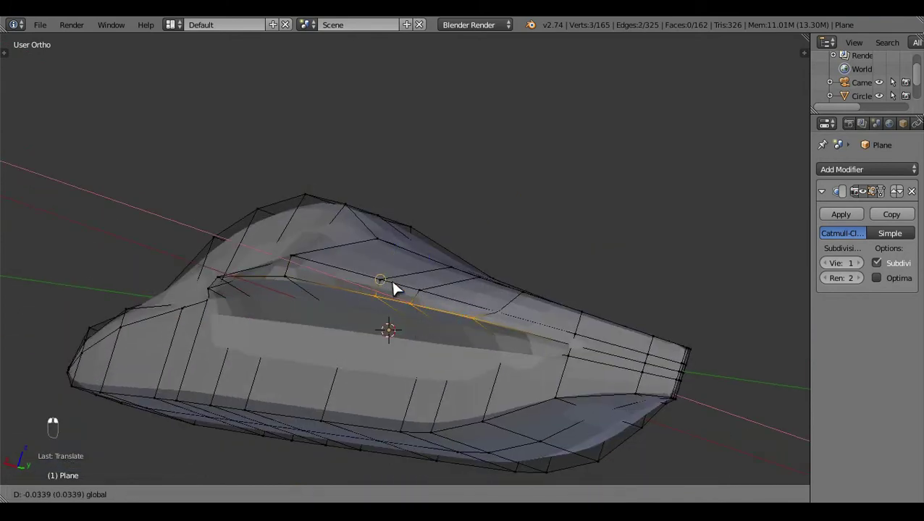
key(ctrl+z)
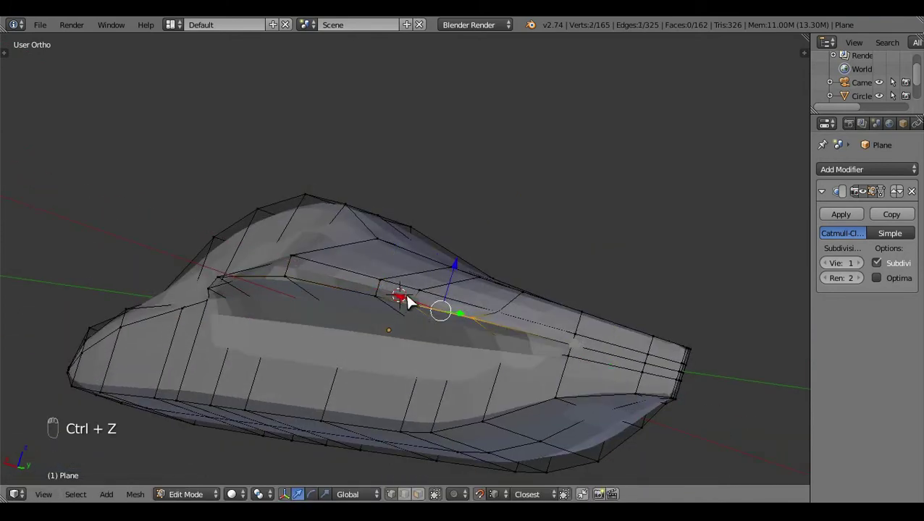
key(a)
drag(557, 281, 407, 332)
right_click(406, 323)
middle_click(534, 333)
click(549, 300)
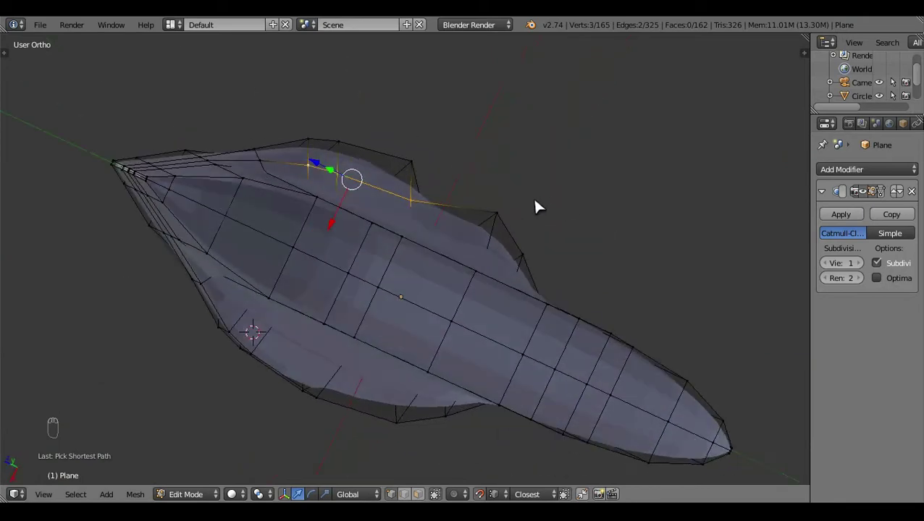
middle_click(470, 350)
- Reposition further vertices along the canopy spine to smooth the upper edge
drag(556, 310, 528, 221)
click(521, 246)
click(417, 276)
drag(370, 336, 352, 317)
click(356, 305)
click(226, 401)
drag(244, 355, 375, 426)
key(a)
- Frame the whole fuselage in Top wireframe view over the blueprint
key(KP_7)
click(561, 263)
key(z)
key(z)
key(z)
drag(626, 306, 638, 358)
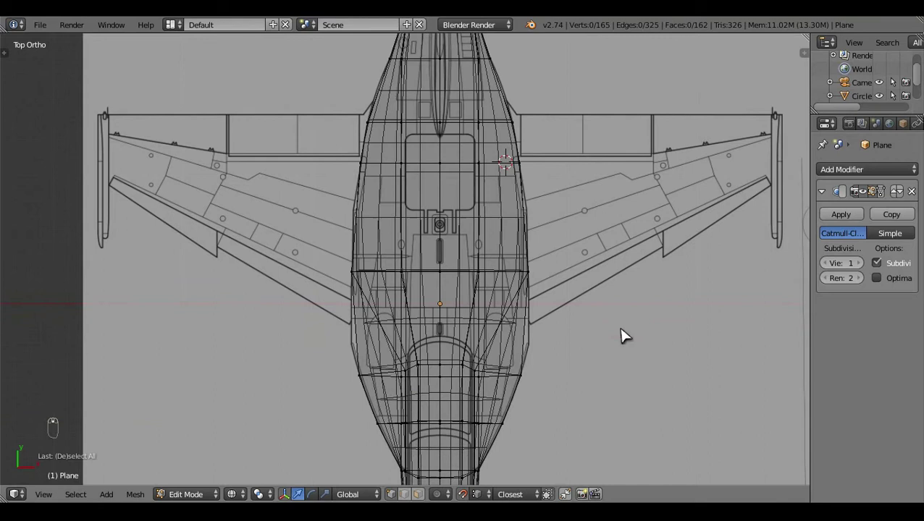
- Inspect the shaded fuselage around the nose, toggling between Object and Edit mode
key(z)
key(z)
key(z)
drag(616, 294, 630, 151)
click(635, 168)
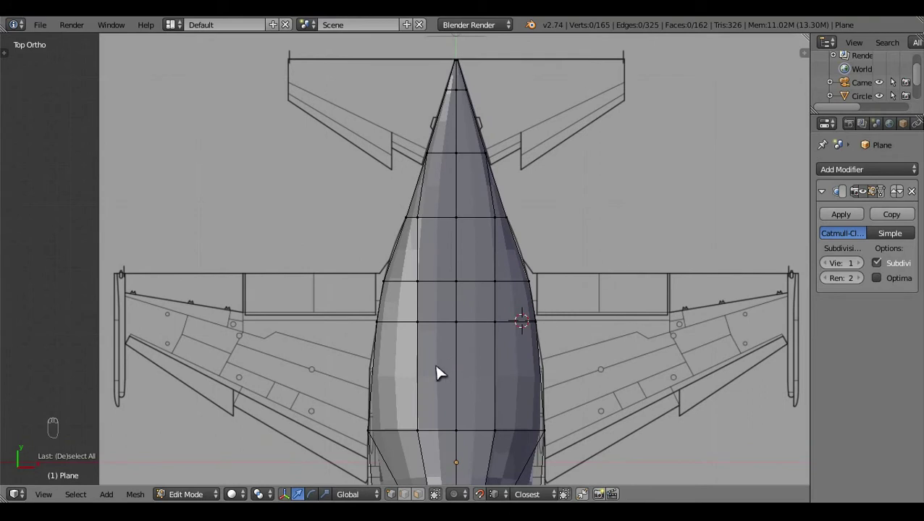
drag(454, 365, 566, 228)
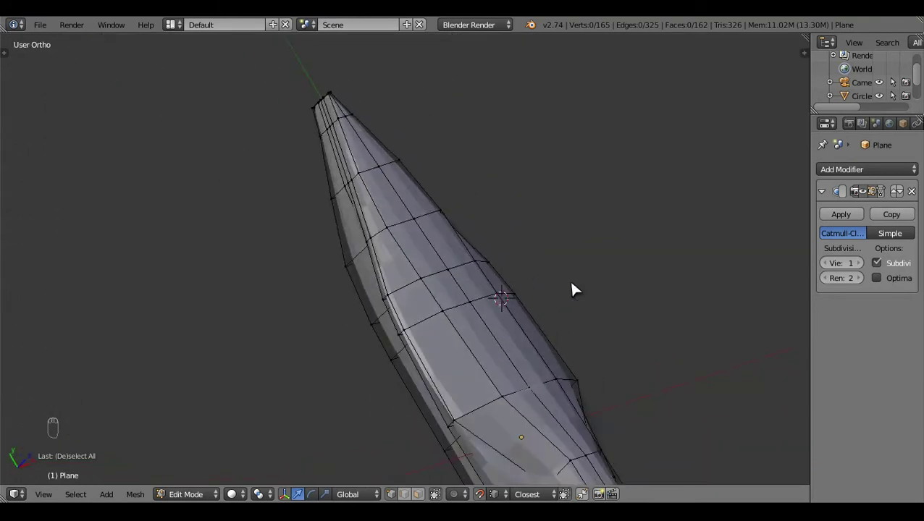
key(Tab)
drag(540, 345, 472, 437)
key(Tab)
drag(255, 376, 556, 254)
middle_click(555, 254)
drag(535, 316, 480, 337)
drag(288, 198, 669, 331)
- Scale the selected side loops in Top view, then orbit to check the resulting profile
key(KP_7)
key(s)
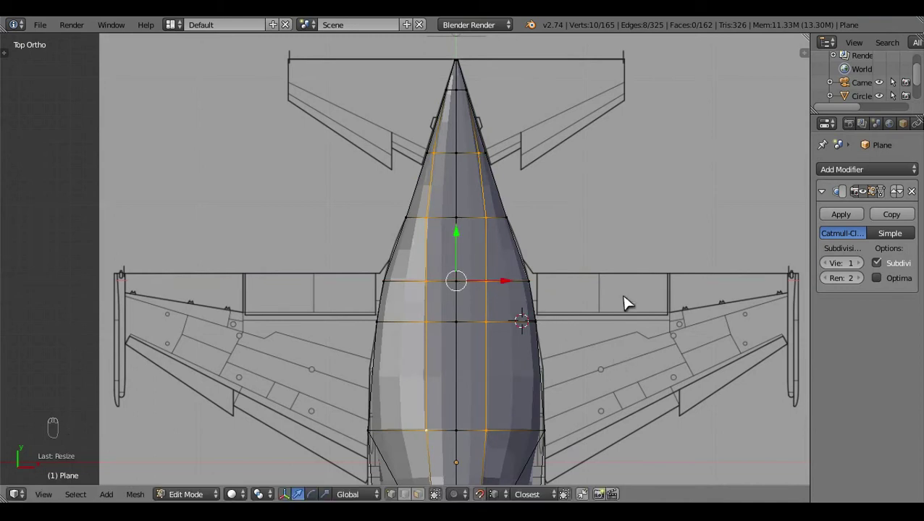
key(a)
drag(602, 348, 410, 392)
drag(402, 387, 288, 276)
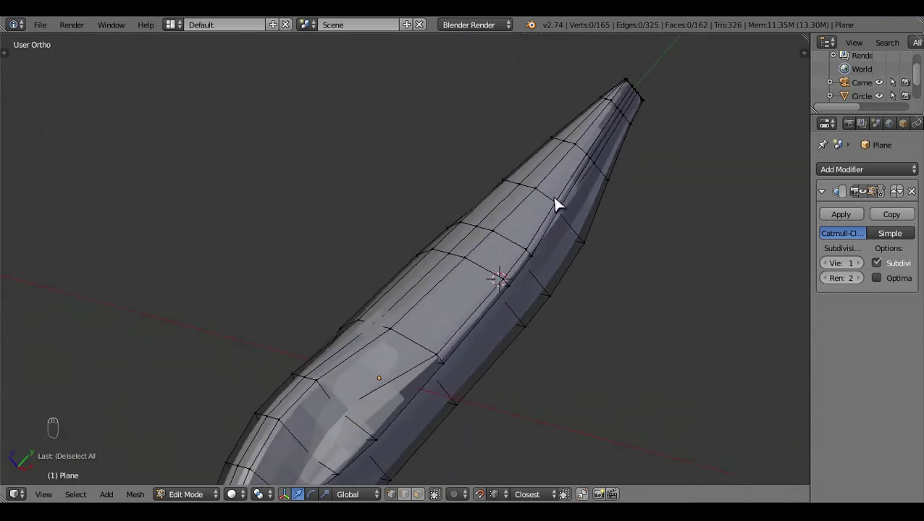
drag(586, 161, 430, 341)
drag(265, 295, 420, 351)
drag(419, 350, 588, 227)
- Scale successive mid-fuselage side loops inward to fit the top-view blueprint outline
key(KP_7)
key(s)
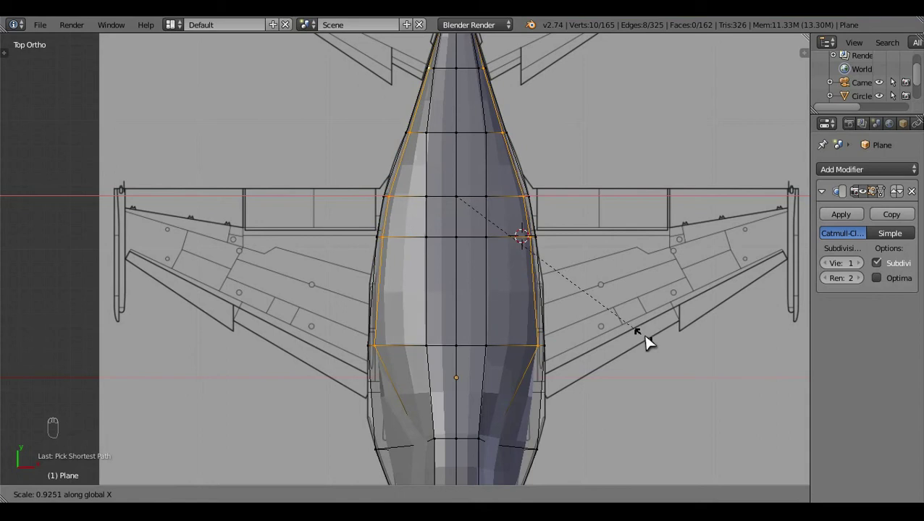
key(c)
drag(571, 176, 640, 359)
key(s)
key(c)
drag(421, 141, 618, 351)
key(s)
key(c)
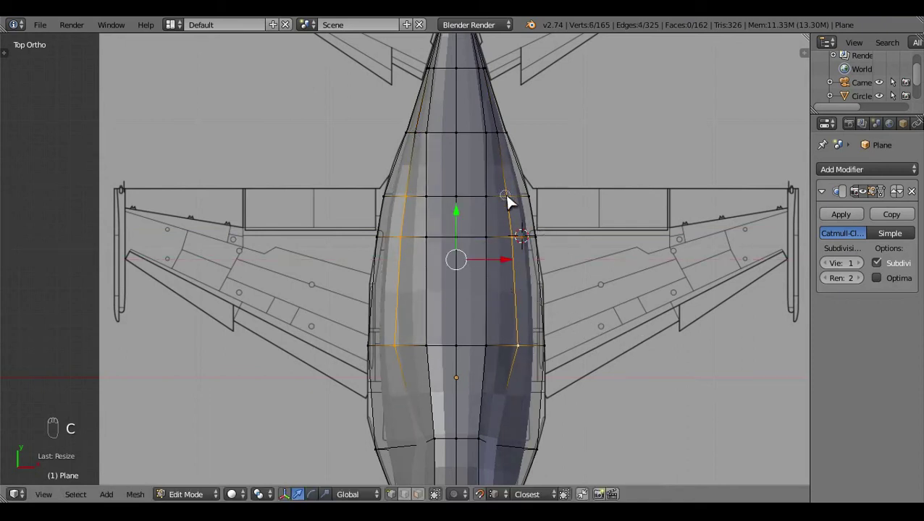
drag(520, 273, 661, 373)
key(s)
key(c)
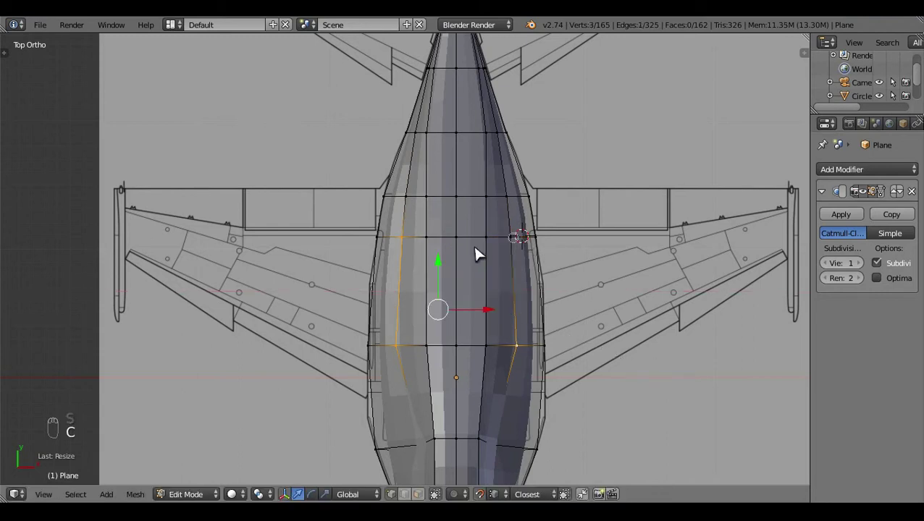
drag(449, 274, 637, 409)
key(s)
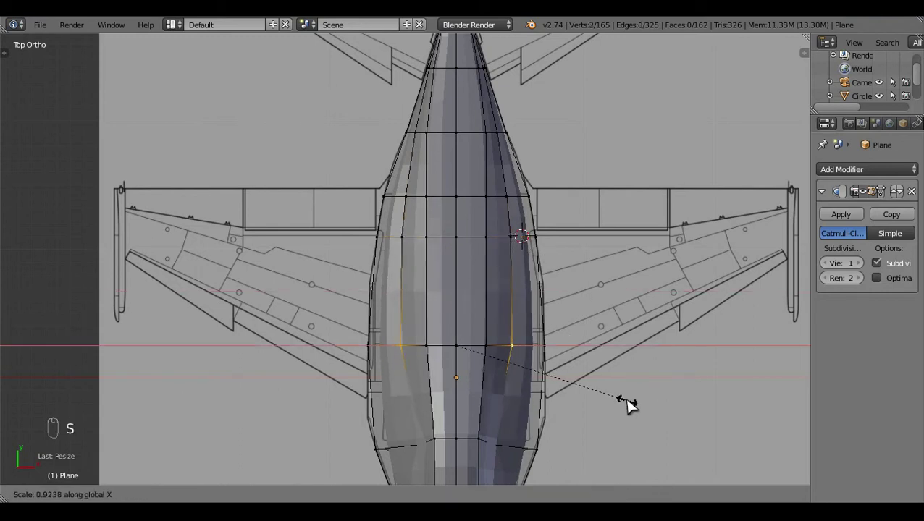
key(a)
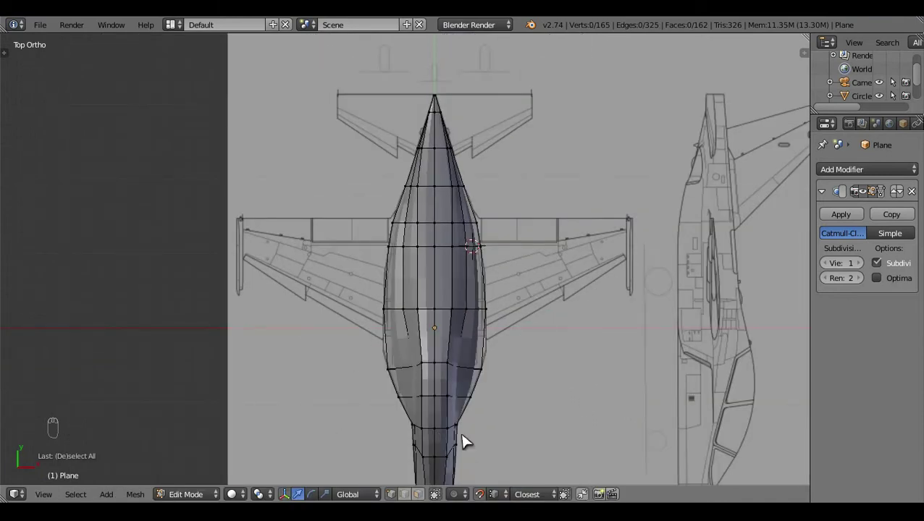
- In Object Mode, raise the Subdivision Surface viewport level to 2 and preview the smoother body
drag(492, 394, 869, 249)
drag(835, 272, 472, 354)
key(Tab)
drag(491, 331, 477, 434)
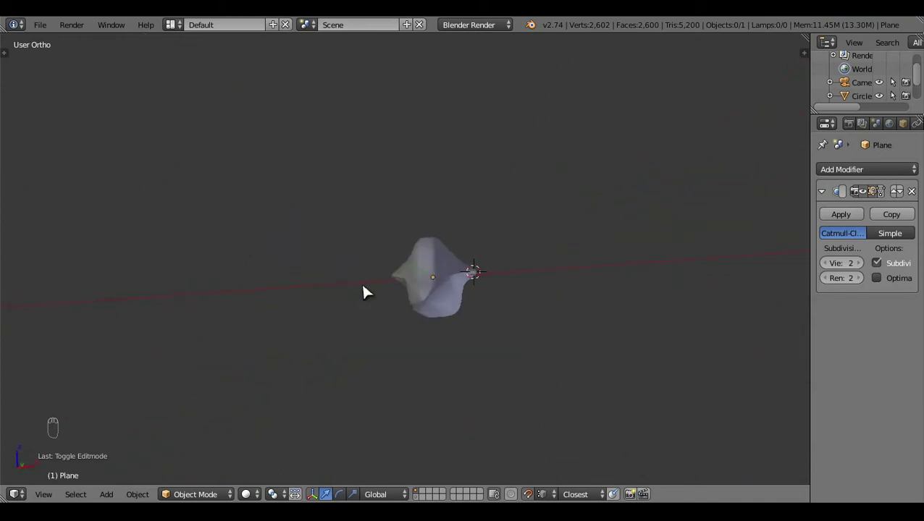
key(KP_3)
- Return to Edit mode and check the cage against the side and top blueprint views
key(Tab)
key(z)
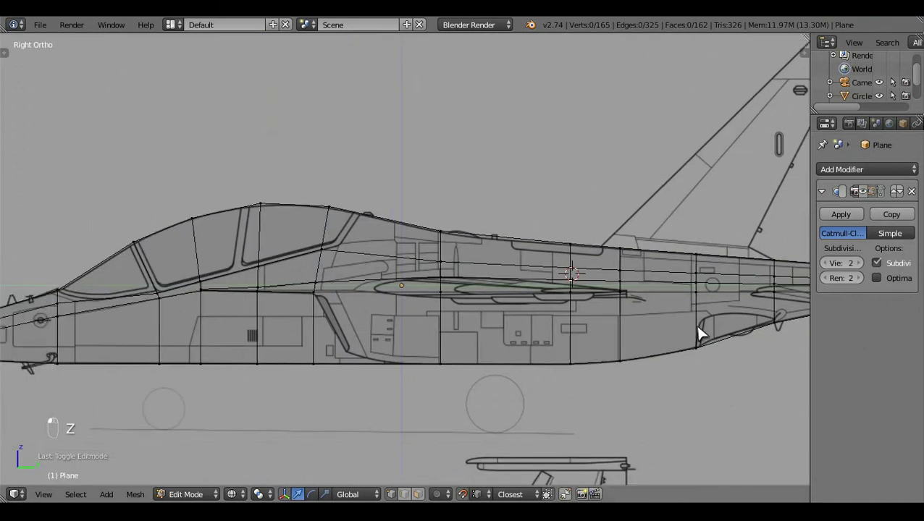
click(586, 369)
middle_click(502, 313)
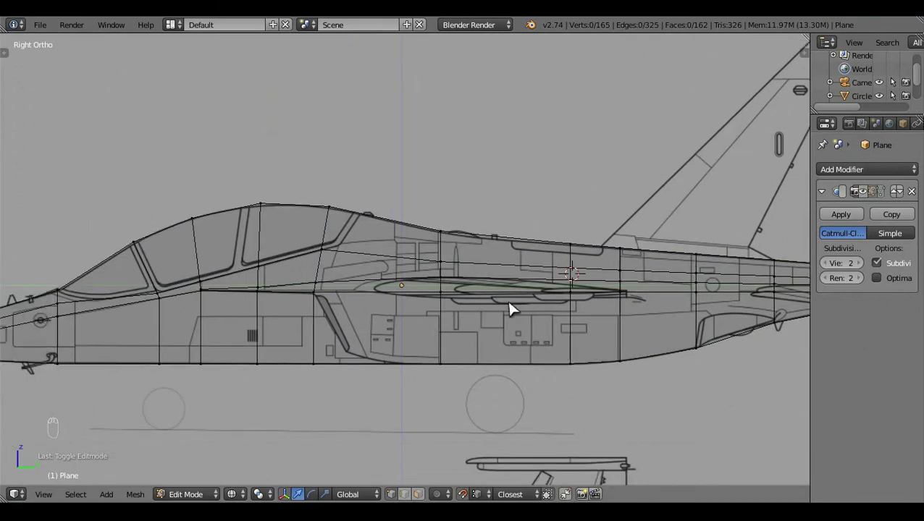
key(KP_7)
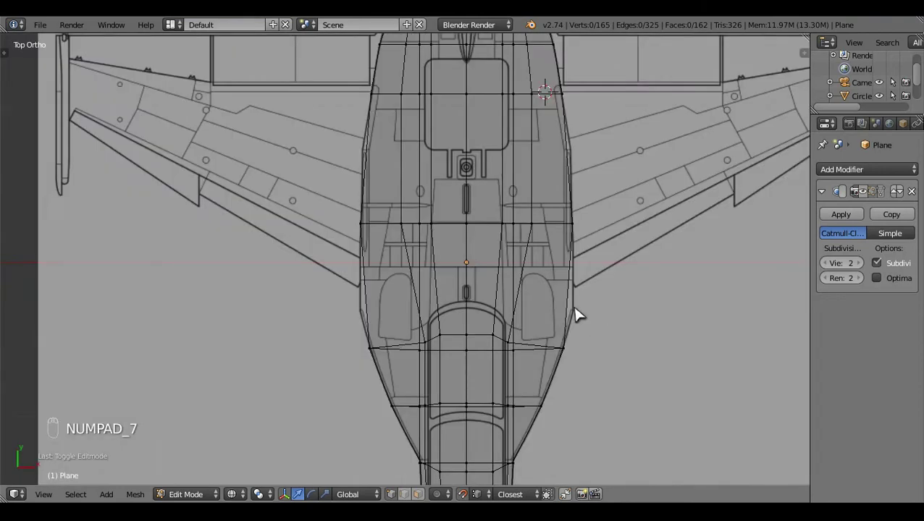
- Cut a new centred edge loop (Ctrl+R) across the rear fuselage by the air intakes
key(ctrl+r)
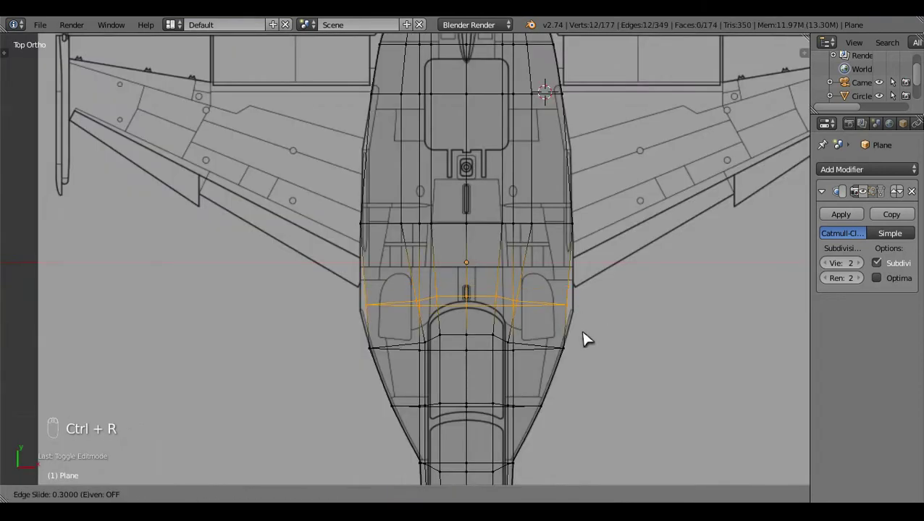
drag(509, 471, 613, 286)
drag(613, 286, 645, 374)
drag(644, 375, 246, 284)
right_click(260, 278)
click(257, 137)
- Switch to the side view over the blueprint and pick the cage points just behind the canopy
key(a)
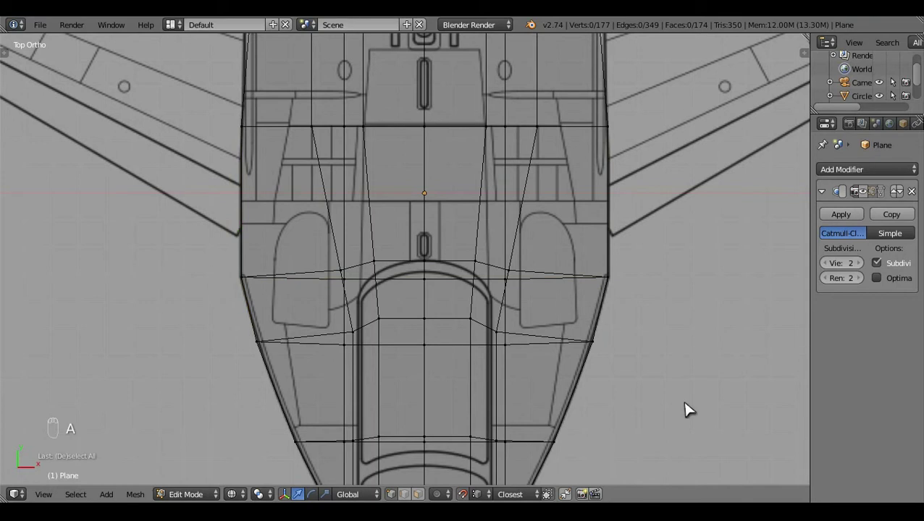
key(z)
key(z)
key(z)
drag(437, 342, 341, 325)
key(KP_3)
key(z)
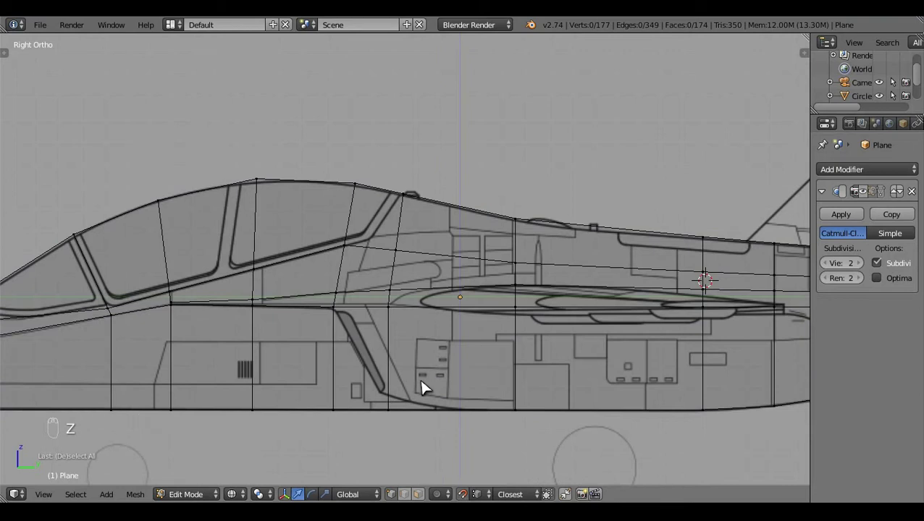
click(525, 325)
right_click(548, 340)
- Edge-slide a vertex near the canopy up onto the rear canopy frame line
key(c)
drag(498, 317, 499, 320)
right_click(500, 320)
key(g)
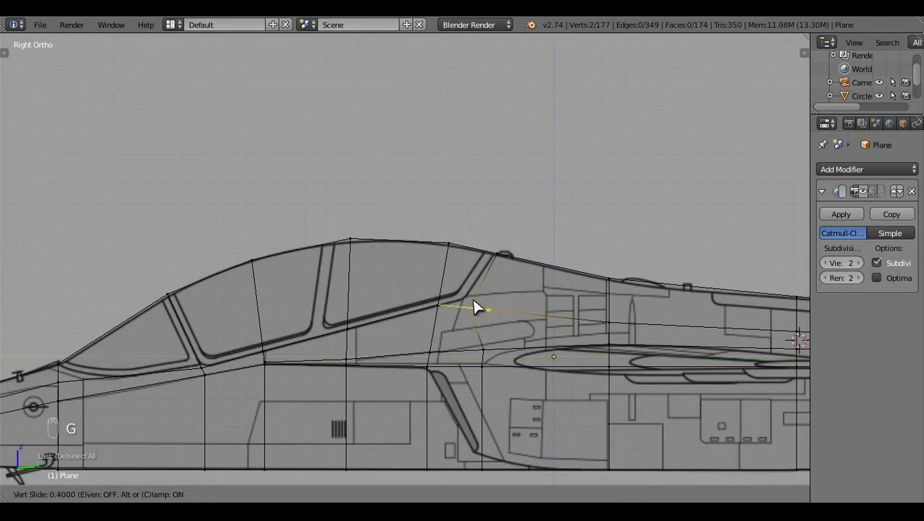
drag(490, 453, 542, 231)
key(g)
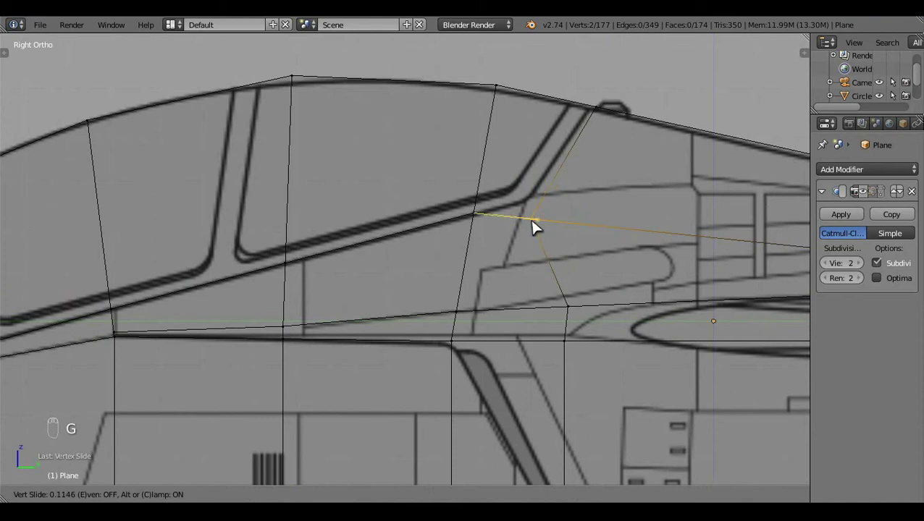
drag(535, 189, 535, 174)
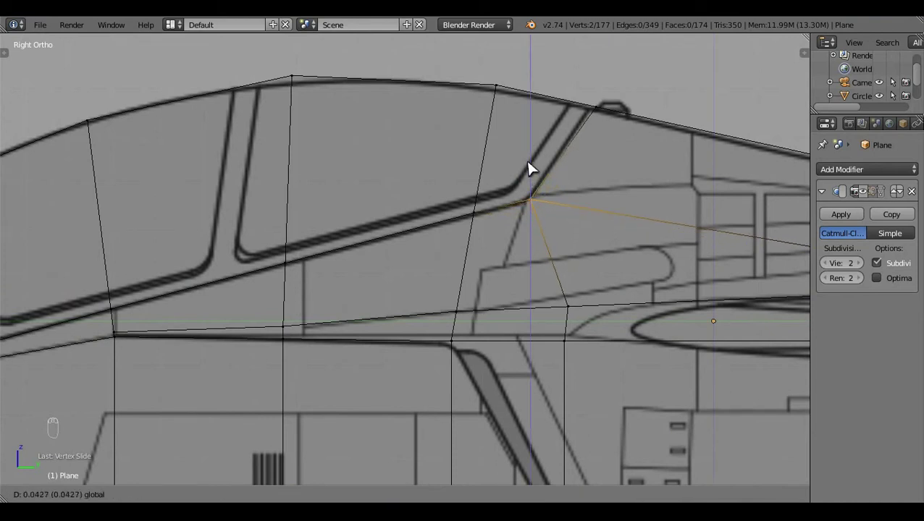
- Select the remaining point behind the canopy and check the shaded fuselage in 3D
key(a)
key(c)
click(479, 191)
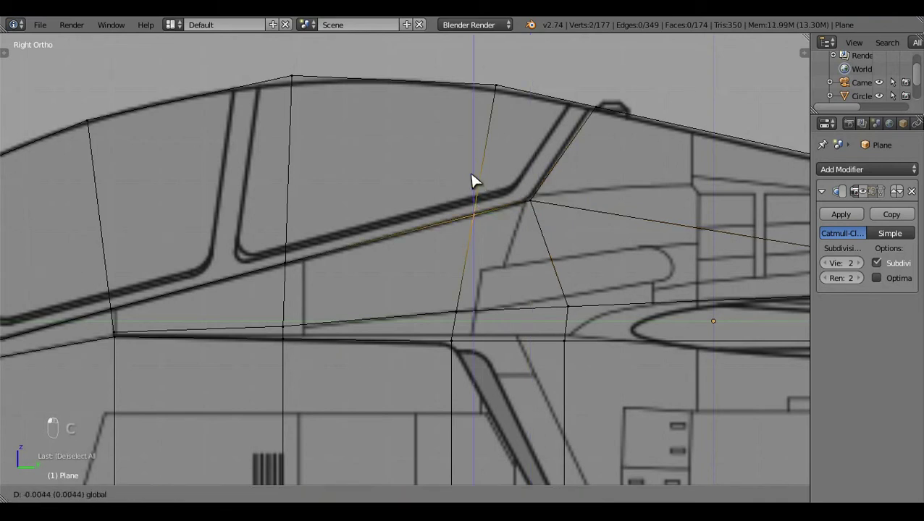
key(a)
key(c)
drag(604, 114, 601, 113)
- Inspect the canopy area, go to the top view and try scaling the intake vertices, undoing the first attempt
key(g)
key(a)
key(z)
middle_click(488, 340)
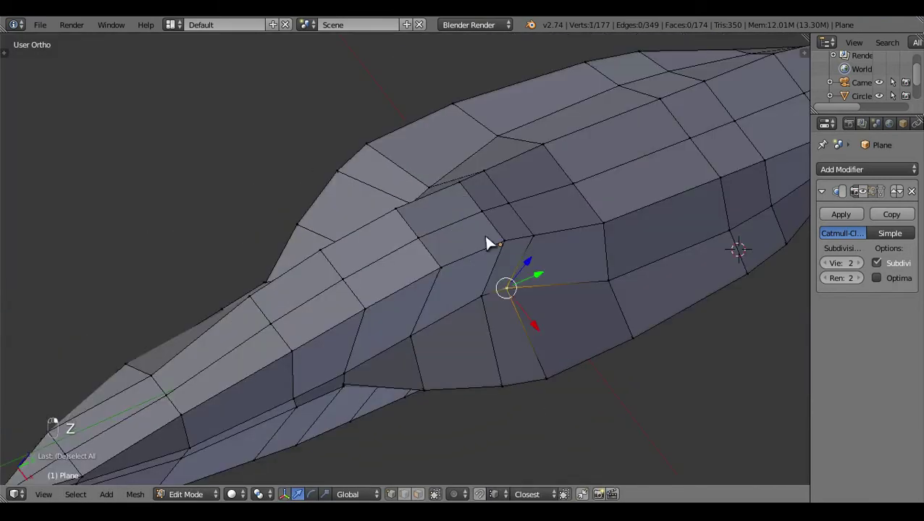
key(KP_7)
key(z)
drag(616, 315, 633, 310)
key(s)
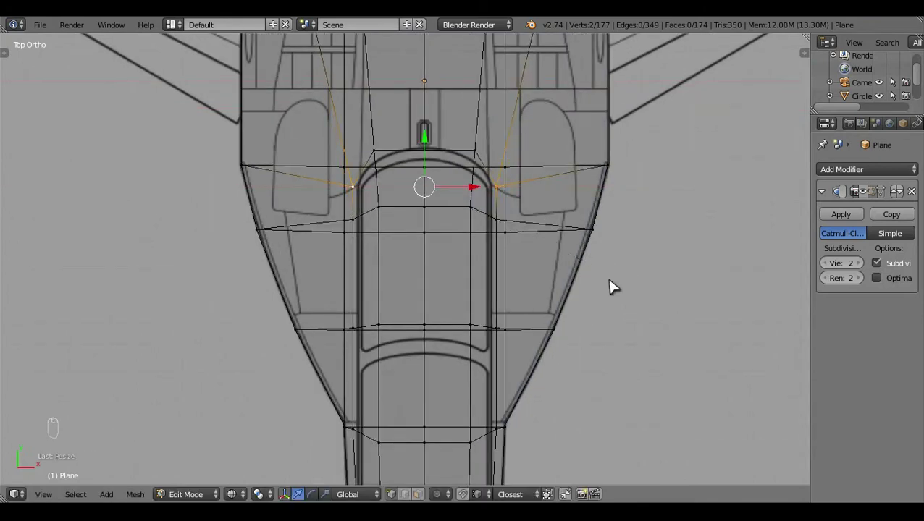
key(z)
drag(505, 334, 359, 246)
key(ctrl+z)
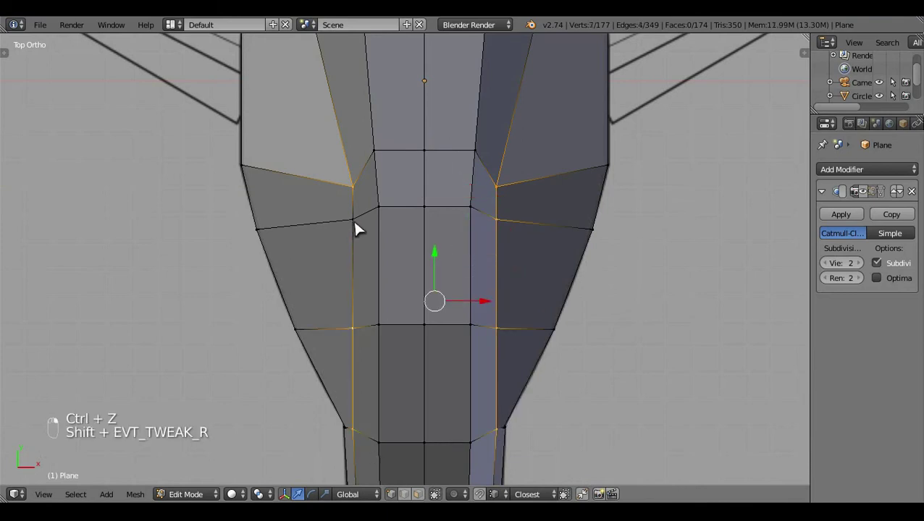
key(z)
- Scale the selected intake vertices along X to the top-view outline and preview the smoothed shape
key(s)
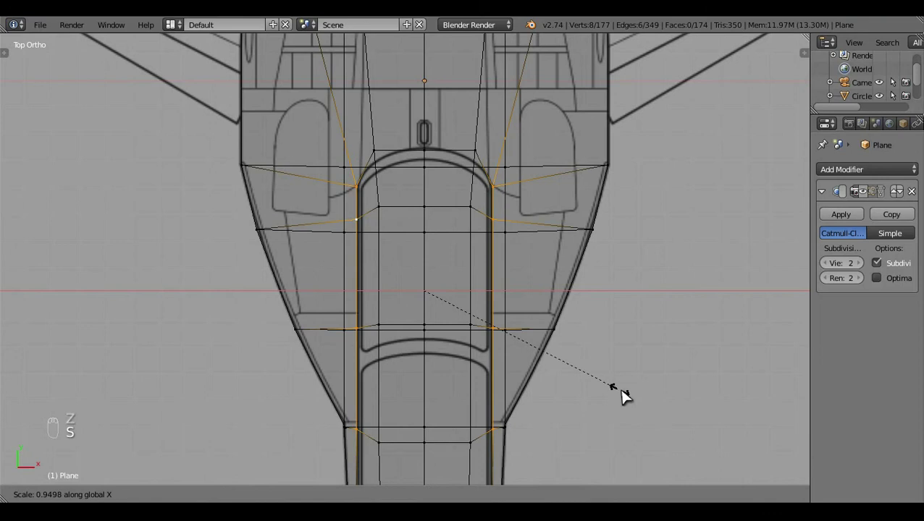
key(a)
key(z)
key(Tab)
drag(422, 388, 316, 315)
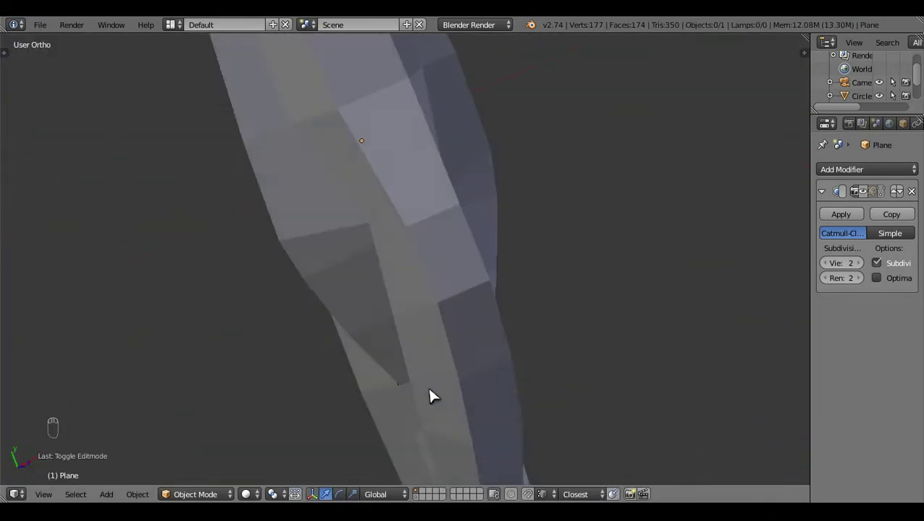
key(KP_7)
key(z)
key(Tab)
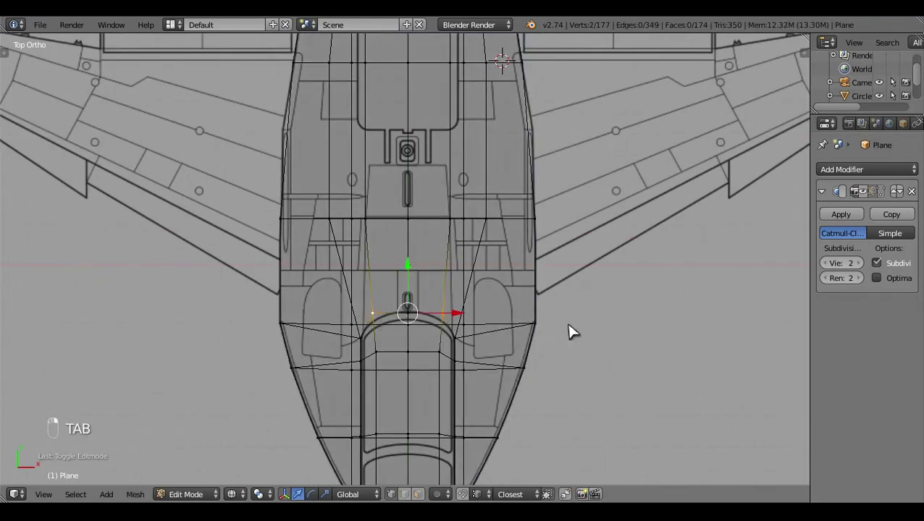
- Rescale the two intake vertices once more and orbit around the smoothed fuselage to check it
key(s)
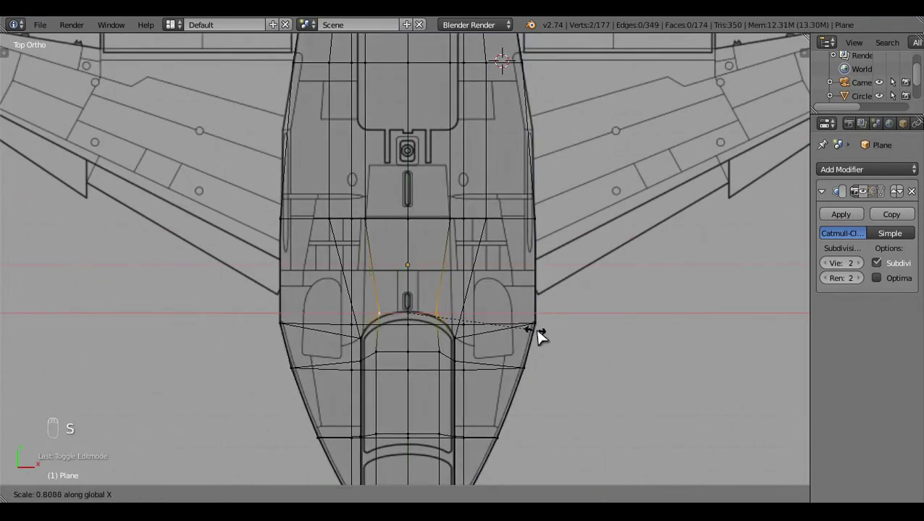
key(a)
key(z)
key(Tab)
drag(472, 327, 782, 219)
drag(834, 204, 431, 377)
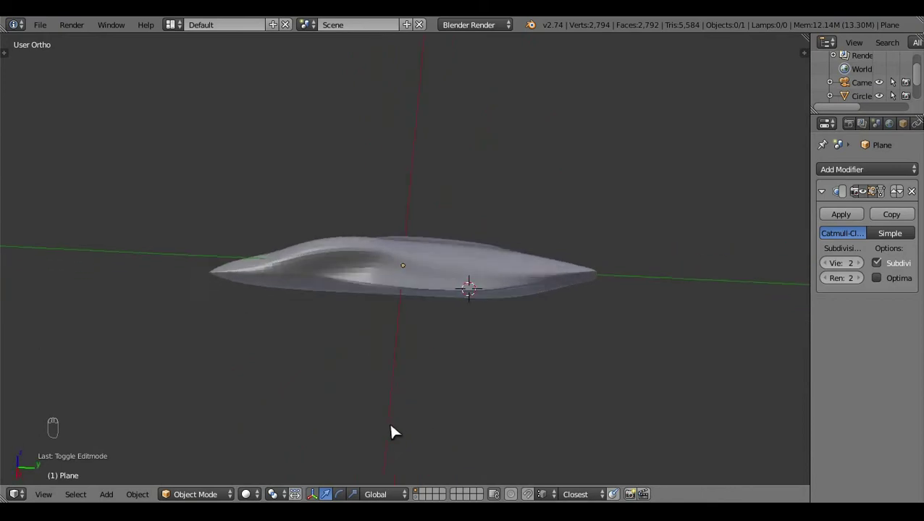
- Return to editing the fuselage cage in see-through top view over the blueprint
key(Tab)
drag(449, 356, 302, 250)
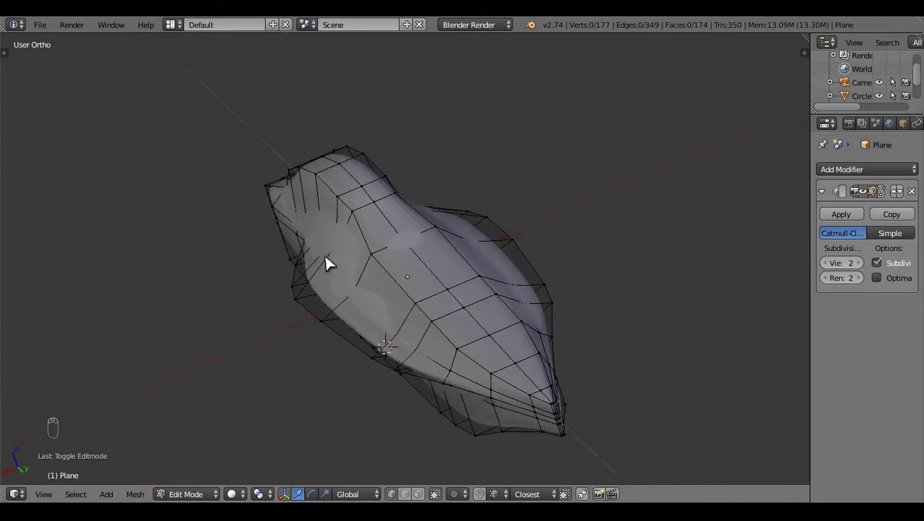
key(Tab)
click(396, 421)
key(KP_7)
key(Tab)
drag(630, 327, 627, 328)
key(z)
key(z)
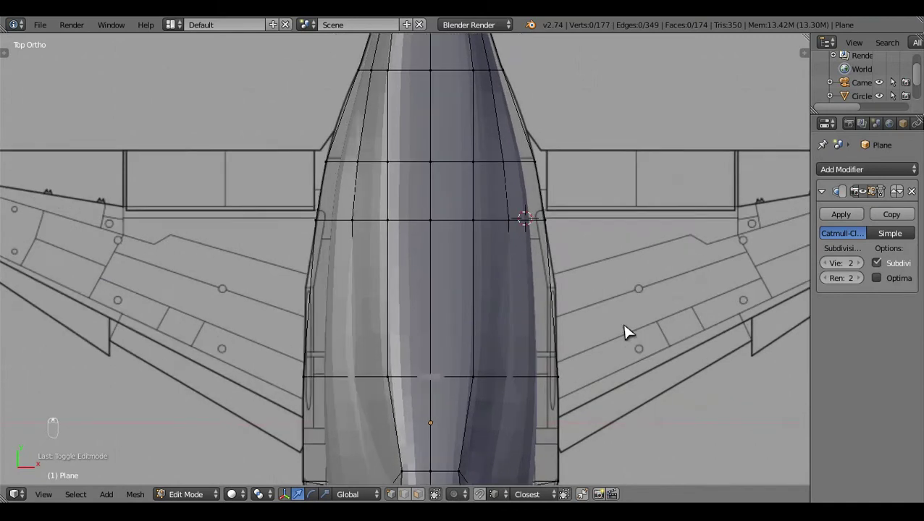
- Add an edge loop across the mid fuselage, scale it to fit and preview the result
key(ctrl+r)
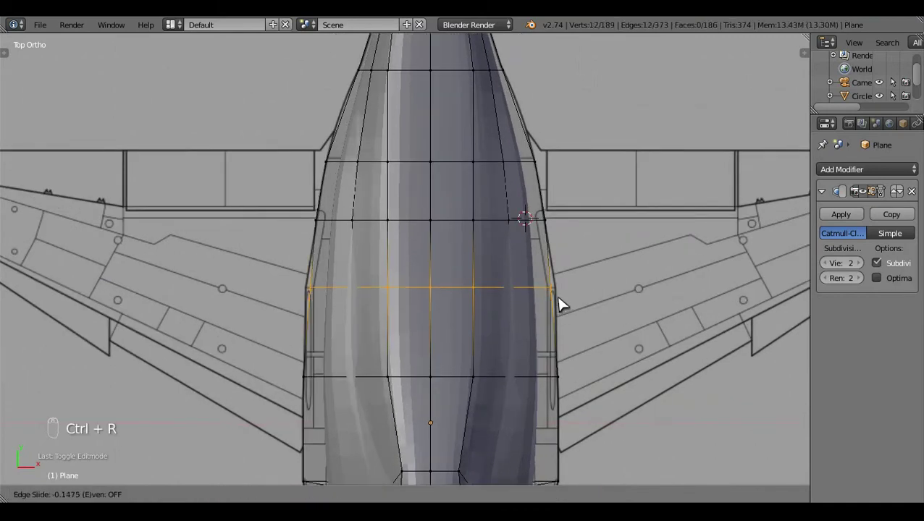
key(a)
key(z)
key(c)
click(582, 328)
key(s)
key(a)
key(z)
drag(576, 336, 371, 351)
key(Tab)
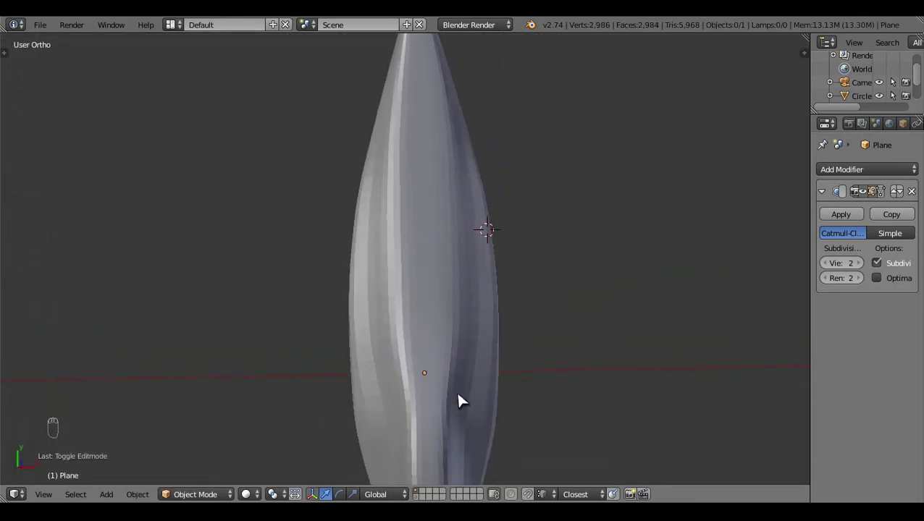
- In Right Ortho edit mode, compare the solid fuselage against the side-view blueprint by toggling wireframe
key(KP_3)
click(480, 350)
key(Tab)
key(z)
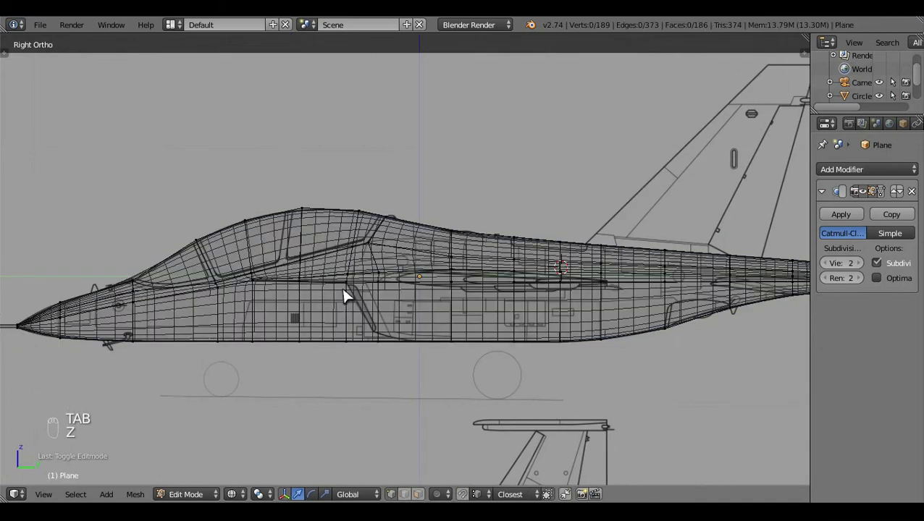
key(z)
key(z)
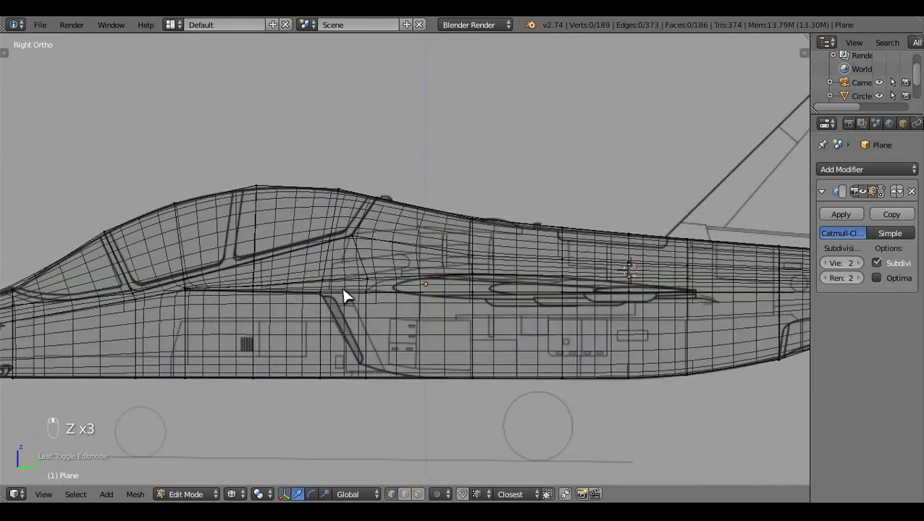
key(z)
click(317, 347)
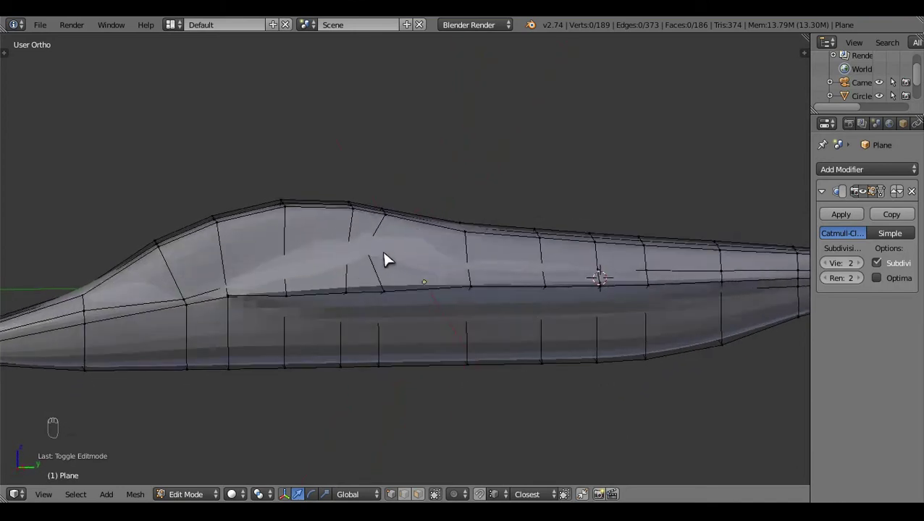
key(z)
drag(444, 361, 428, 371)
key(KP_3)
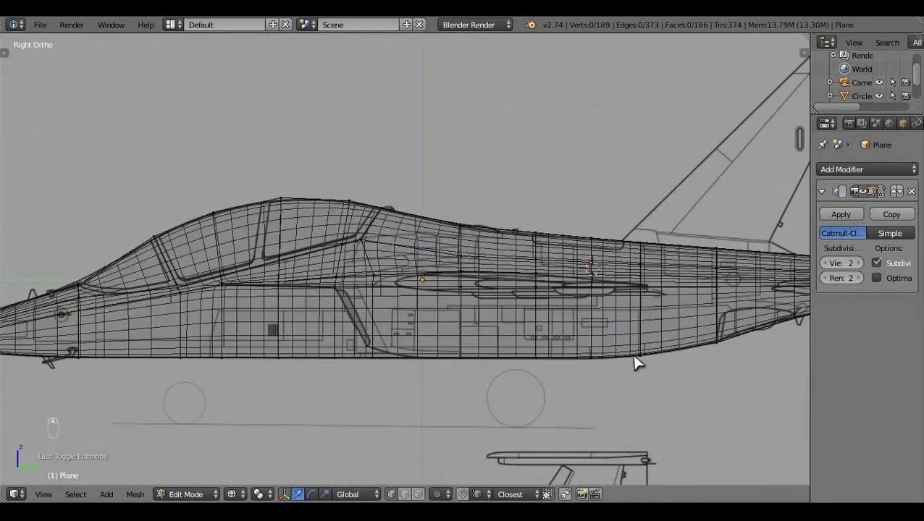
drag(636, 358, 636, 359)
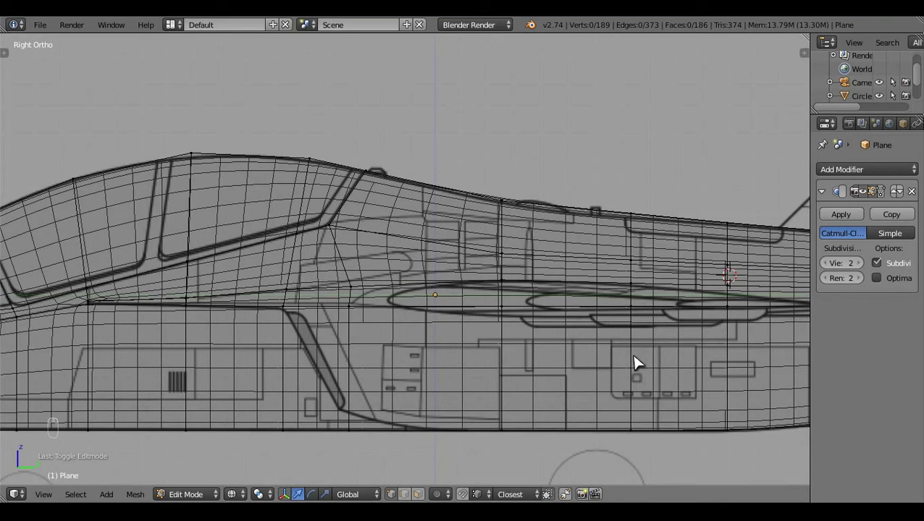
- Toggle see-through again and select the vertices along the mid-fuselage top edge
key(z)
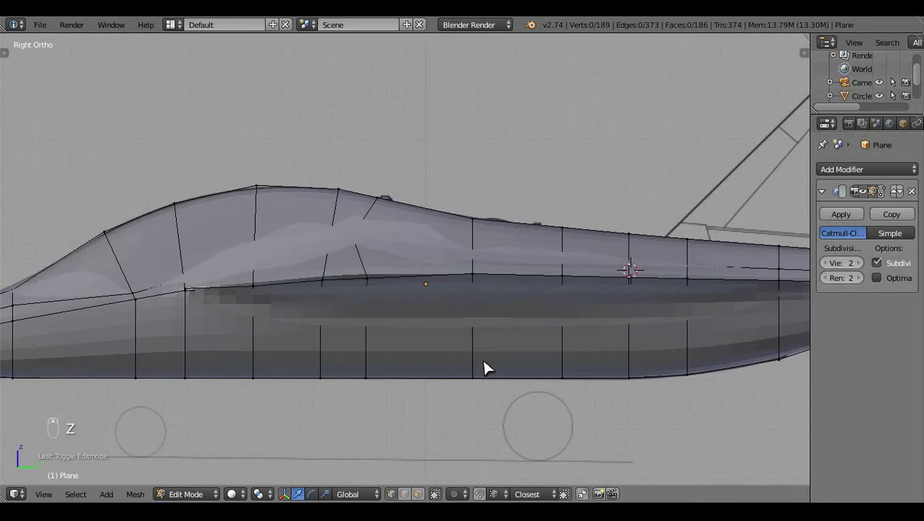
key(z)
key(z)
key(z)
drag(413, 311, 413, 311)
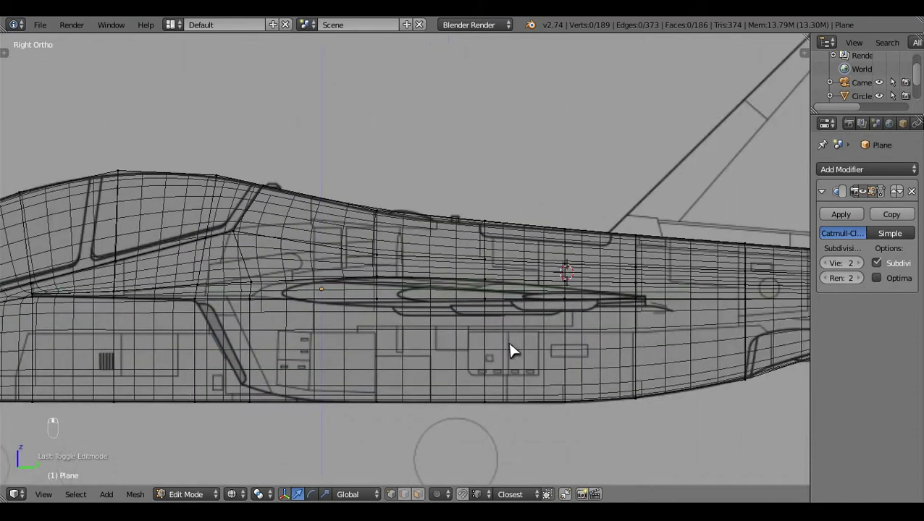
drag(511, 346, 398, 101)
key(c)
drag(398, 100, 392, 115)
right_click(386, 113)
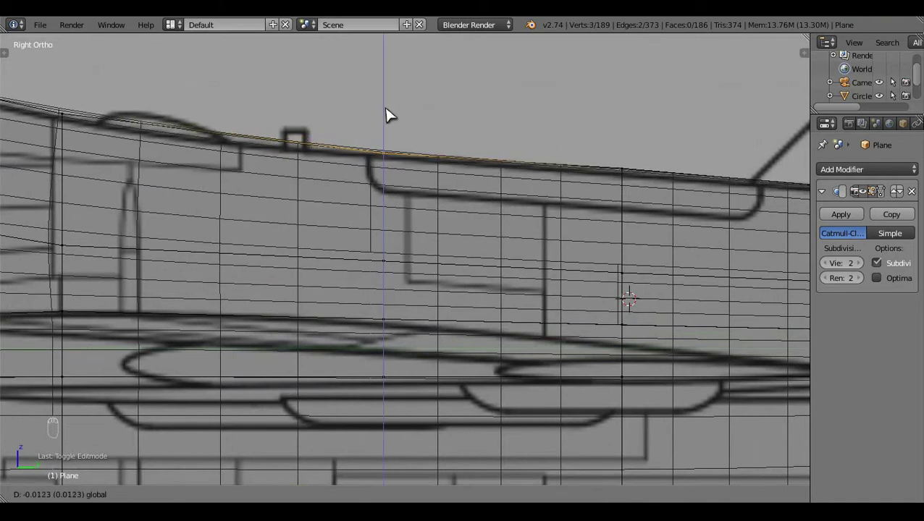
- Move the top-edge vertices down onto the side-view outline and preview the smoothed body
key(a)
key(c)
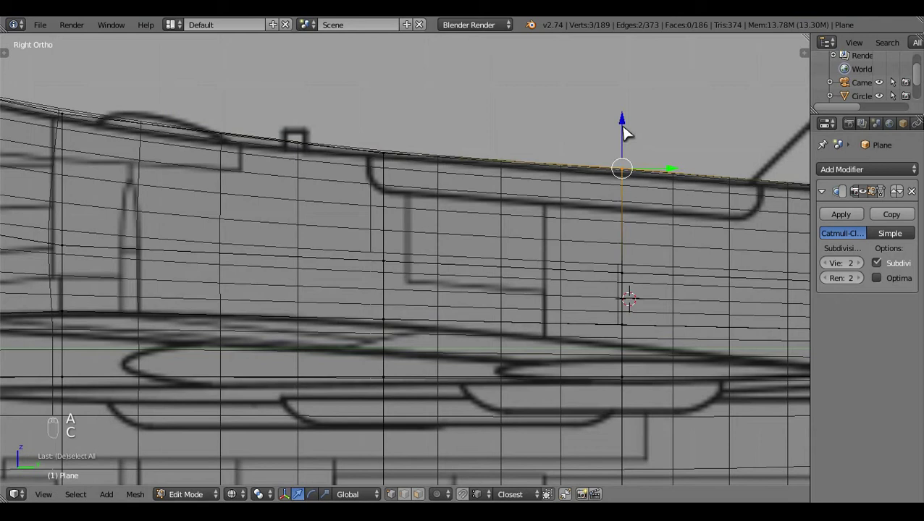
click(629, 134)
drag(628, 136, 625, 285)
key(a)
key(z)
key(Tab)
click(498, 368)
- Delete stray cockpit geometry and extrude new vertices along the canopy edge in the side view
key(z)
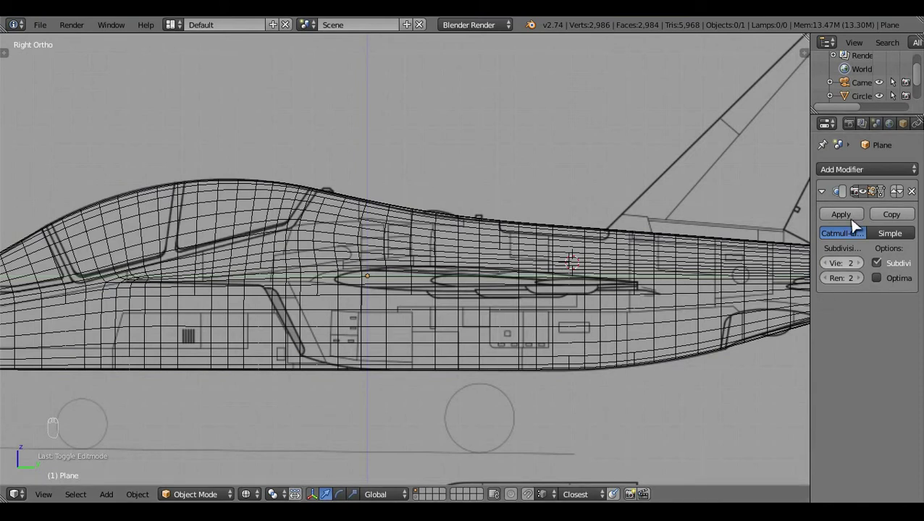
drag(835, 208, 493, 325)
key(Tab)
middle_click(493, 325)
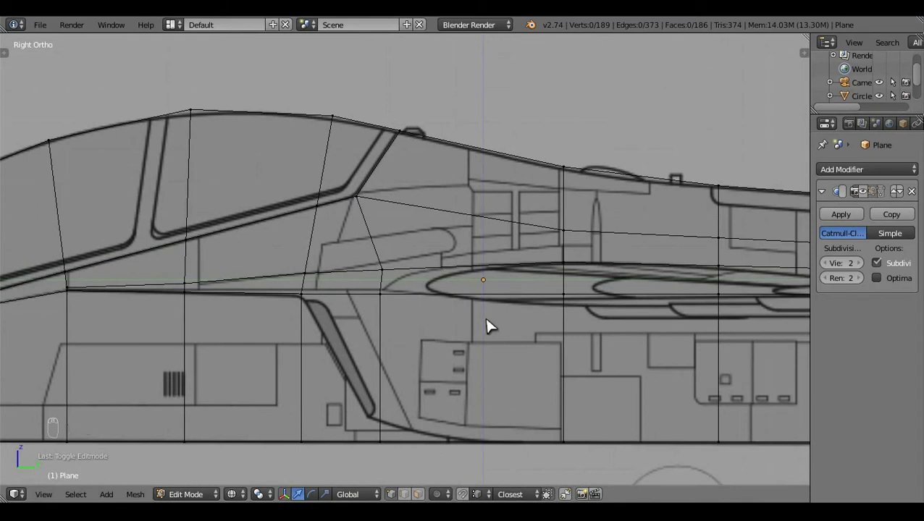
middle_click(493, 325)
click(419, 324)
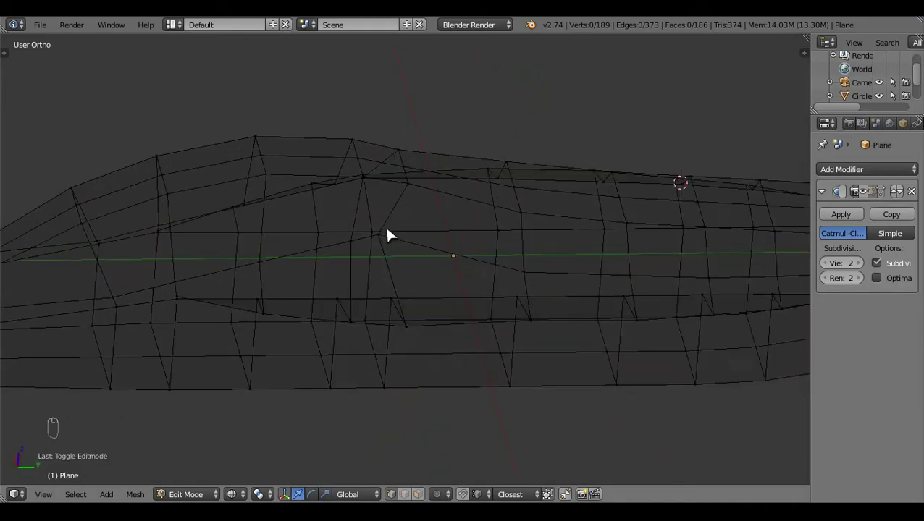
key(KP_3)
drag(412, 313, 412, 314)
key(z)
drag(417, 279, 469, 219)
click(606, 328)
right_click(416, 479)
drag(362, 244, 608, 267)
key(x)
drag(329, 249, 417, 356)
key(e)
click(417, 344)
drag(503, 482, 568, 214)
middle_click(567, 214)
drag(598, 207, 605, 224)
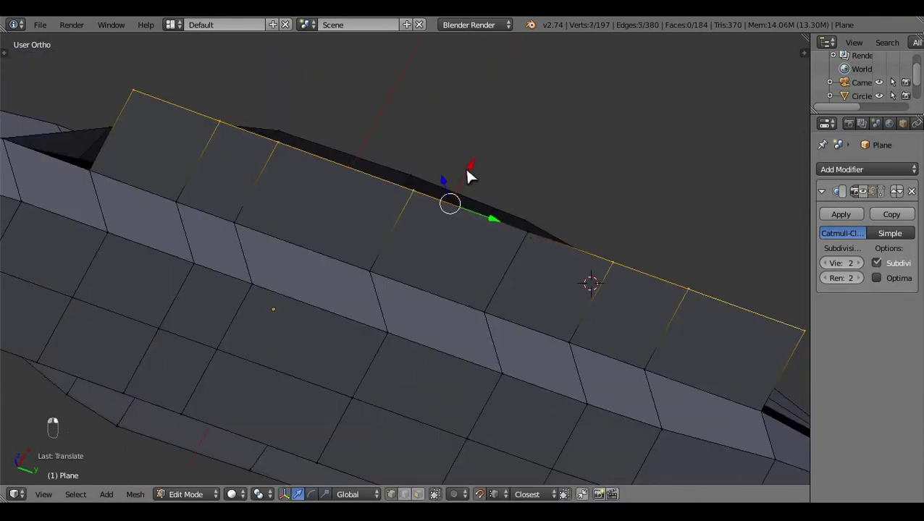
- Select and nudge the vertices along the fuselage top edge so the upper spine runs straight
right_click(424, 188)
middle_click(447, 182)
right_click(306, 169)
click(351, 148)
right_click(357, 178)
drag(660, 224, 360, 184)
right_click(654, 246)
right_click(253, 181)
click(551, 257)
middle_click(450, 249)
right_click(424, 253)
middle_click(440, 211)
drag(497, 238, 513, 230)
middle_click(513, 230)
click(541, 226)
right_click(547, 226)
middle_click(527, 241)
click(488, 246)
right_click(581, 254)
click(553, 304)
- Fill the open seam between the canopy and fuselage side with new faces
key(a)
drag(437, 323, 576, 400)
middle_click(576, 401)
drag(585, 415, 570, 429)
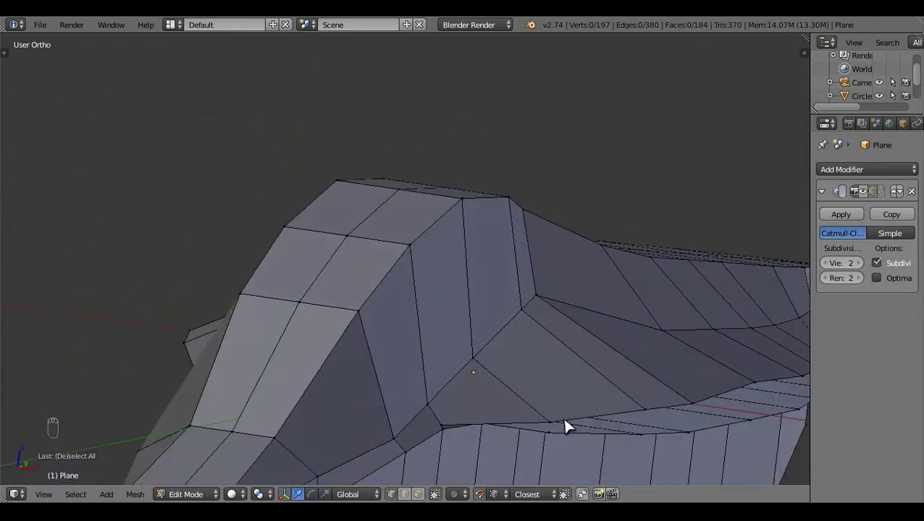
drag(557, 349, 452, 336)
middle_click(452, 336)
drag(452, 336, 493, 349)
drag(487, 347, 469, 297)
drag(468, 296, 522, 352)
middle_click(528, 357)
key(a)
click(500, 362)
drag(574, 259, 455, 280)
key(f)
key(a)
- Inspect the filled area from several angles and leave Edit Mode to preview the smoothed body
middle_click(466, 292)
click(379, 222)
click(594, 366)
drag(464, 217, 693, 183)
click(532, 243)
middle_click(433, 234)
drag(334, 253, 535, 332)
middle_click(535, 332)
key(shift+q)
key(a)
key(Tab)
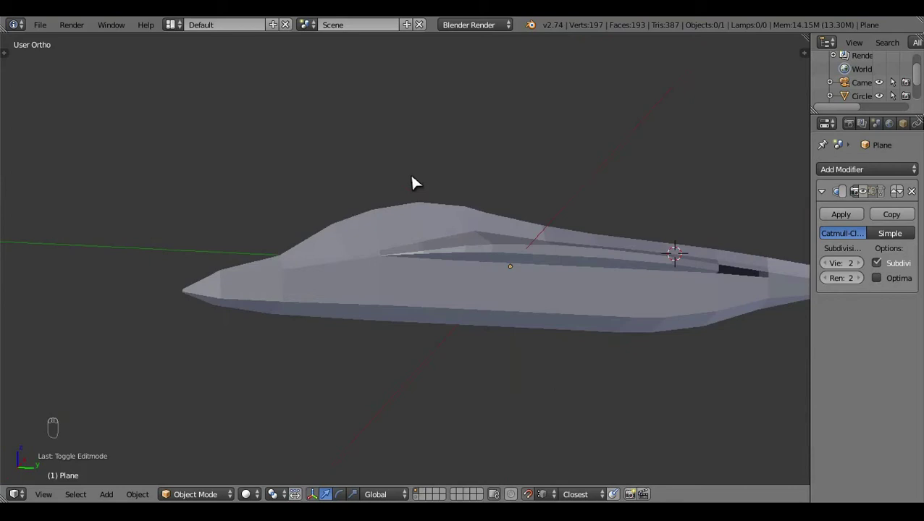
- Toggle shading in the side view and orbit to inspect the subdivision-smoothed fuselage
key(KP_3)
key(z)
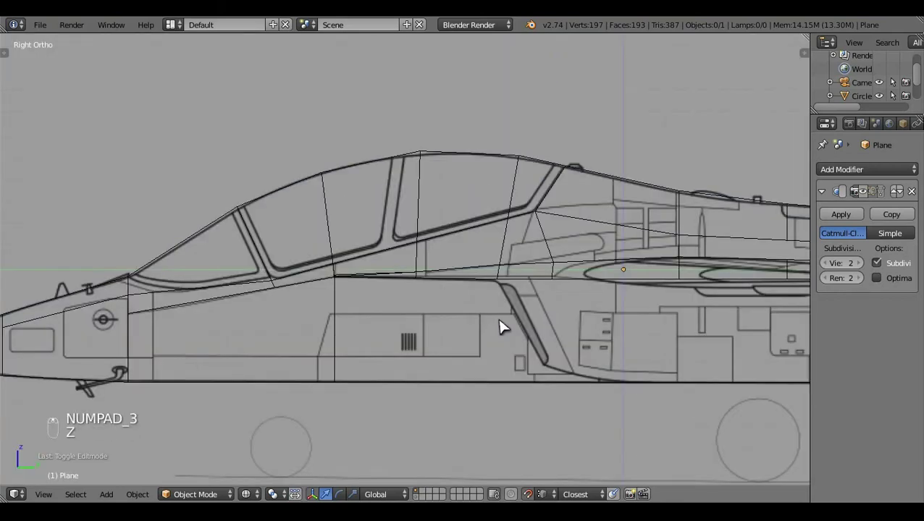
key(z)
key(z)
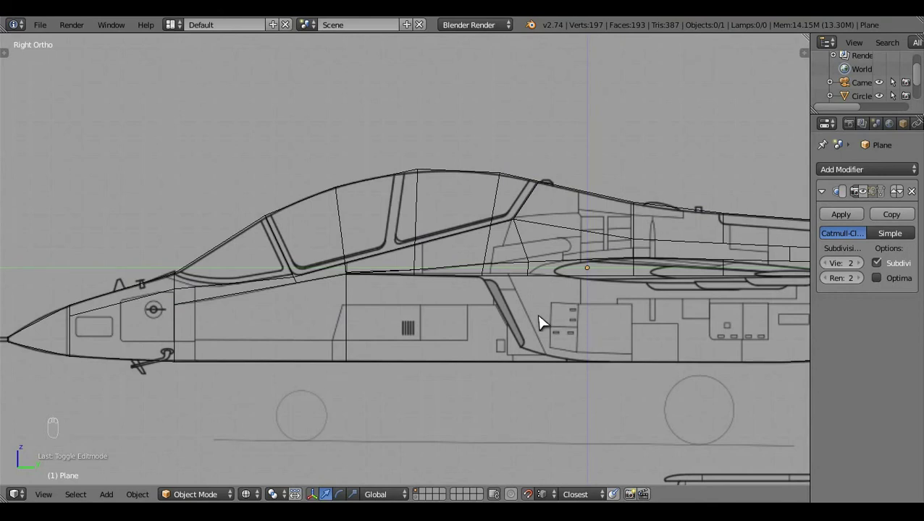
key(z)
drag(527, 337, 564, 324)
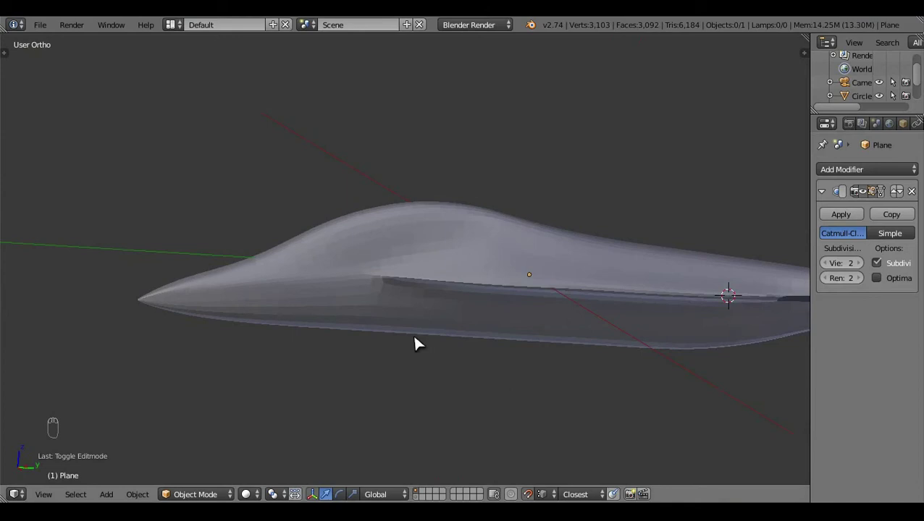
- Re-enter mesh editing over the top-view blueprint and pick a side edge near the wing root
key(Tab)
drag(547, 359, 545, 345)
key(KP_6)
key(KP_7)
key(z)
key(z)
click(499, 405)
key(z)
key(c)
middle_click(541, 367)
drag(299, 345, 495, 330)
key(z)
key(s)
key(KP_7)
- In the side view, grab a wing-root vertex below the cockpit and slide it upward toward the outline
key(z)
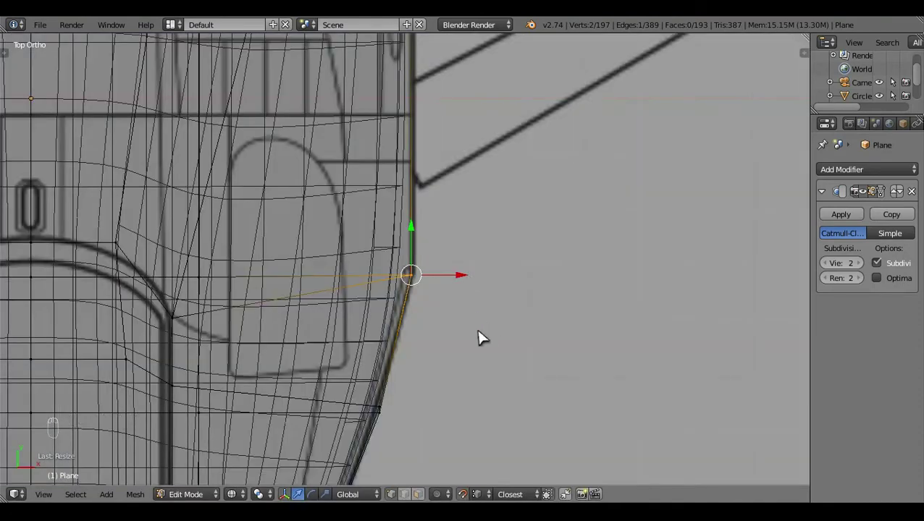
drag(482, 366, 482, 367)
key(KP_3)
drag(482, 366, 482, 366)
key(z)
key(z)
key(z)
key(z)
key(z)
click(449, 379)
drag(449, 379, 451, 345)
drag(454, 408, 454, 408)
drag(454, 408, 453, 407)
key(KP_3)
key(z)
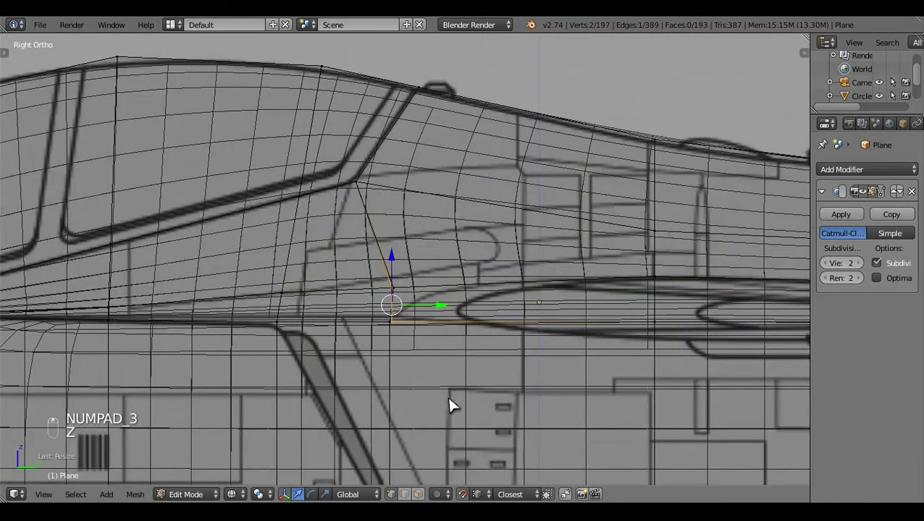
key(c)
- Move the remaining wing-root vertices onto the blueprint lines, checking them from several angles
drag(397, 288, 344, 254)
key(z)
key(z)
click(344, 264)
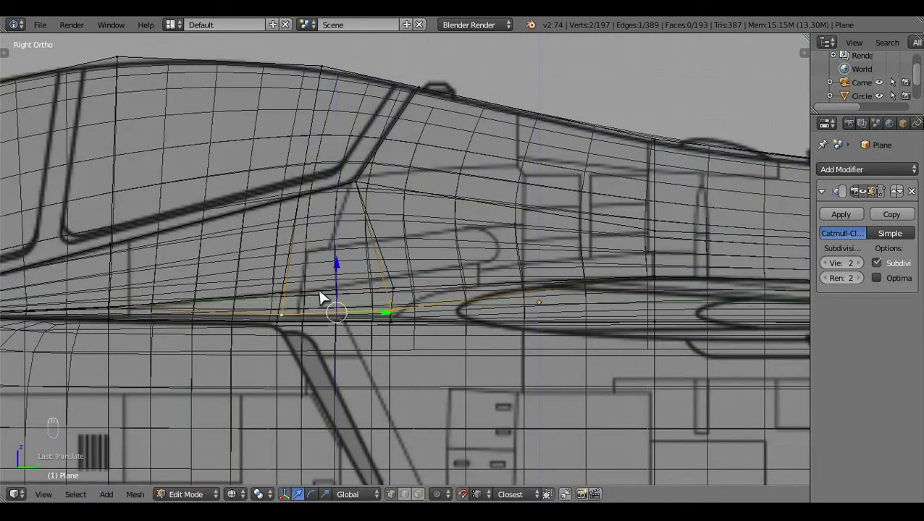
key(c)
click(400, 372)
middle_click(531, 392)
click(566, 383)
middle_click(632, 331)
drag(608, 330, 612, 341)
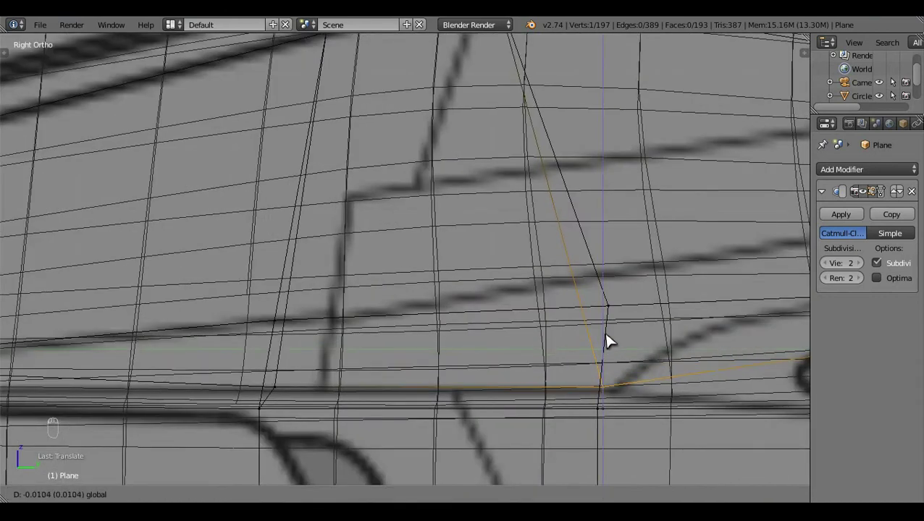
middle_click(347, 374)
key(z)
click(604, 388)
key(z)
click(335, 287)
middle_click(336, 286)
click(338, 294)
- Preview the smoothed result, return to editing and start a loop cut through the mid-body
key(a)
key(z)
key(Tab)
drag(421, 329, 386, 383)
key(KP_3)
key(z)
key(Tab)
key(z)
key(z)
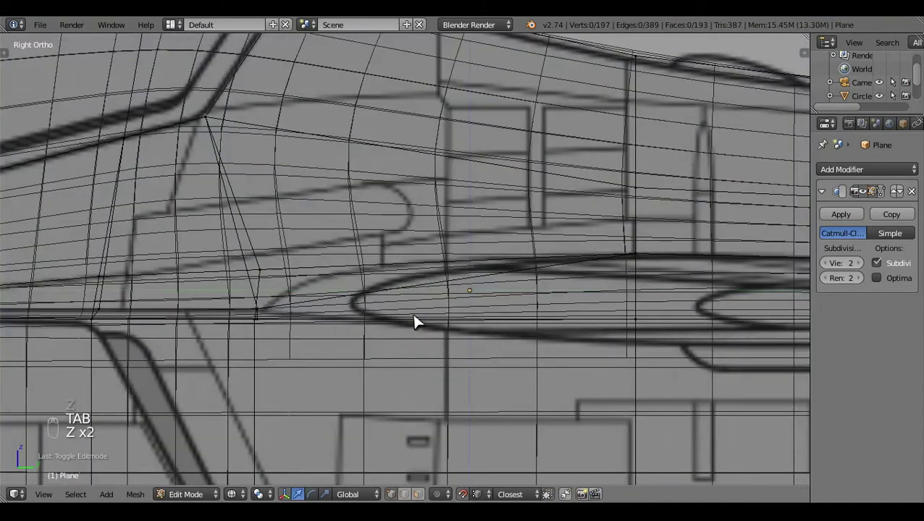
key(ctrl+r)
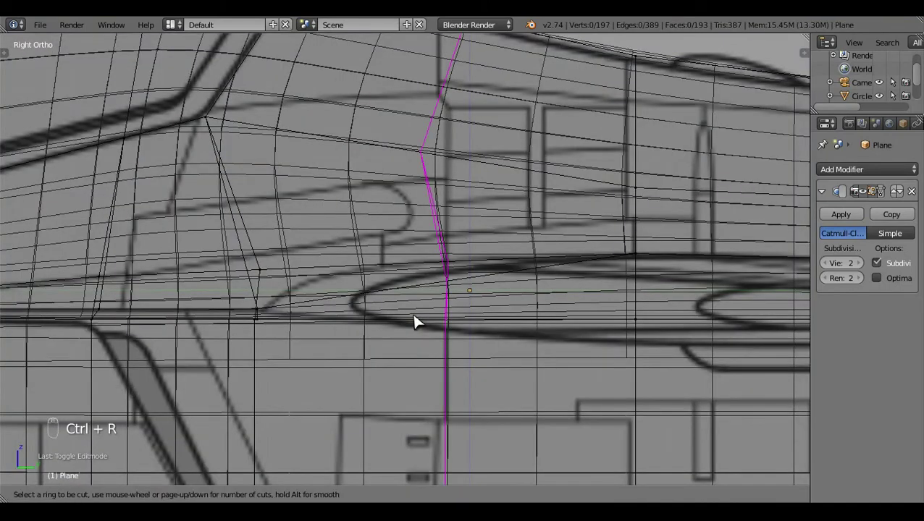
- Slide fuselage edges along the surface, toggling wireframe to check them against the blueprint
drag(419, 322, 424, 206)
key(c)
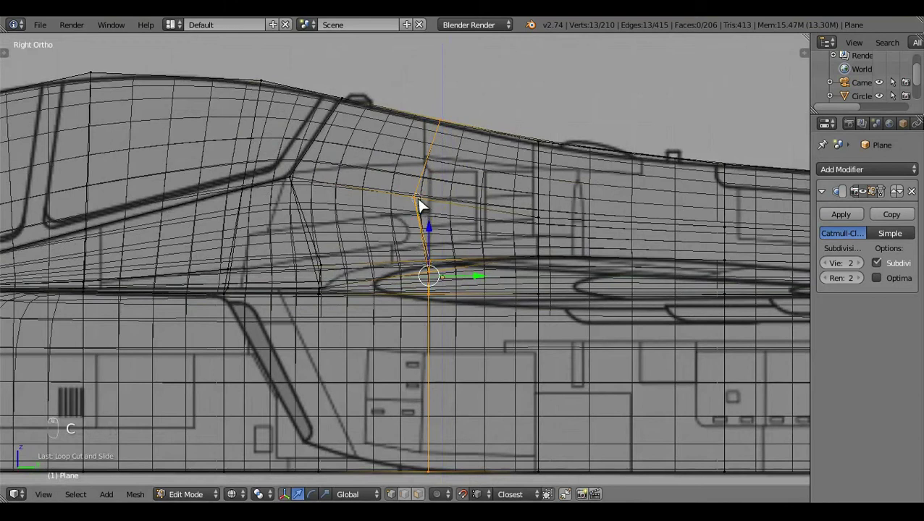
drag(443, 250, 458, 348)
key(g)
middle_click(459, 349)
drag(394, 333, 366, 333)
key(g)
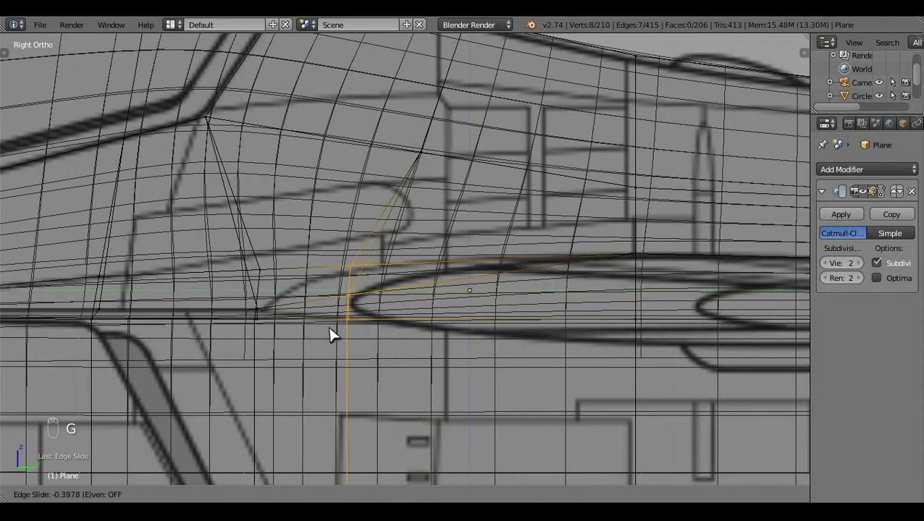
key(a)
key(z)
drag(358, 295, 345, 260)
key(z)
click(352, 250)
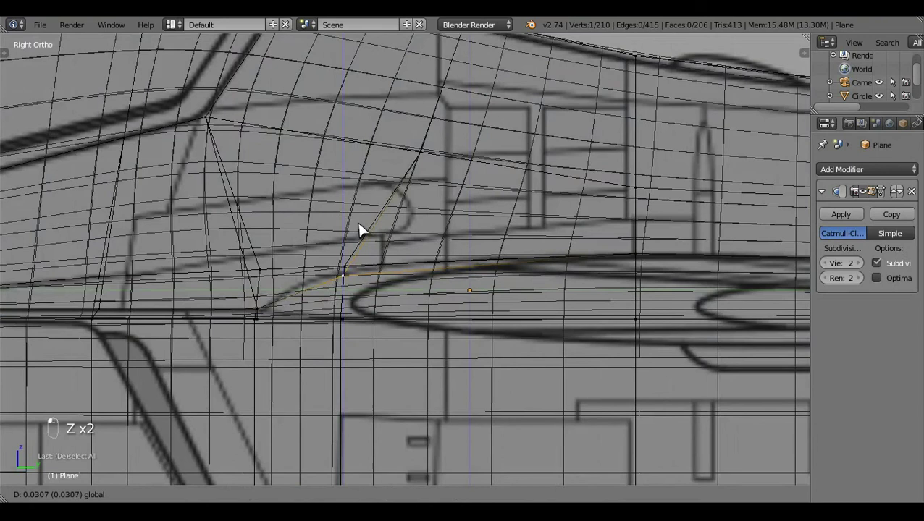
key(a)
key(z)
click(486, 317)
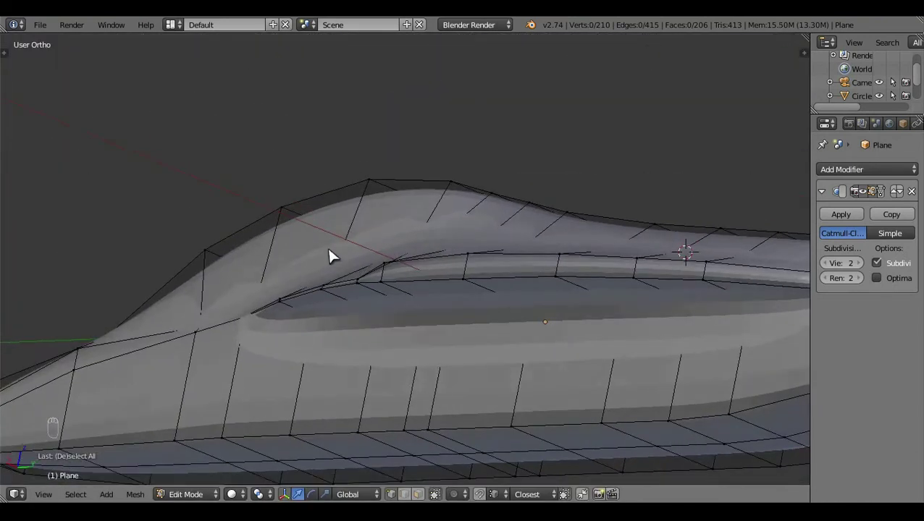
middle_click(520, 316)
- Switch to top ortho view over the blueprint and return to editing the fuselage mesh
key(KP_6)
key(KP_7)
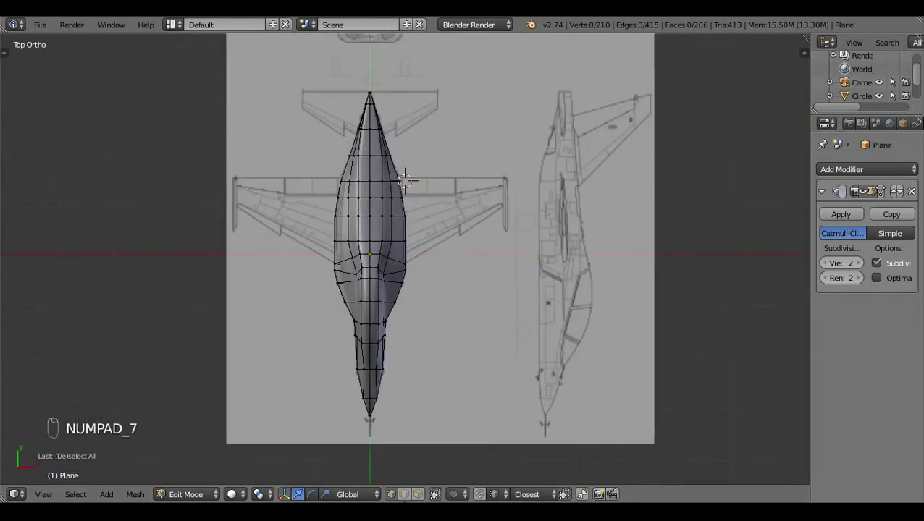
drag(396, 483, 364, 168)
key(z)
key(b)
key(a)
key(z)
drag(457, 297, 558, 292)
key(KP_3)
key(Tab)
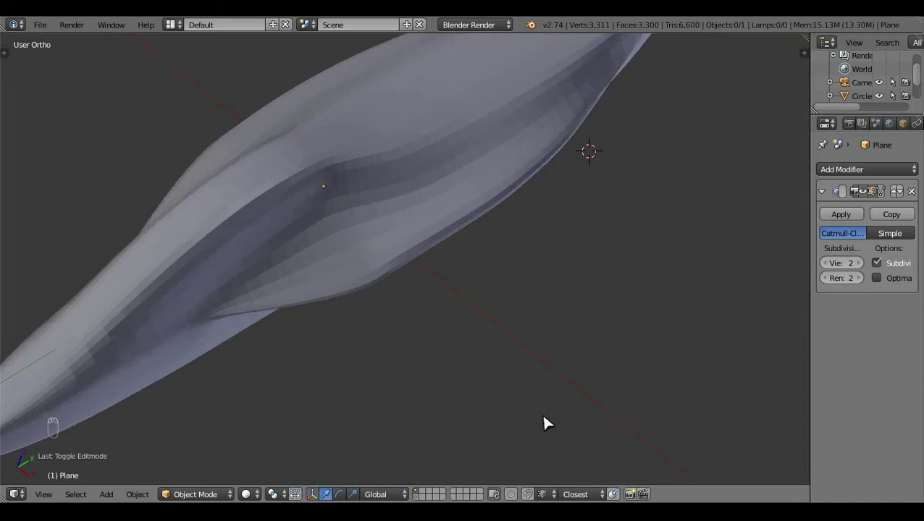
key(KP_6)
key(KP_7)
- Check a wing-root side point against the outline in see-through wireframe, undoing a stray move
key(z)
key(z)
click(509, 252)
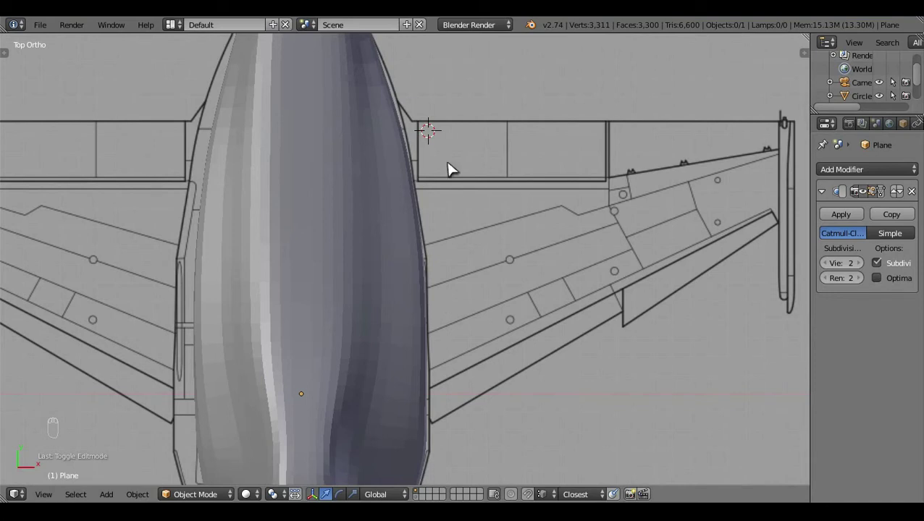
key(Tab)
key(z)
key(c)
drag(460, 369, 454, 188)
key(z)
key(ctrl+z)
key(c)
click(460, 210)
- Add an edge loop across the fuselage with Ctrl+R and slide it into position at the wing root
key(a)
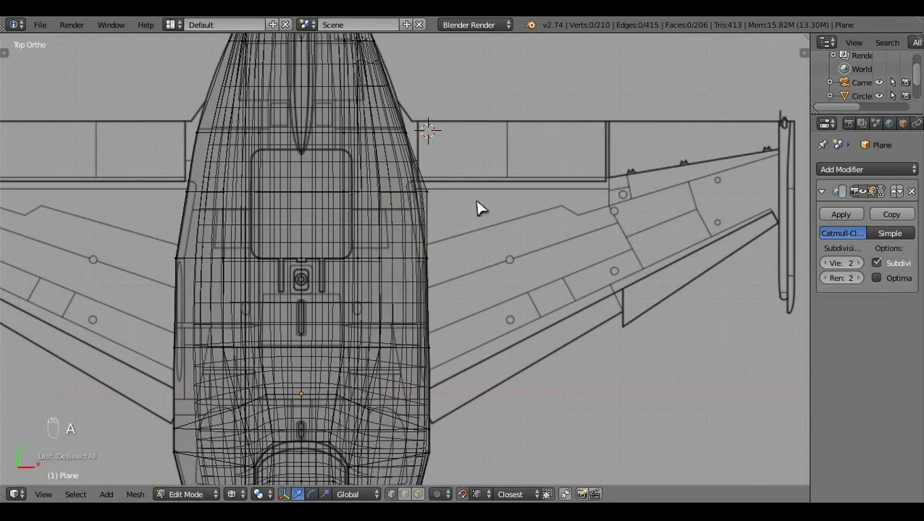
click(525, 254)
middle_click(445, 288)
key(c)
right_click(460, 270)
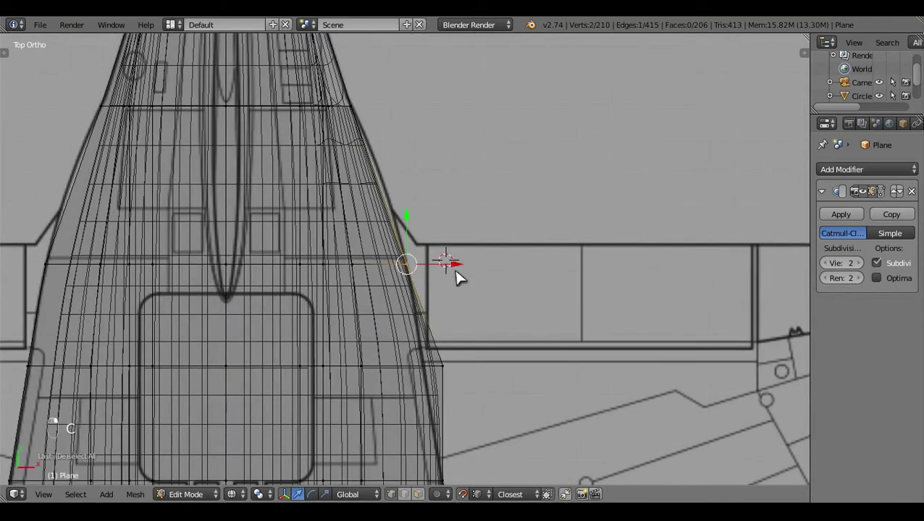
middle_click(464, 274)
key(a)
key(ctrl+r)
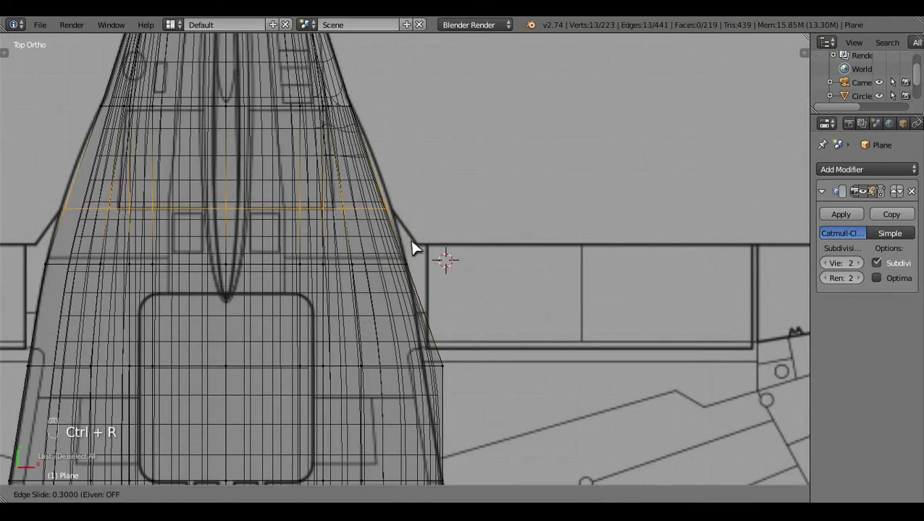
drag(419, 307, 384, 210)
key(g)
key(a)
key(c)
drag(430, 184, 437, 181)
key(a)
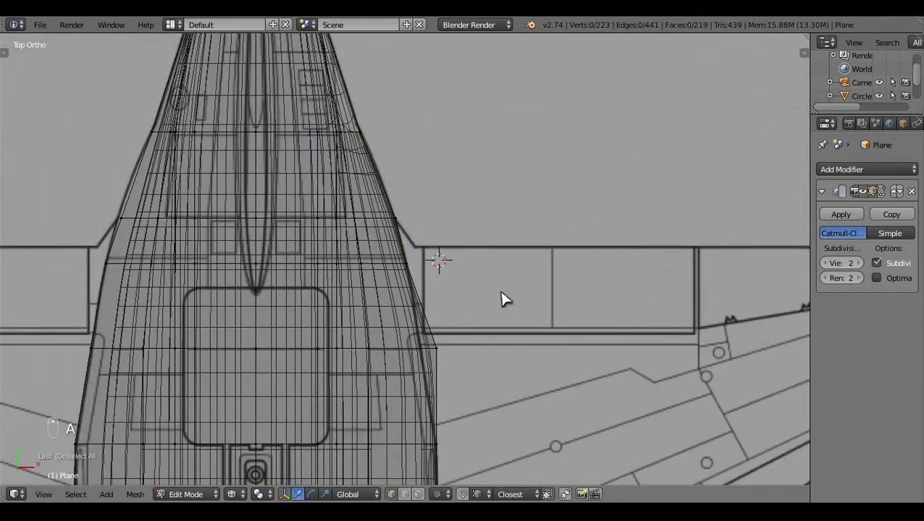
- Extrude the root vertices to build a small new section extending toward the wing
key(c)
right_click(518, 365)
click(479, 373)
key(a)
drag(509, 359, 509, 359)
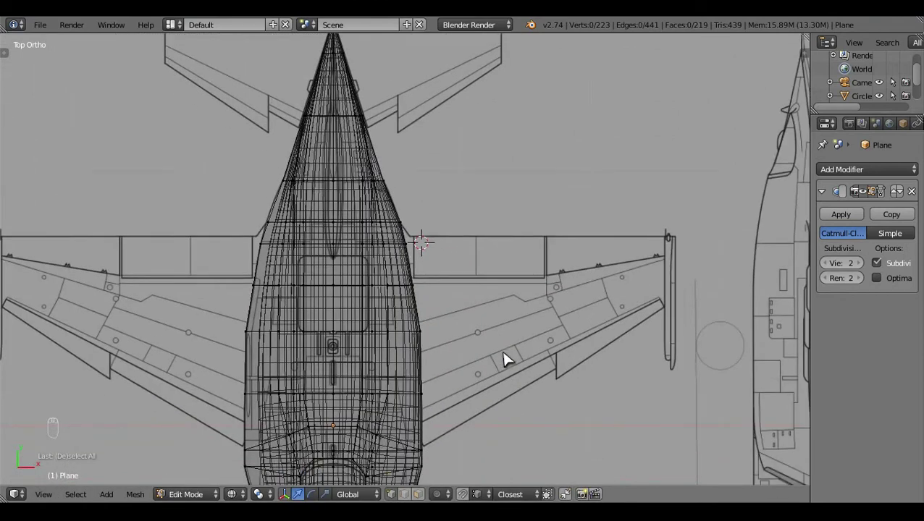
drag(509, 359, 409, 200)
key(c)
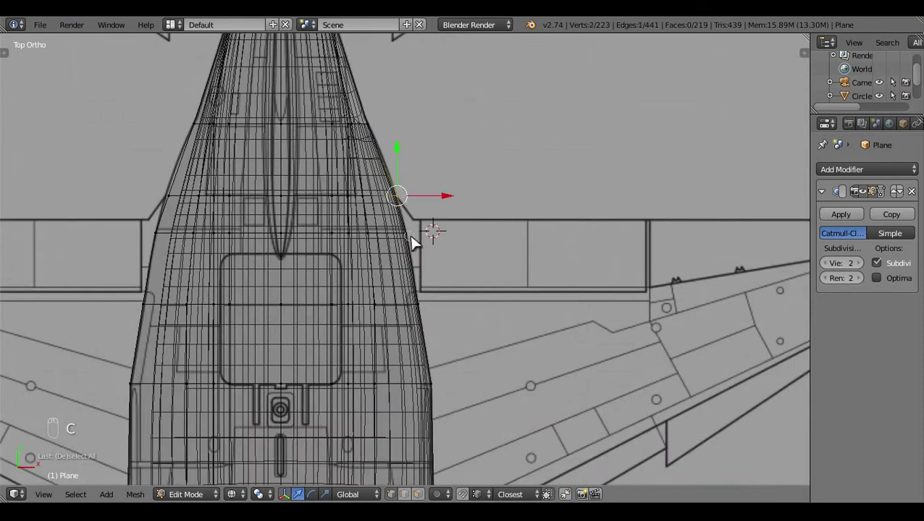
drag(470, 322, 449, 249)
key(e)
drag(465, 253, 469, 253)
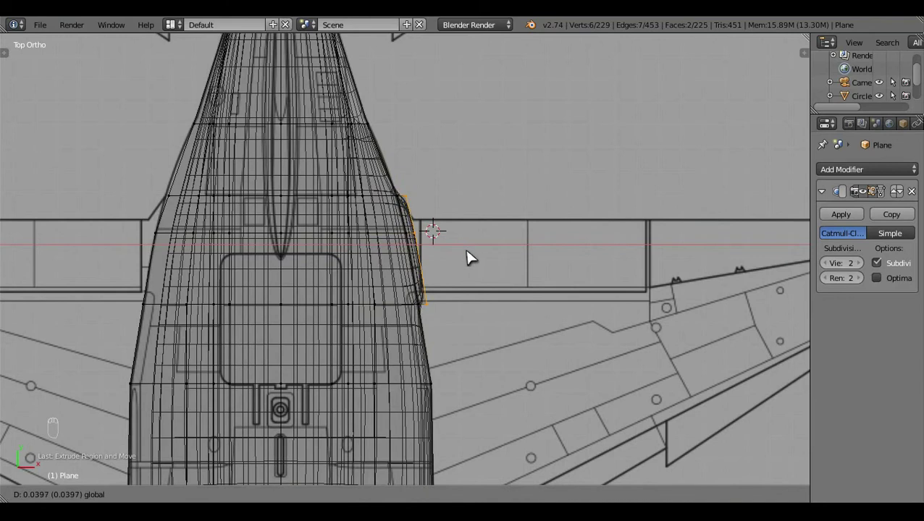
drag(469, 257, 402, 229)
- Move the root vertex onto the blueprint's wing-root corner and orbit the shaded cage to inspect it
key(a)
key(c)
drag(406, 231, 418, 270)
key(g)
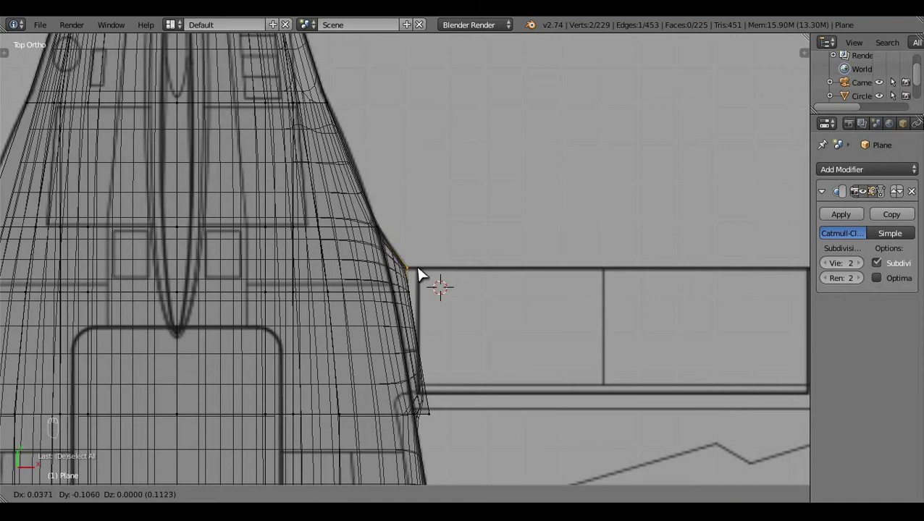
key(a)
middle_click(494, 337)
key(z)
click(330, 371)
click(283, 250)
click(263, 165)
- Select the wing-root vertices and fill the gap with a new face using F
middle_click(253, 155)
middle_click(286, 167)
middle_click(268, 175)
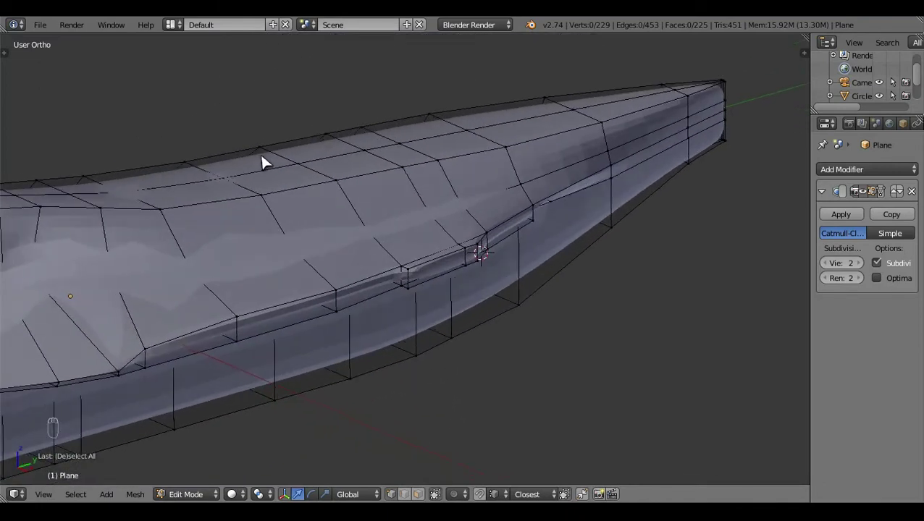
drag(449, 281, 413, 473)
drag(413, 474, 388, 322)
key(x)
right_click(369, 321)
drag(420, 300, 392, 317)
key(f)
key(z)
key(f)
key(z)
key(f)
key(a)
click(558, 295)
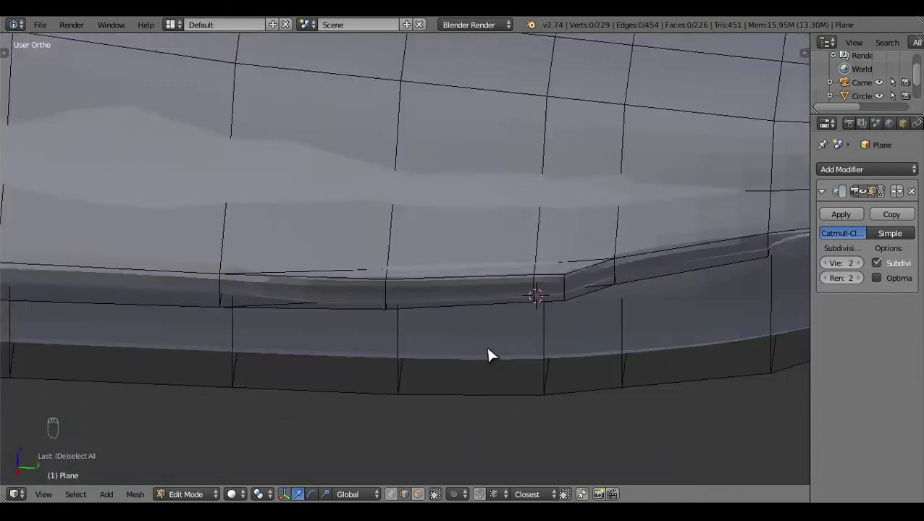
- Scale the short wing-root edge down into a pinch point and check it in right side view
drag(508, 329, 413, 315)
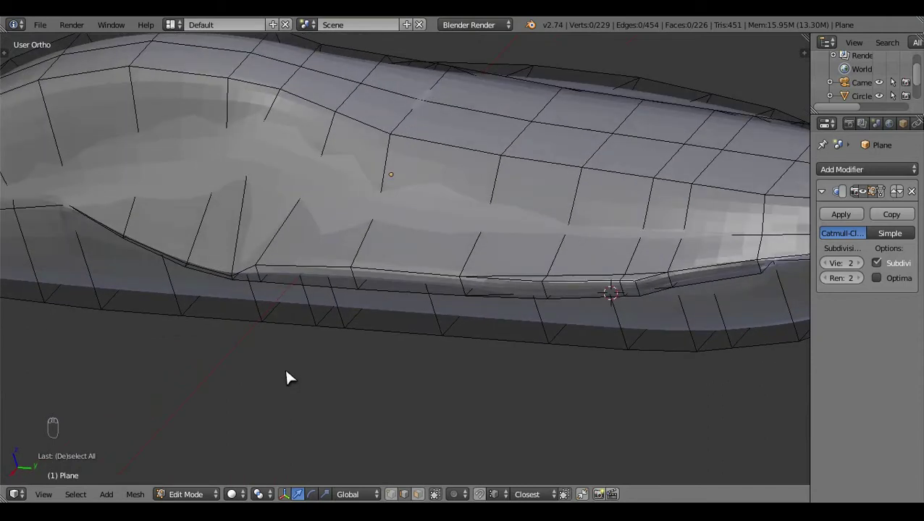
key(KP_7)
click(569, 268)
key(z)
key(z)
click(364, 418)
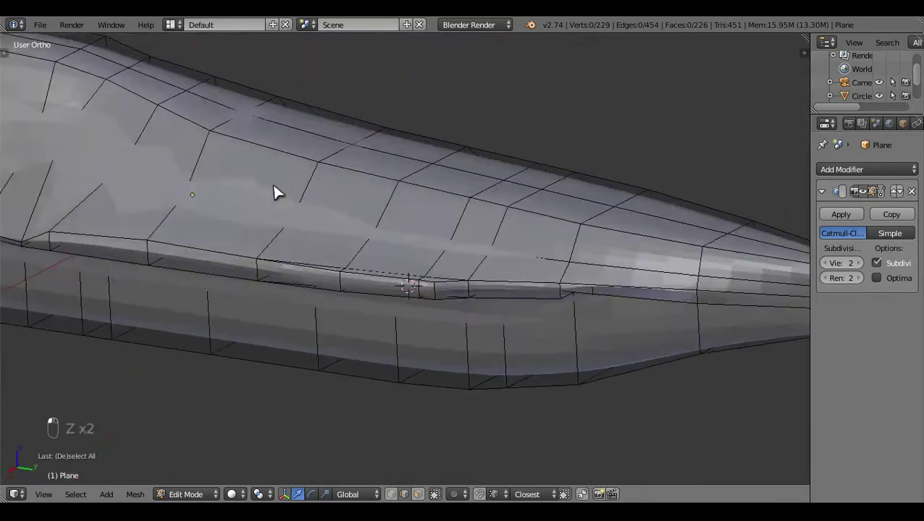
click(439, 300)
middle_click(471, 324)
right_click(475, 325)
key(s)
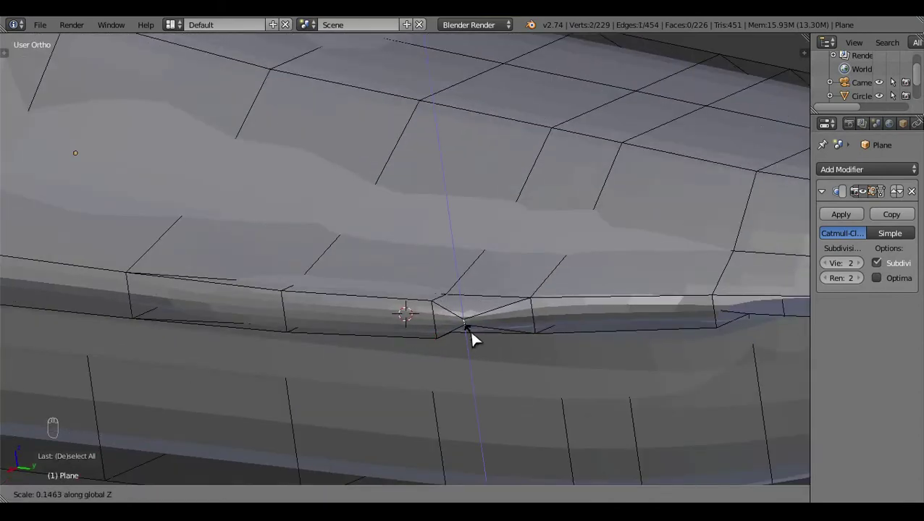
key(a)
key(KP_3)
key(ctrl+z)
- Switch to the side view in wireframe so the blueprint wing line shows through the fuselage
key(s)
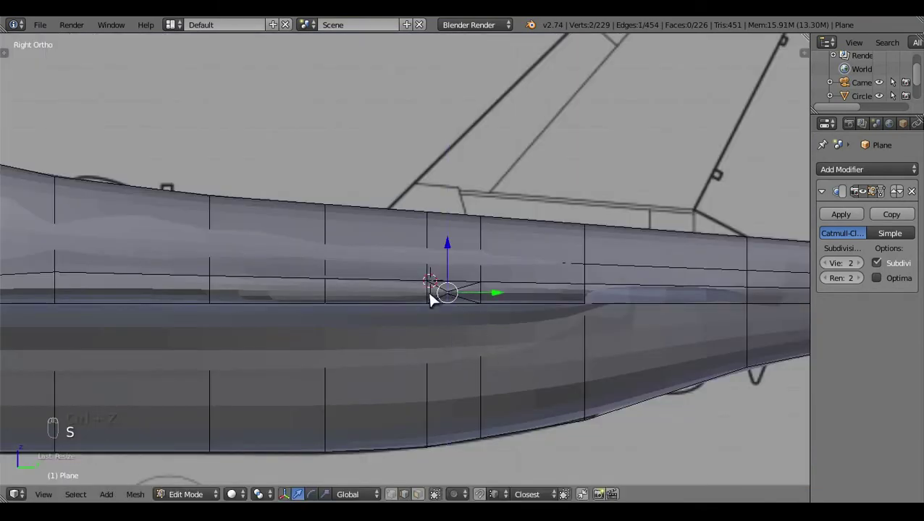
right_click(492, 360)
key(s)
middle_click(540, 392)
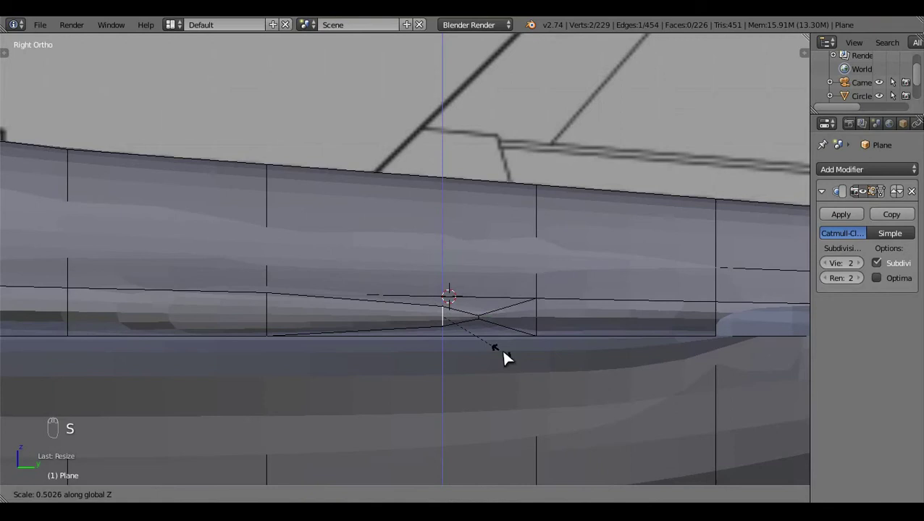
key(a)
click(556, 354)
key(z)
key(z)
key(z)
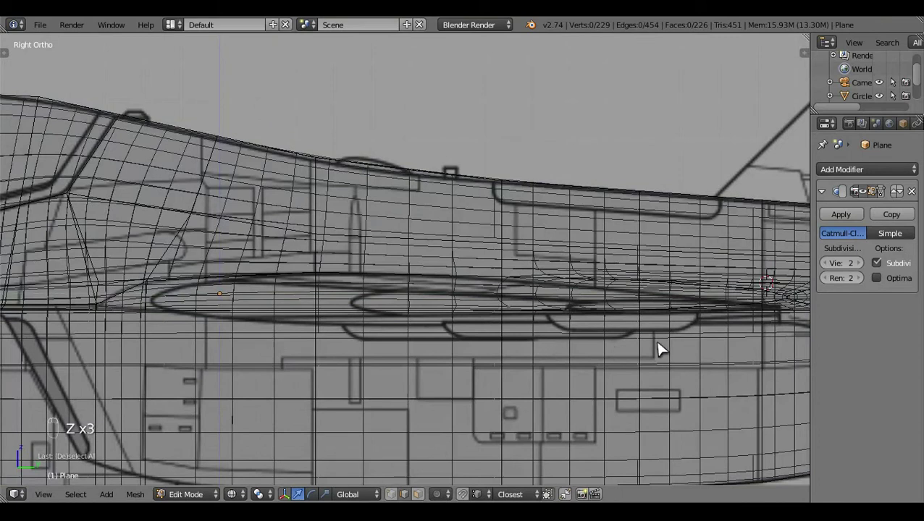
- Nudge individual lower fuselage vertices toward the blueprint wing line as a first pass
drag(637, 355, 541, 365)
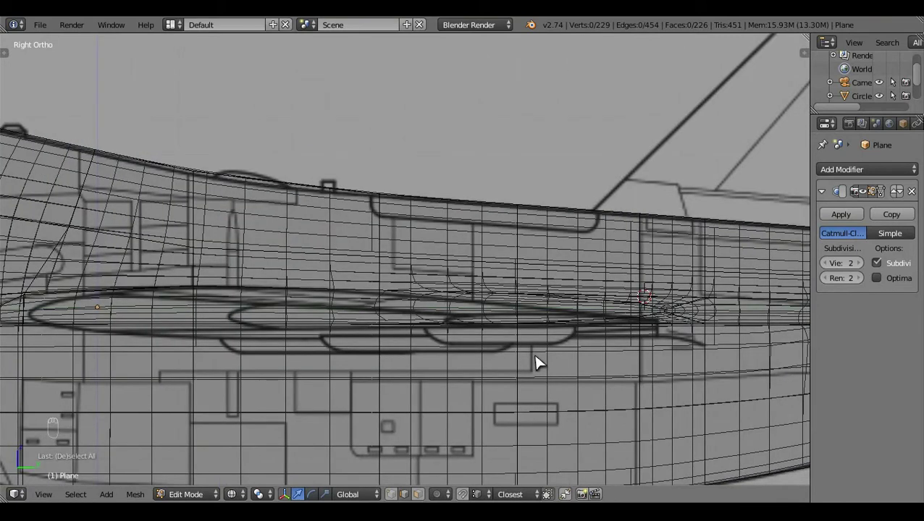
click(393, 501)
key(z)
key(z)
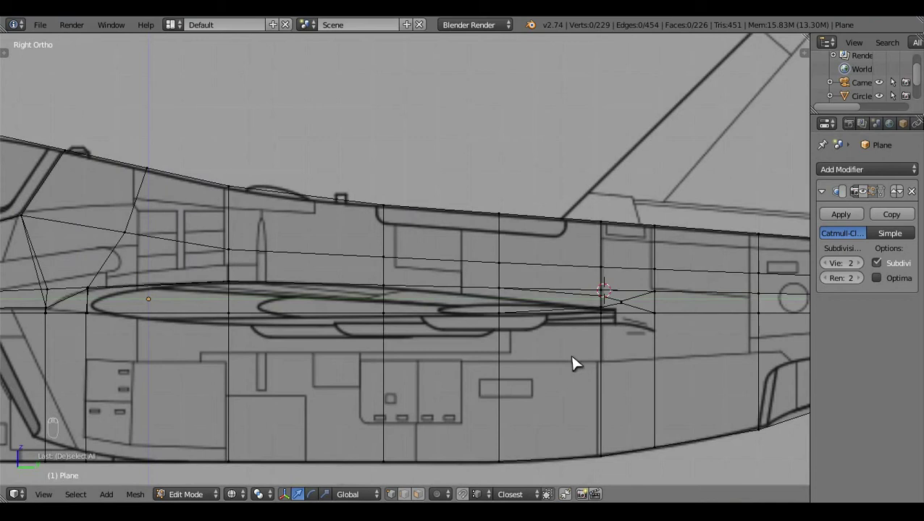
click(655, 354)
drag(585, 354, 560, 359)
click(388, 398)
middle_click(543, 404)
- Try a box selection and move on the lower vertices, then undo the misplaced result
key(b)
click(543, 393)
drag(577, 277, 577, 288)
key(a)
click(537, 362)
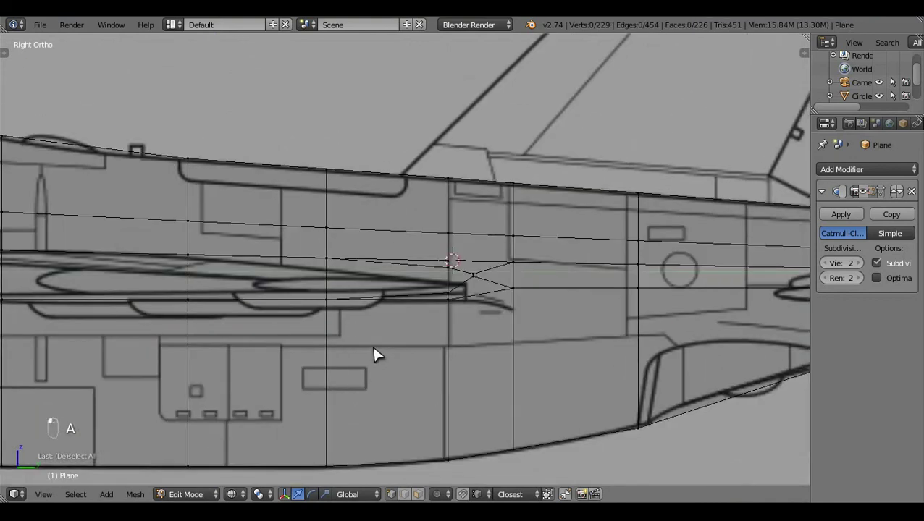
middle_click(196, 359)
middle_click(384, 348)
key(ctrl+z)
key(ctrl+z)
- Box-select the lower row of fuselage vertices and move it onto the blueprint wing line
key(b)
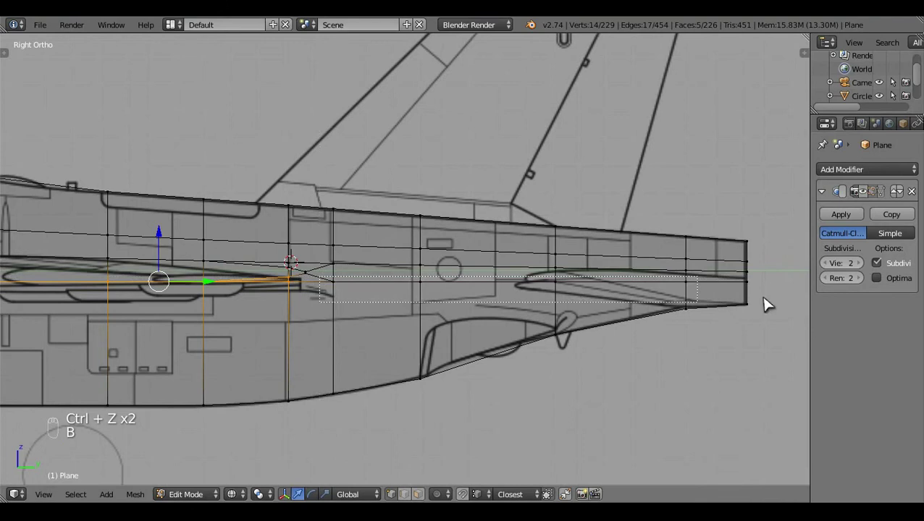
key(b)
drag(455, 366, 643, 260)
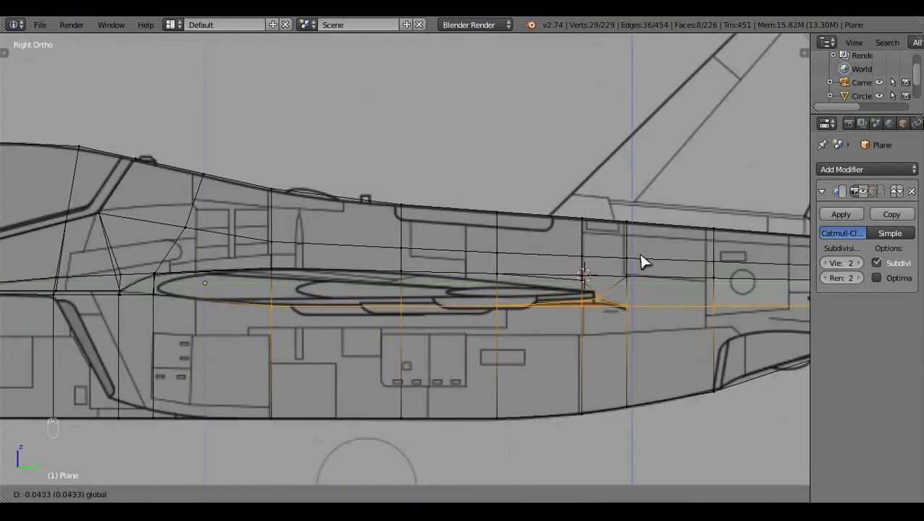
key(a)
drag(596, 357, 551, 312)
- Slide the wing-root pinch vertices to the wing edge's corner and check the shaded fuselage
key(c)
click(552, 273)
click(552, 298)
key(a)
key(c)
click(606, 310)
middle_click(603, 311)
click(605, 313)
key(a)
click(608, 372)
- Orbit to check the wing-root shape, then return to Right Ortho wireframe over the blueprint
key(z)
click(406, 375)
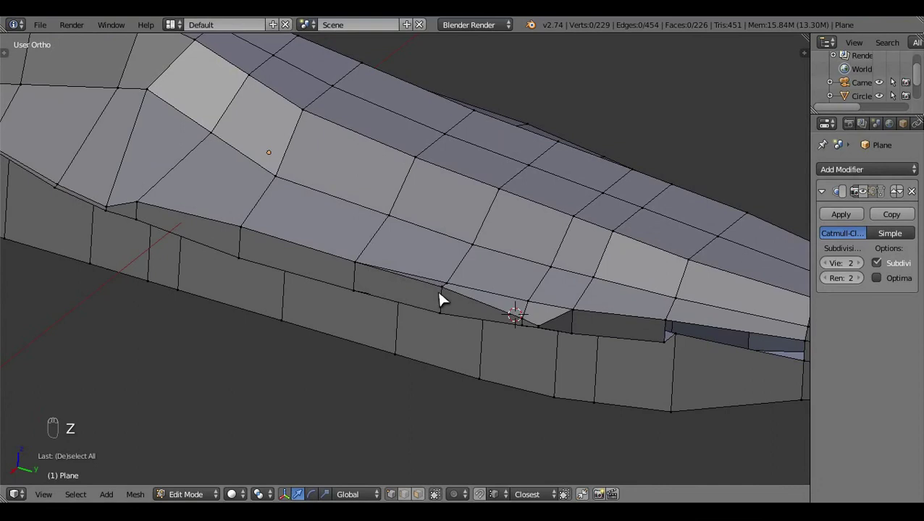
drag(448, 299, 579, 333)
key(KP_3)
key(z)
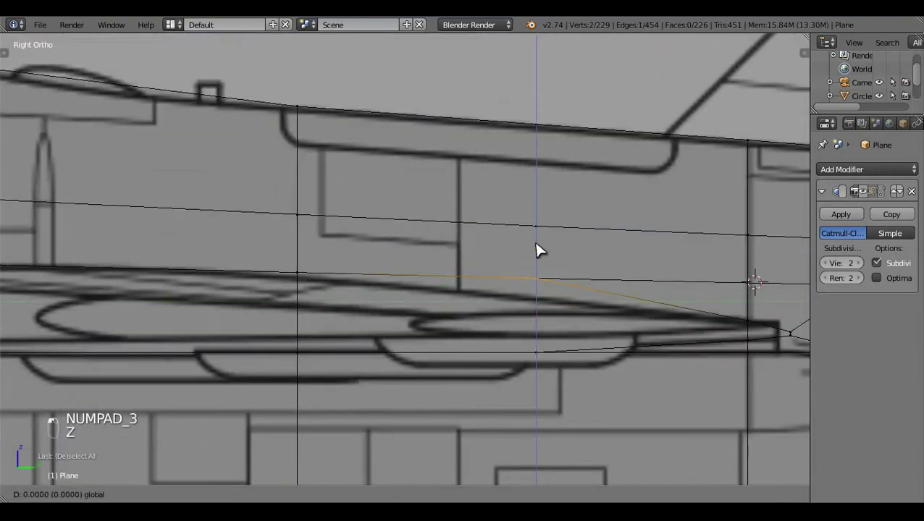
key(ctrl+z)
- Test-move a group of wing-root vertices along the fuselage and undo the attempt
key(c)
drag(542, 239, 603, 306)
key(a)
drag(638, 352, 388, 357)
middle_click(388, 357)
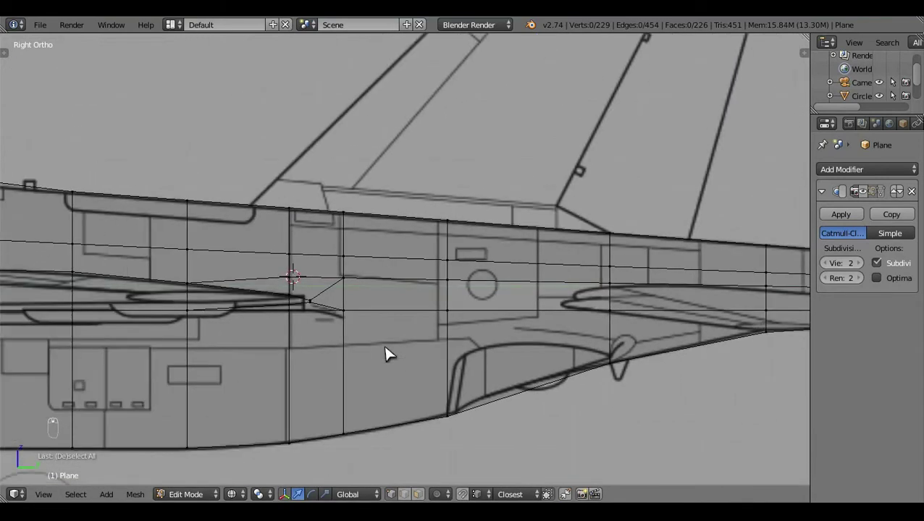
key(ctrl+z)
key(ctrl+z)
- Box-select the vertices along the wing line and move them to follow the blueprint toward the canopy
key(b)
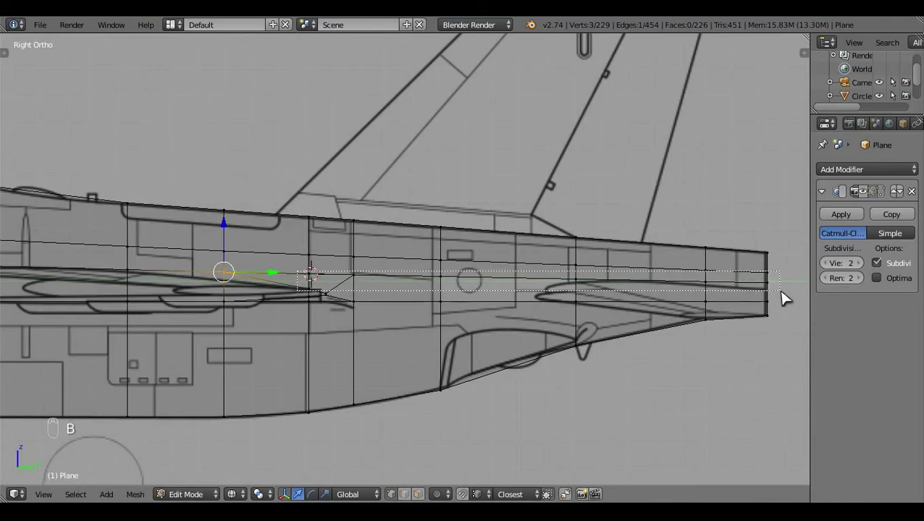
key(b)
click(575, 338)
drag(370, 362, 213, 328)
key(c)
drag(213, 328, 212, 328)
key(c)
right_click(221, 334)
middle_click(291, 349)
drag(583, 261, 582, 271)
key(a)
- Orbit along the fuselage from tail to cockpit to verify the wing line, ending back in side view
middle_click(520, 322)
drag(490, 330, 549, 374)
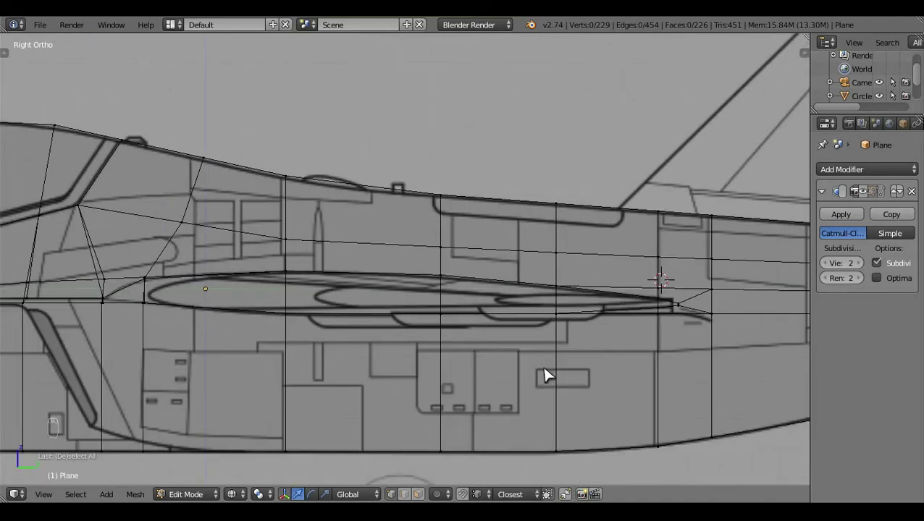
key(z)
click(490, 359)
click(572, 383)
drag(486, 321, 447, 320)
key(KP_3)
key(z)
click(610, 384)
middle_click(610, 384)
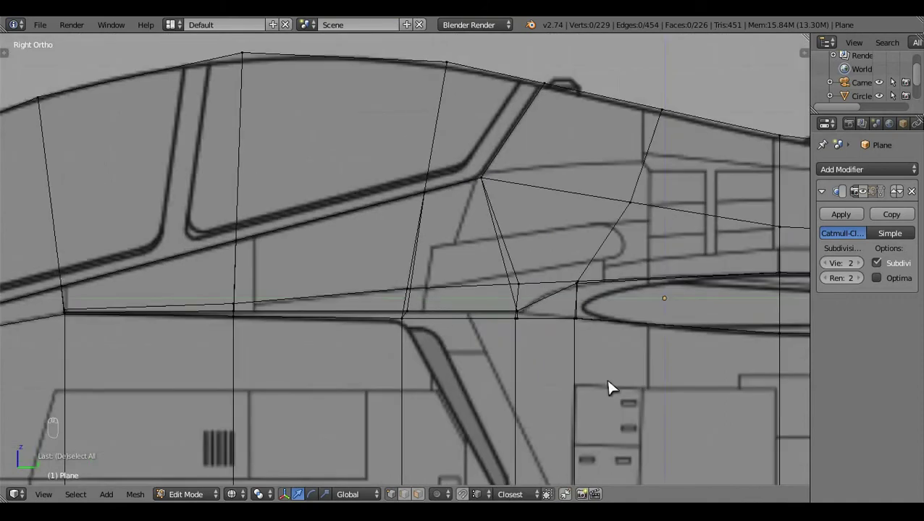
- In Right Ortho, pick vertices below the wing root and slide them toward the leading edge
drag(610, 383, 554, 341)
key(z)
right_click(554, 341)
key(z)
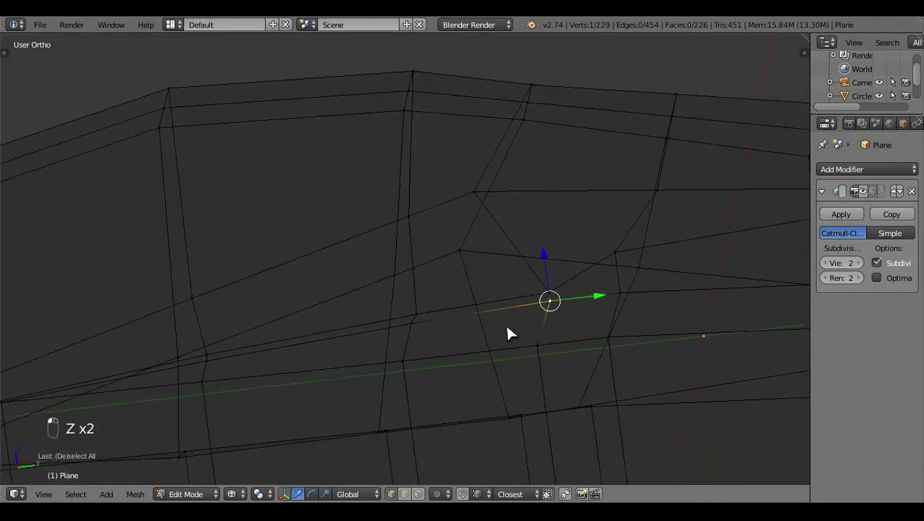
key(KP_3)
drag(546, 344, 494, 303)
click(462, 289)
key(c)
click(441, 358)
key(c)
drag(425, 415, 499, 394)
- Adjust the wing-root vertex positions further, undoing one move and redoing it higher up
key(s)
drag(499, 394, 470, 293)
key(a)
key(c)
right_click(448, 242)
click(483, 344)
key(ctrl+z)
drag(472, 270, 445, 219)
key(a)
key(z)
- Toggle out of and back into Edit Mode with shading to check the fuselage surface at the wing root
key(Tab)
key(z)
key(Tab)
click(571, 329)
key(z)
key(z)
middle_click(530, 344)
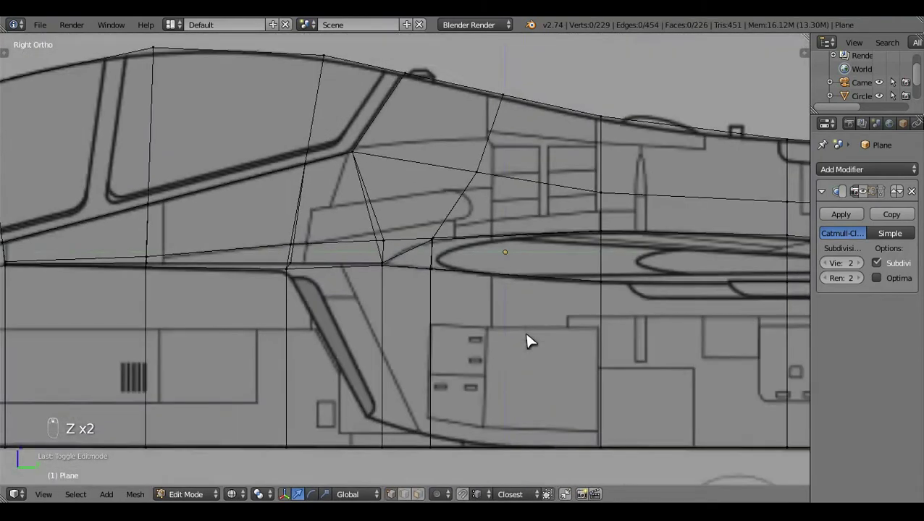
- Box-select the vertical vertex column below the wing root and slide it to the wing's leading edge
key(b)
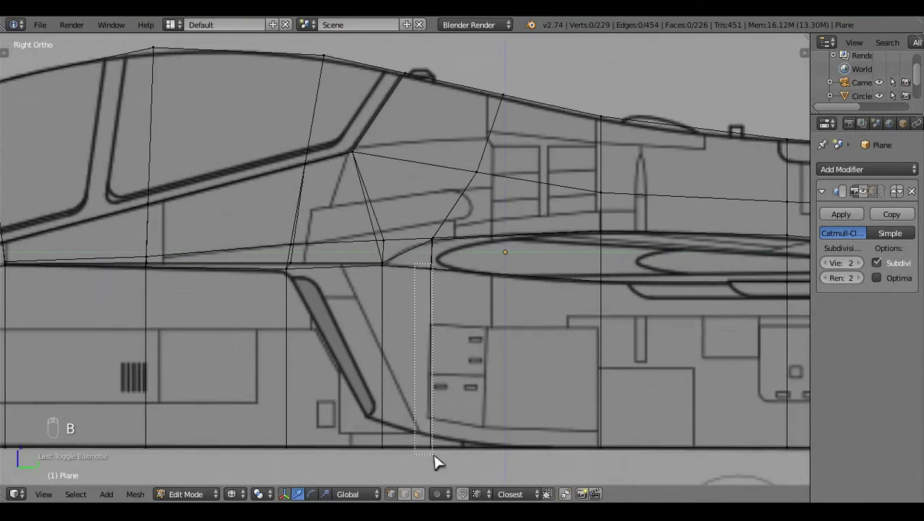
drag(469, 398, 501, 323)
key(c)
right_click(501, 322)
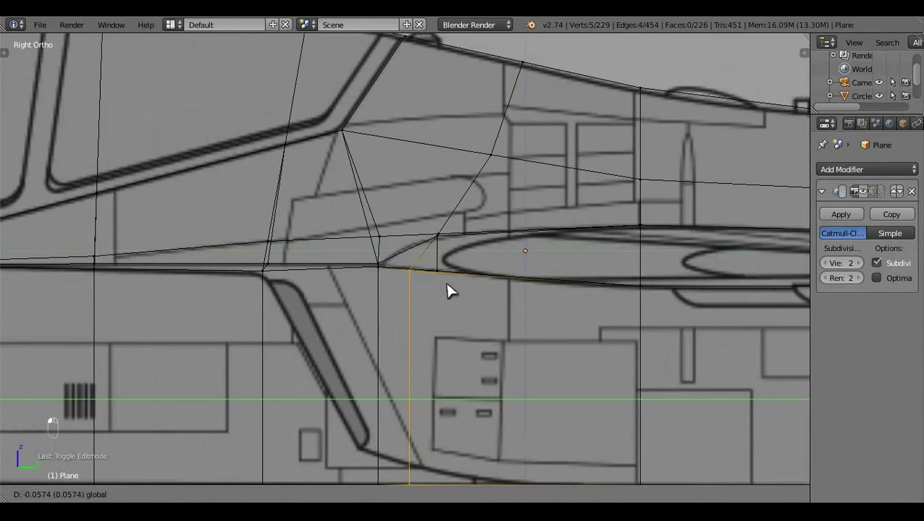
middle_click(525, 341)
key(a)
- Select vertices along the fuselage side above the wing and move them down to meet the junction
key(z)
key(z)
key(z)
key(z)
right_click(516, 192)
right_click(535, 204)
middle_click(540, 202)
drag(491, 195, 535, 301)
key(a)
middle_click(535, 301)
- Return to side view and re-slide the junction vertices after undoing an overshoot
key(z)
key(z)
key(z)
click(513, 340)
key(KP_3)
key(z)
key(c)
key(ctrl+z)
key(a)
key(z)
- Finalize the wing-root point at the junction, orbit to inspect, and switch to Top view
click(468, 332)
click(668, 332)
drag(611, 338, 689, 304)
drag(689, 304, 419, 485)
click(584, 250)
middle_click(577, 237)
drag(578, 236, 564, 331)
key(KP_7)
- Merge the two overlapping wing-root corner vertices into the first one (Alt+M, At First)
key(z)
drag(569, 397, 566, 397)
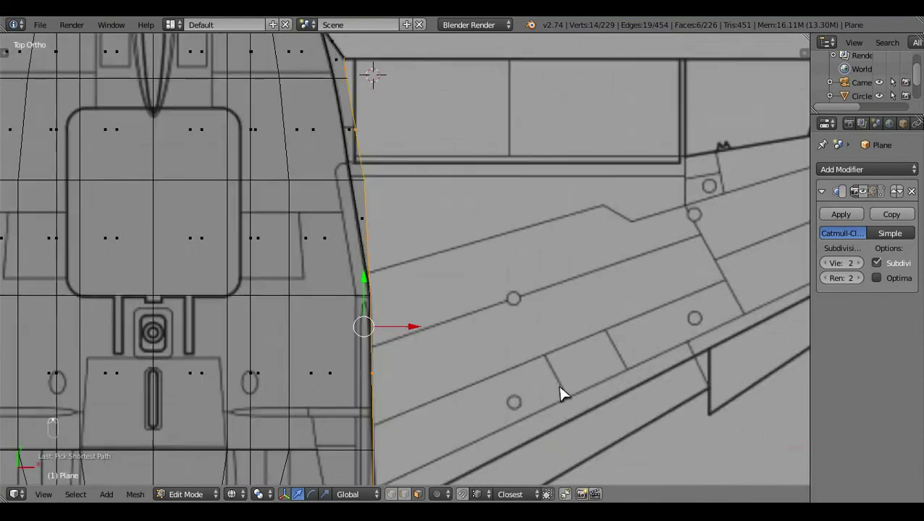
key(a)
drag(503, 234, 572, 324)
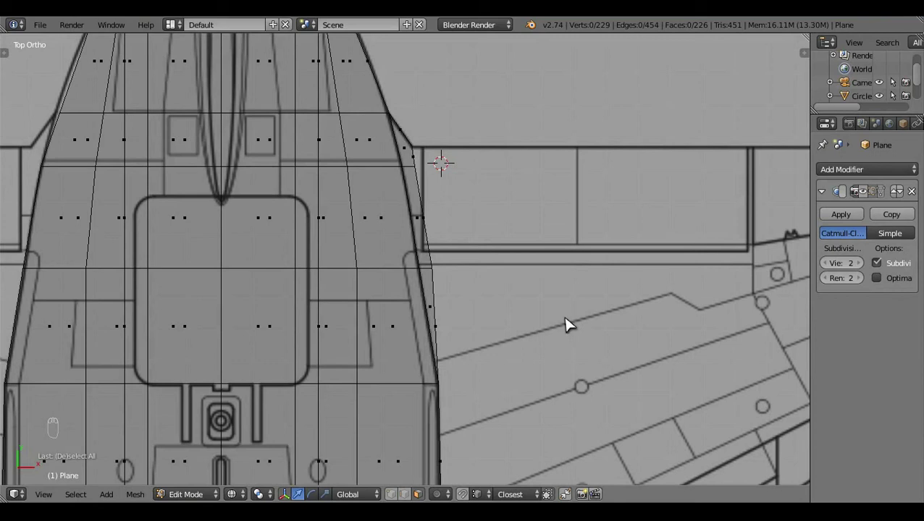
drag(399, 493, 446, 273)
key(c)
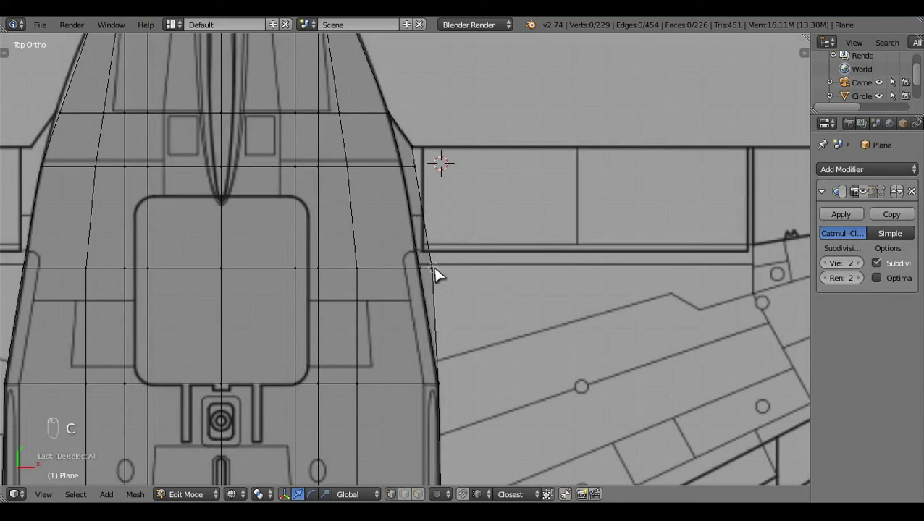
drag(487, 280, 473, 271)
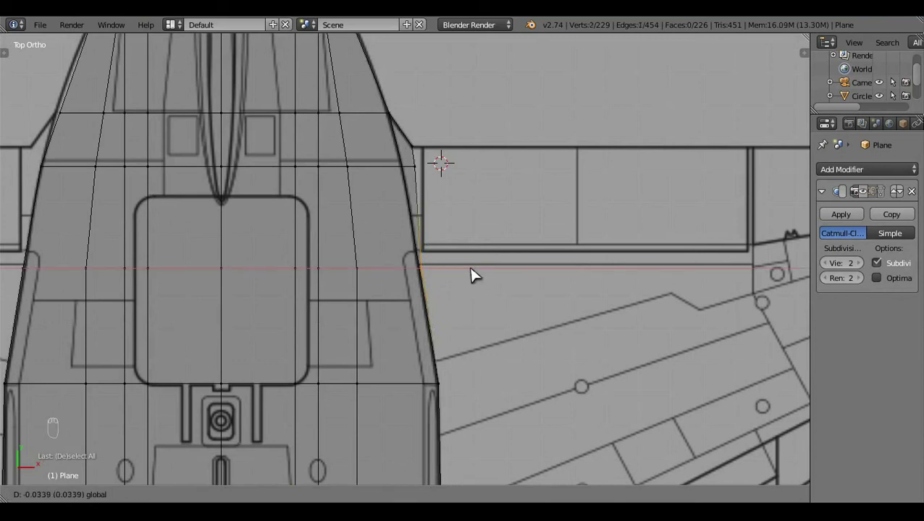
drag(461, 350, 467, 352)
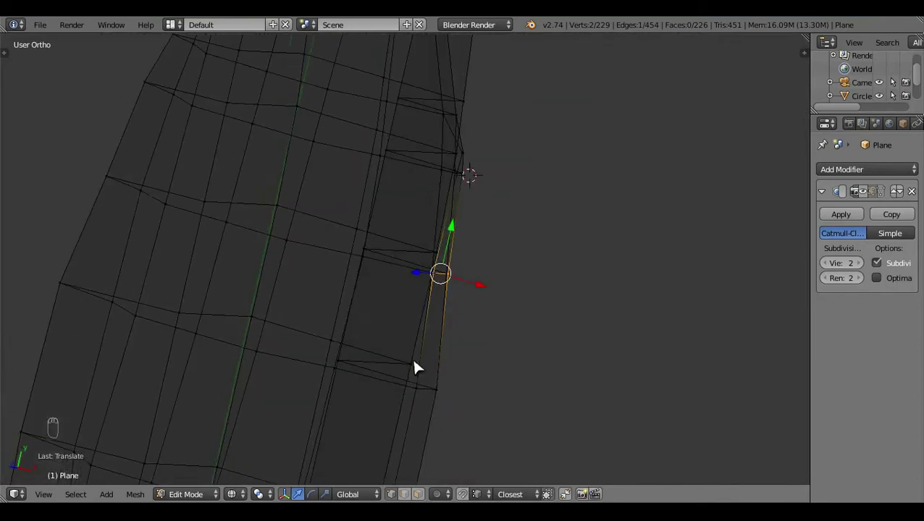
drag(436, 363, 593, 364)
key(z)
key(z)
drag(593, 365, 664, 364)
key(alt+m)
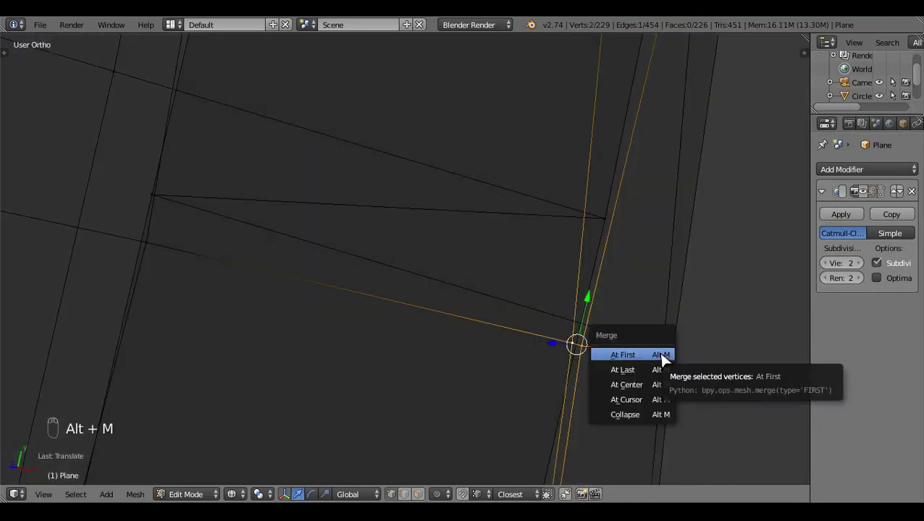
drag(692, 363, 695, 371)
key(alt+m)
- Back in top view, check the remaining wing-root vertices and clear the selection
key(KP_7)
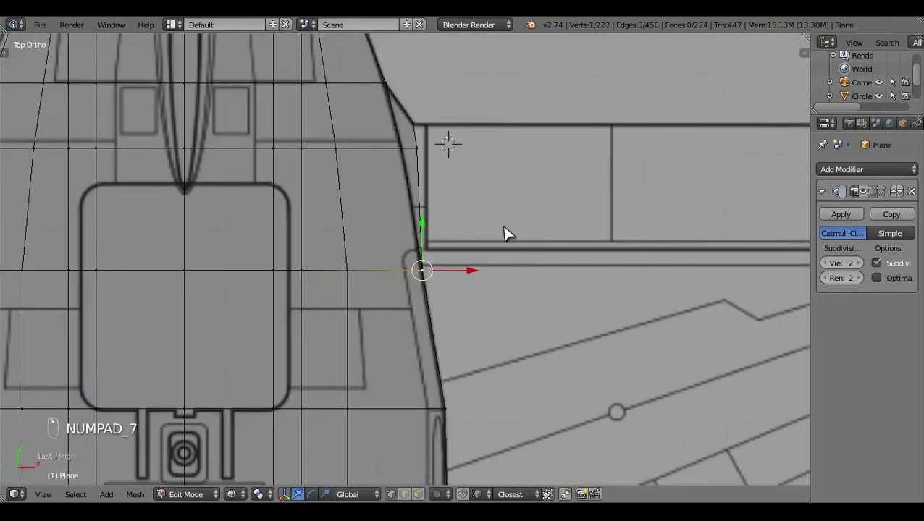
key(a)
click(547, 301)
key(c)
middle_click(490, 229)
click(557, 273)
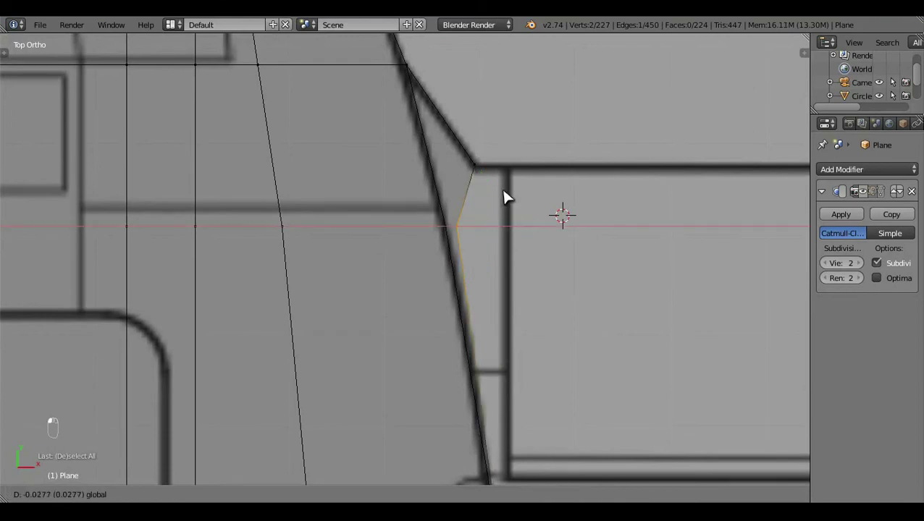
click(493, 182)
drag(528, 233, 532, 244)
key(a)
click(570, 272)
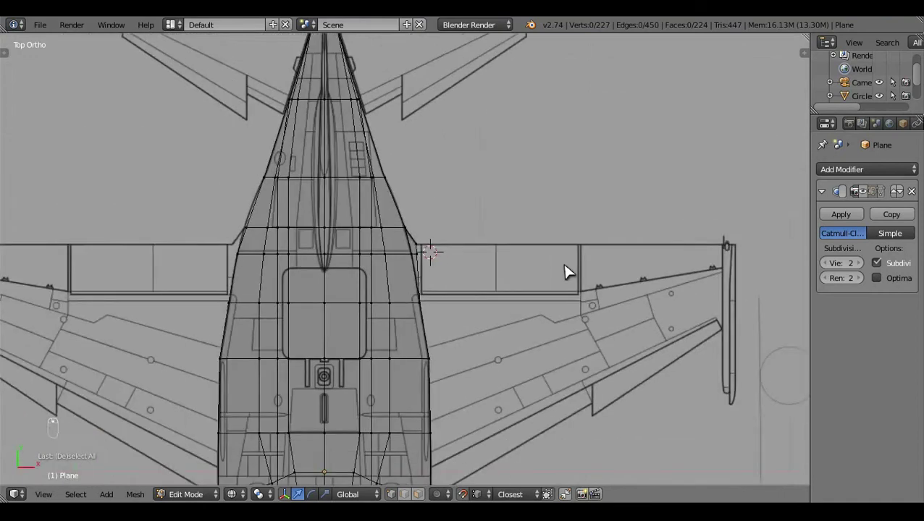
key(z)
click(441, 491)
click(417, 467)
middle_click(312, 396)
click(436, 286)
click(452, 265)
right_click(505, 296)
right_click(532, 206)
drag(535, 242, 538, 351)
key(KP_7)
key(e)
click(495, 319)
key(s)
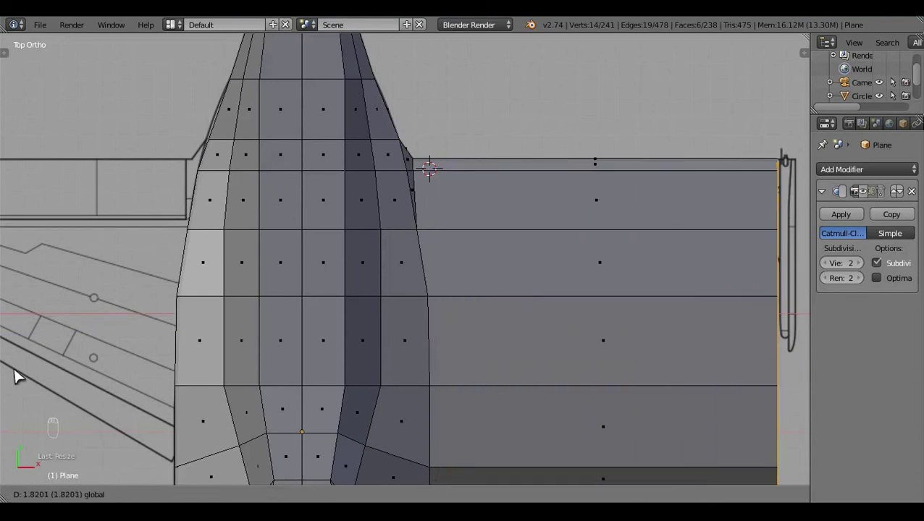
key(z)
click(495, 361)
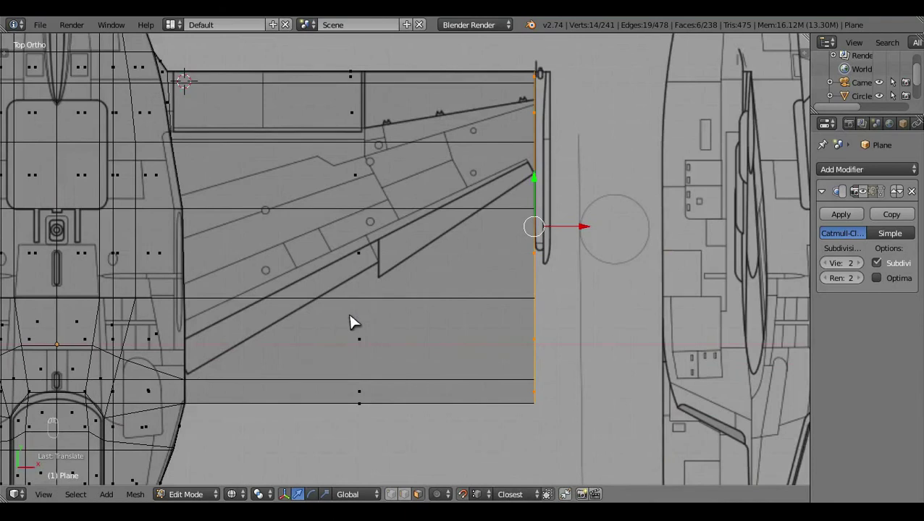
drag(387, 425, 334, 331)
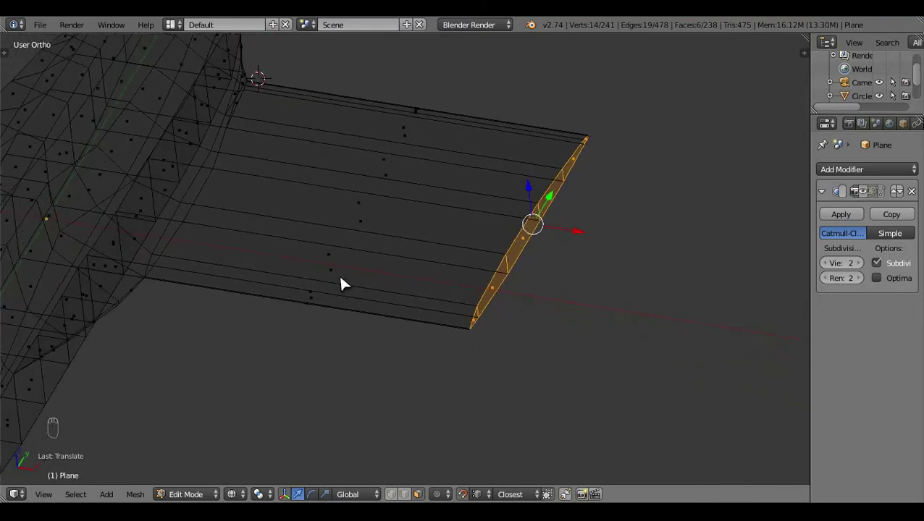
key(ctrl+z)
key(ctrl+z)
key(ctrl+z)
key(ctrl+z)
drag(470, 306, 345, 305)
middle_click(345, 304)
- Inspect the fuselage in solid shading from top and side views, settling on the wing root area
click(438, 330)
key(z)
key(Tab)
key(Tab)
click(383, 327)
key(a)
click(226, 318)
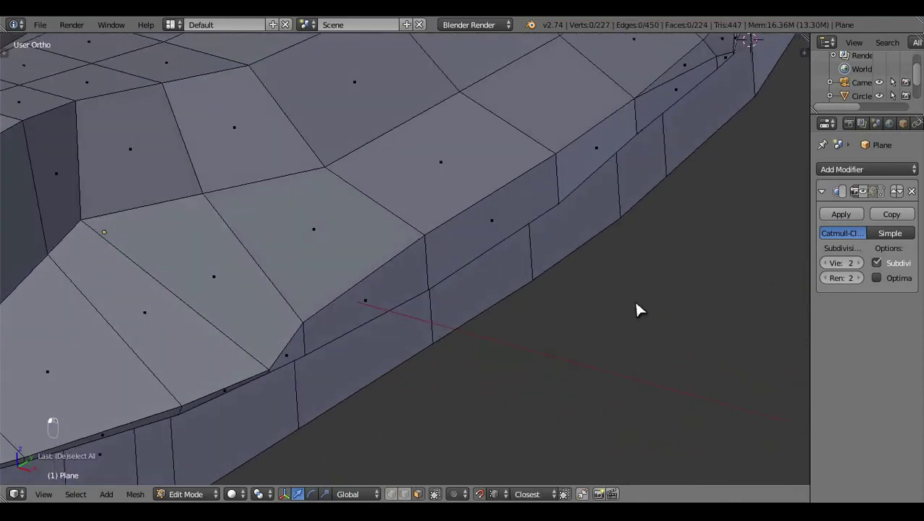
drag(338, 416, 559, 309)
middle_click(559, 309)
key(KP_7)
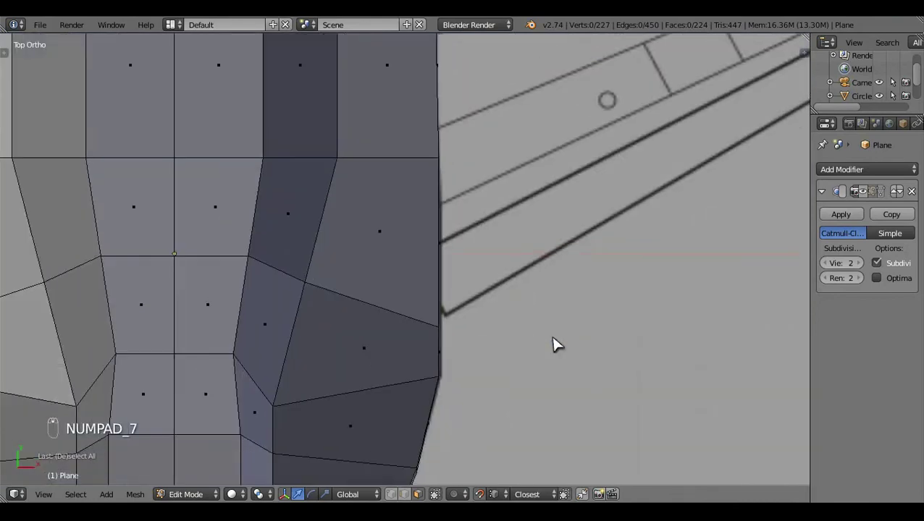
middle_click(559, 344)
key(KP_3)
key(z)
key(z)
drag(434, 349, 477, 356)
- Knife-cut new edges across the wing-root face, redoing the cut after an undo, and nudge a vertex
key(k)
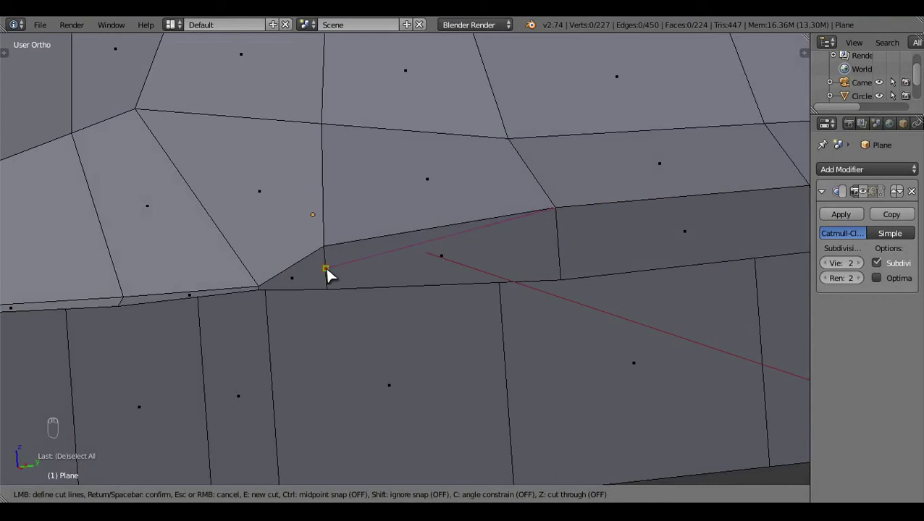
click(310, 299)
key(a)
key(s)
key(ctrl+z)
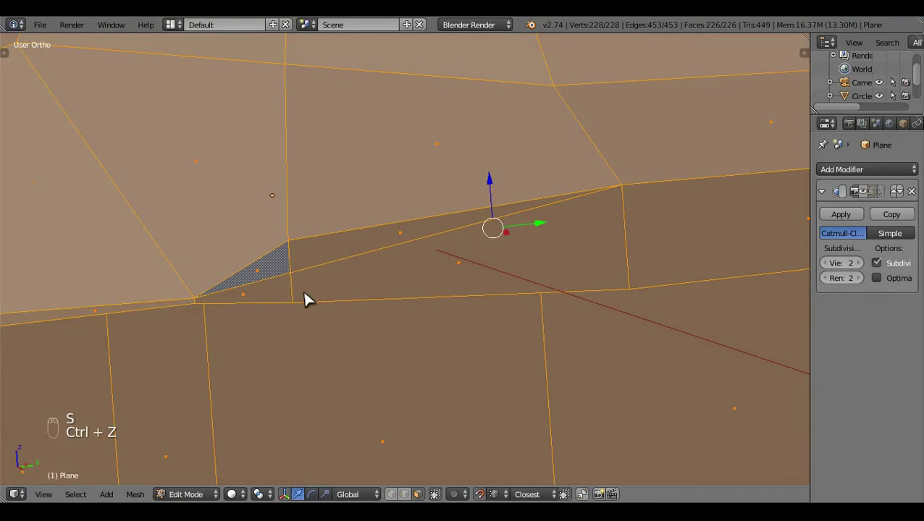
key(ctrl+z)
key(k)
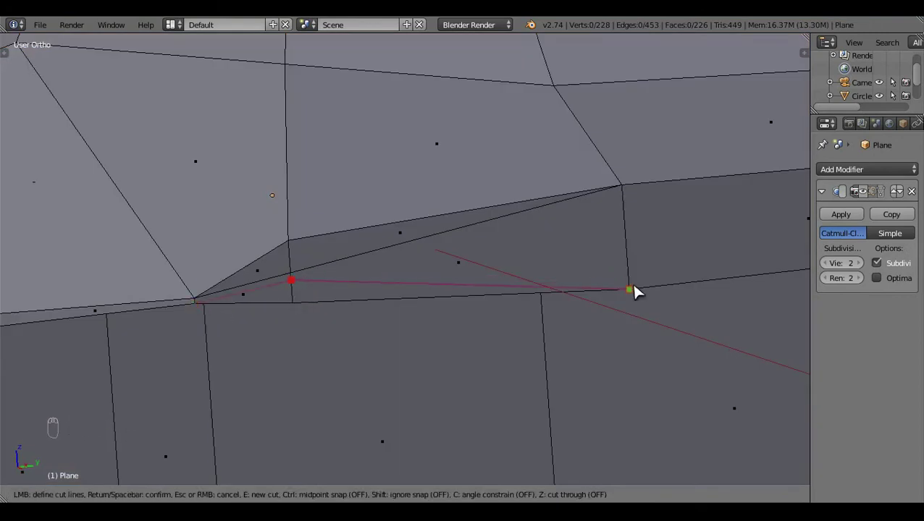
key(KP_3)
key(z)
drag(394, 369, 438, 285)
drag(449, 289, 443, 306)
key(g)
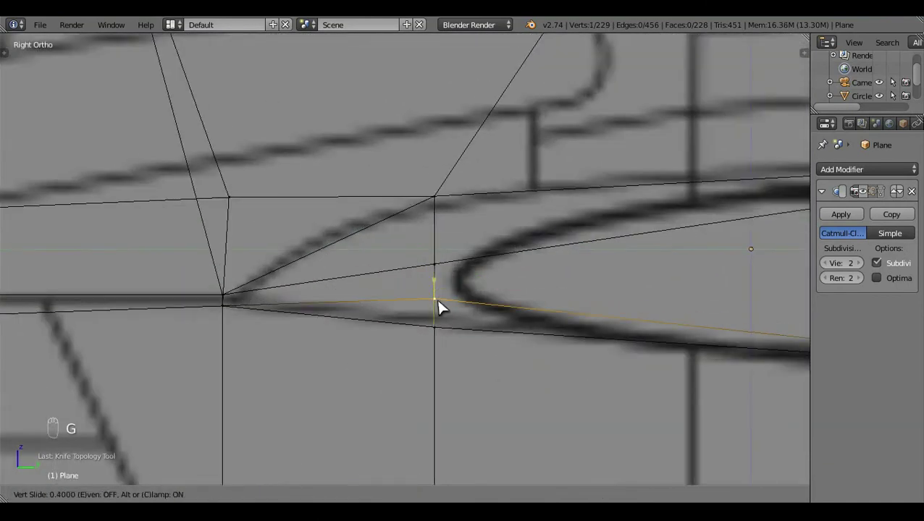
key(a)
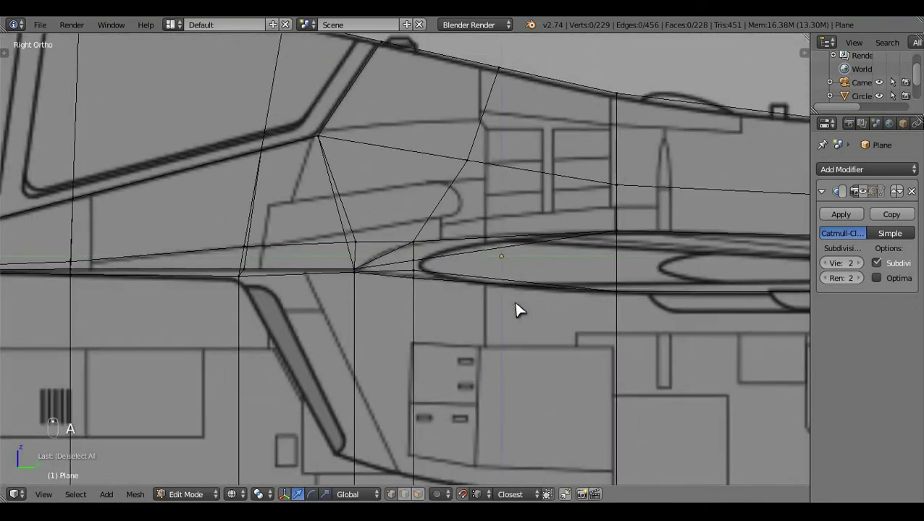
- Start a vertical loop cut through the mid-fuselage wing section
key(ctrl+r)
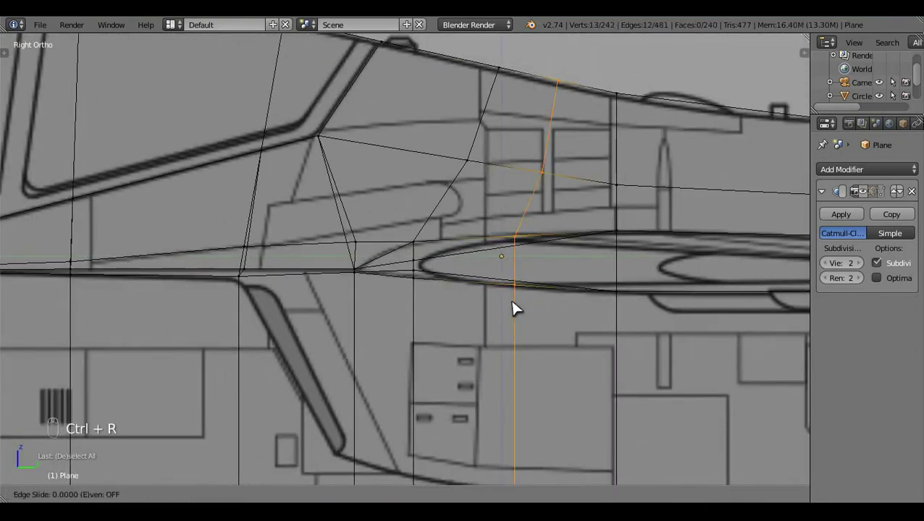
- Slide the new edge loop into place and knife-cut another edge at the wing root
drag(515, 304, 602, 224)
key(a)
key(z)
key(k)
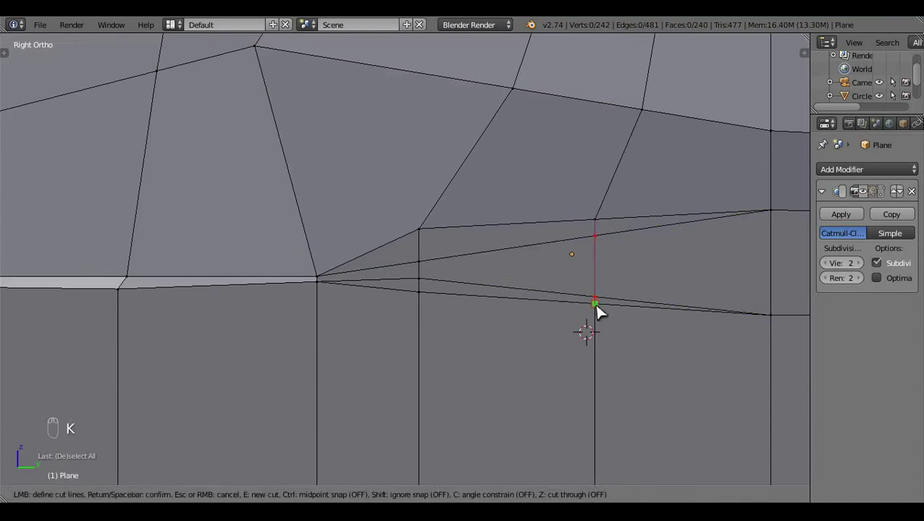
key(z)
drag(606, 239, 583, 210)
key(b)
drag(602, 189, 605, 185)
key(c)
drag(602, 192, 597, 180)
click(599, 185)
key(a)
- Move the new root vertex onto the wing's lower blueprint outline and check the refined root
right_click(600, 302)
middle_click(599, 263)
click(599, 266)
click(643, 357)
key(a)
drag(587, 348, 537, 325)
key(c)
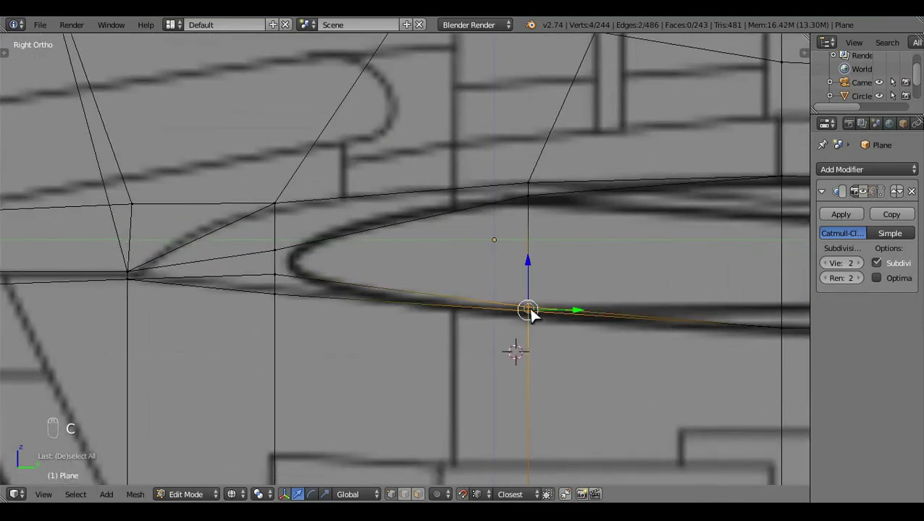
click(543, 274)
click(535, 271)
key(a)
drag(637, 350, 470, 359)
key(z)
click(470, 359)
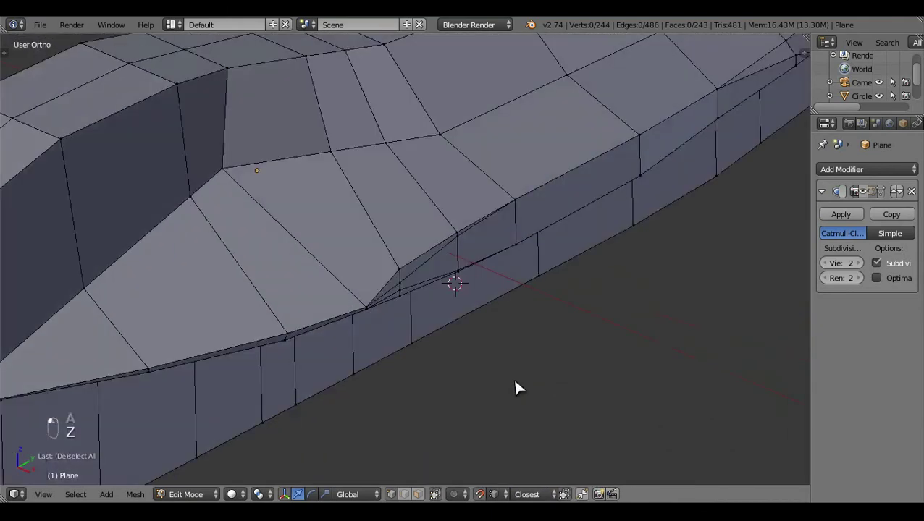
drag(253, 337, 671, 223)
middle_click(671, 223)
- Select the root faces in top view and extrude them outward as a flat wing slab to the wingtip
key(KP_7)
click(622, 255)
key(e)
click(434, 207)
key(s)
click(449, 207)
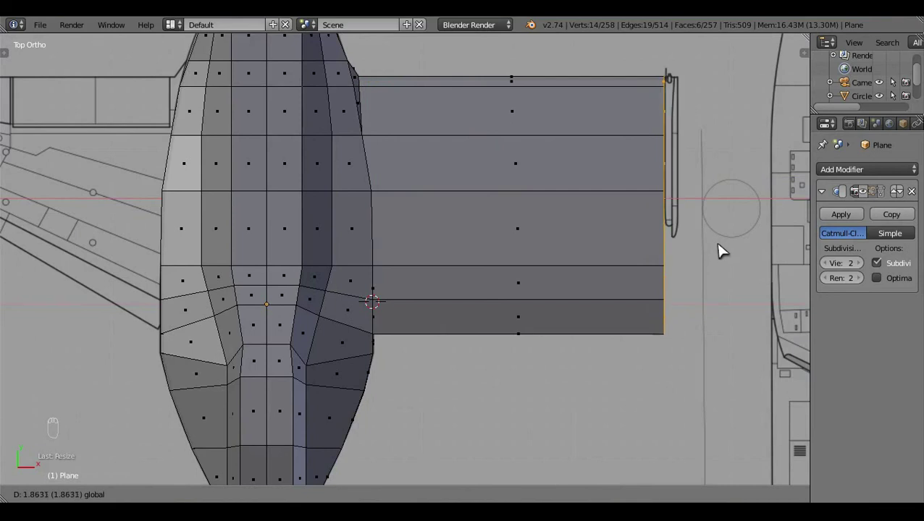
- Select the wingtip edge and line it up against the blueprint in top view
drag(653, 320, 279, 325)
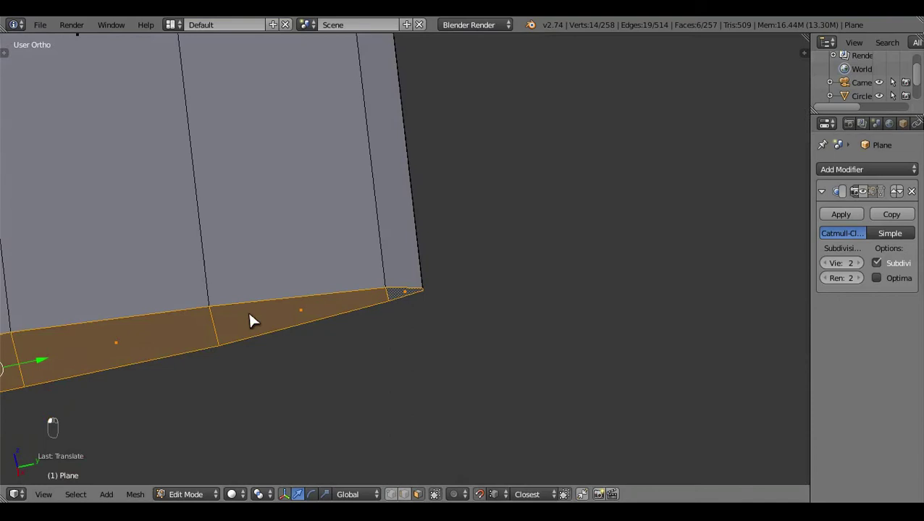
drag(295, 265, 469, 390)
right_click(469, 390)
middle_click(267, 499)
click(283, 466)
key(KP_7)
double_click(546, 312)
key(z)
- Shrink the wingtip edge along the chord to the blueprint's narrow tip, then leave Edit Mode
key(s)
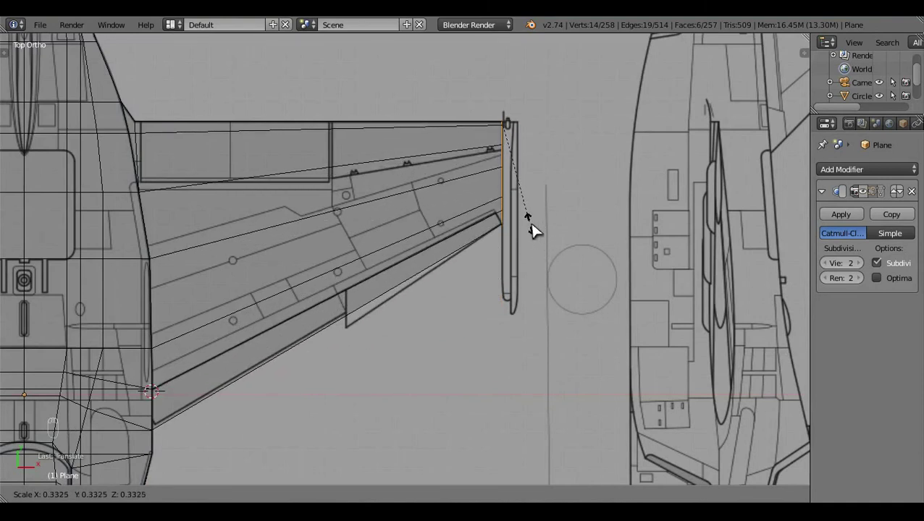
key(a)
key(z)
key(Tab)
- Orbit onto the wing-root underside, re-enter Edit Mode in wireframe and start an edge loop at the root junction
drag(636, 368, 309, 266)
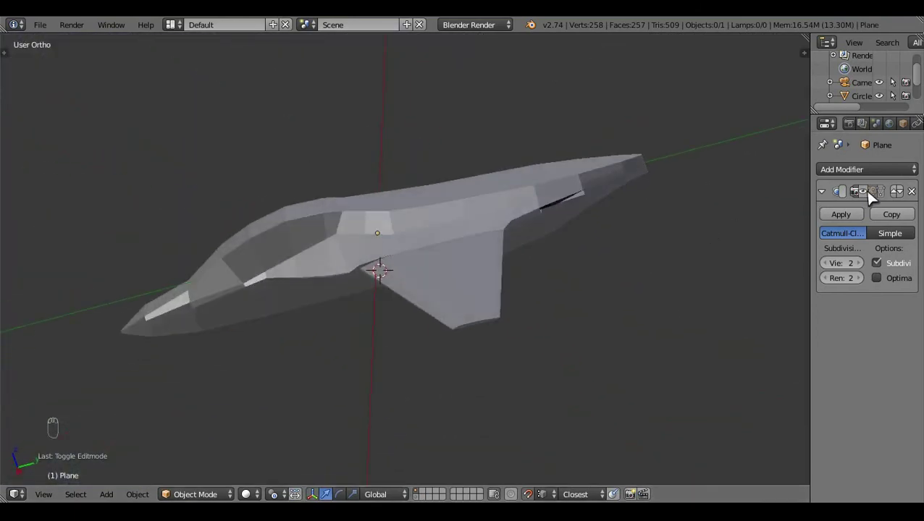
drag(857, 204, 578, 427)
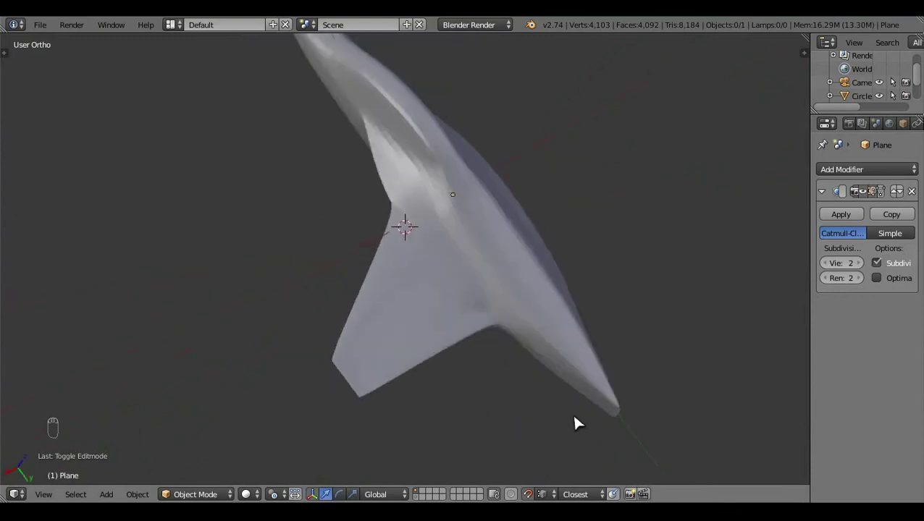
drag(398, 367, 446, 315)
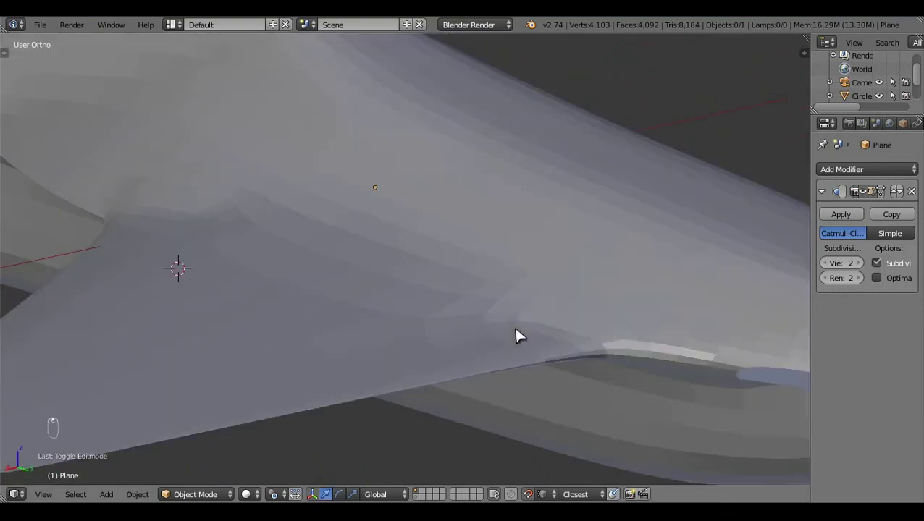
key(Tab)
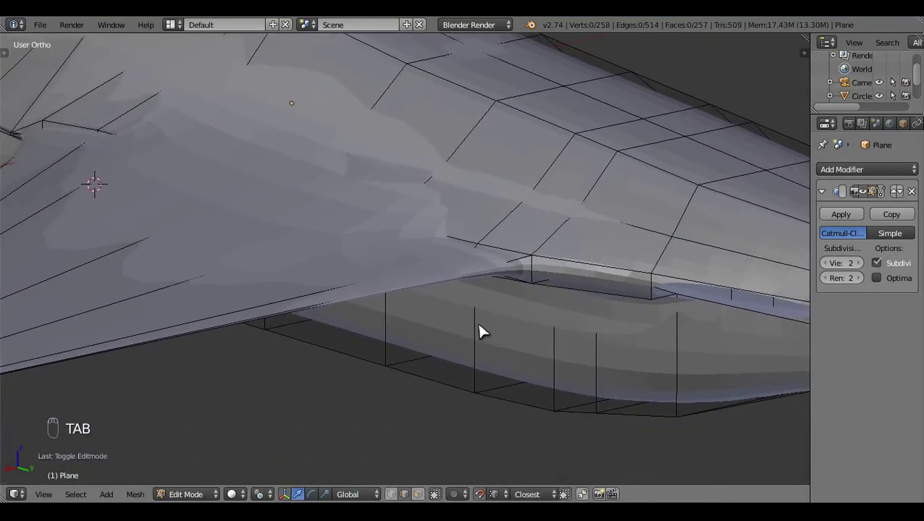
key(z)
key(z)
key(z)
key(z)
drag(650, 371, 430, 328)
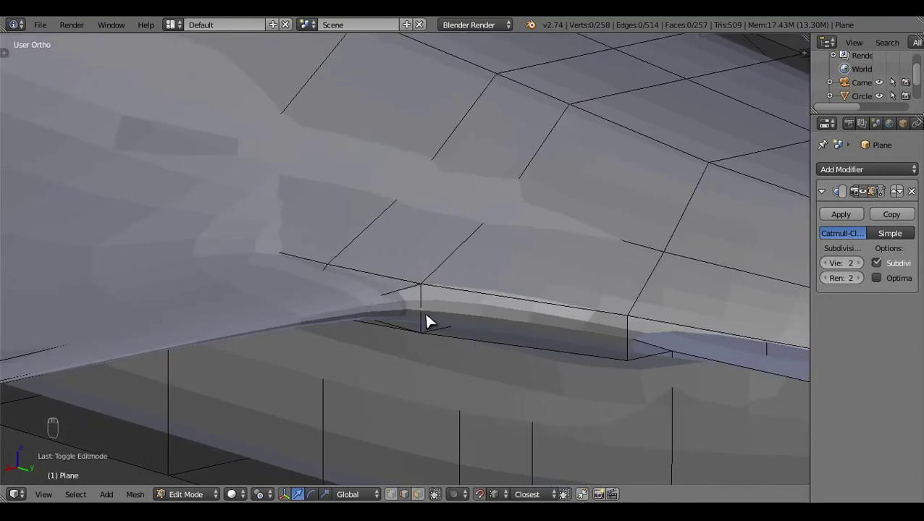
key(ctrl+r)
- Knife-cut a new edge across the wing root and confirm it, checking the result outside Edit Mode
key(z)
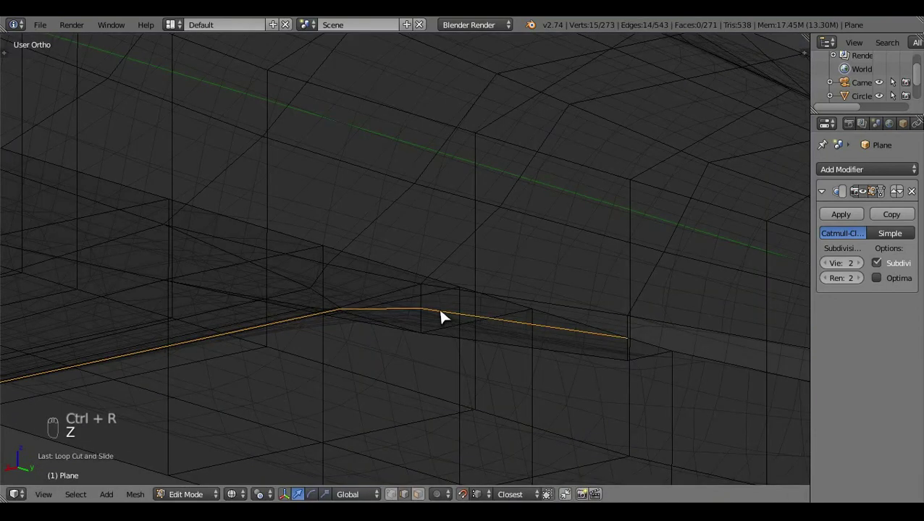
drag(446, 317, 466, 448)
key(x)
drag(451, 401, 614, 320)
key(z)
key(z)
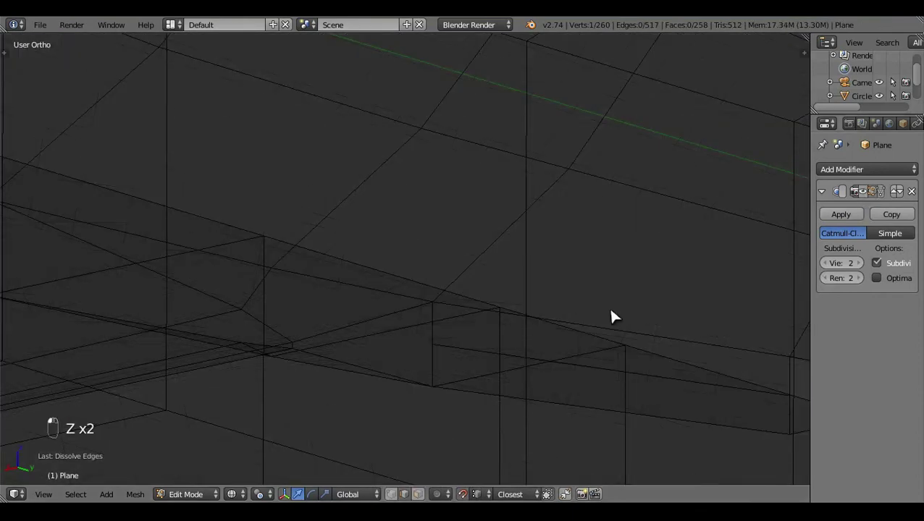
key(z)
click(413, 325)
key(k)
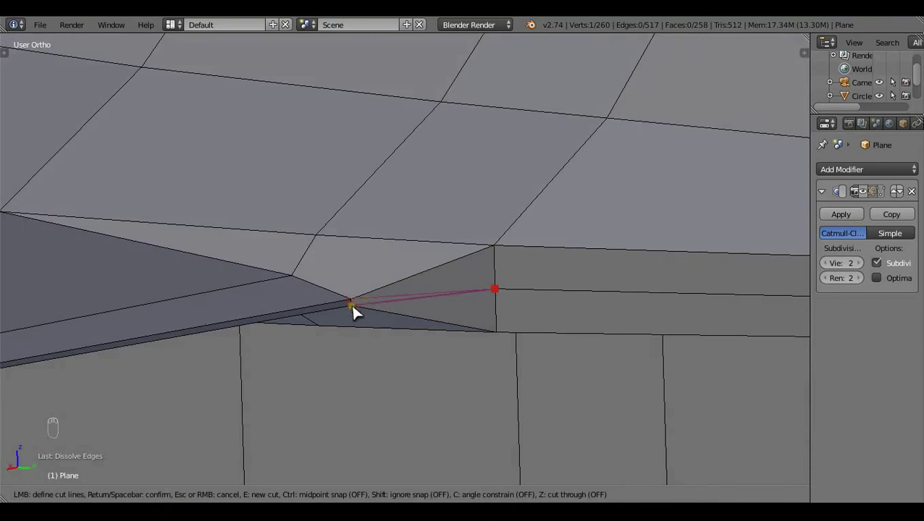
drag(442, 283, 432, 415)
key(x)
middle_click(537, 361)
key(Tab)
key(Tab)
click(392, 485)
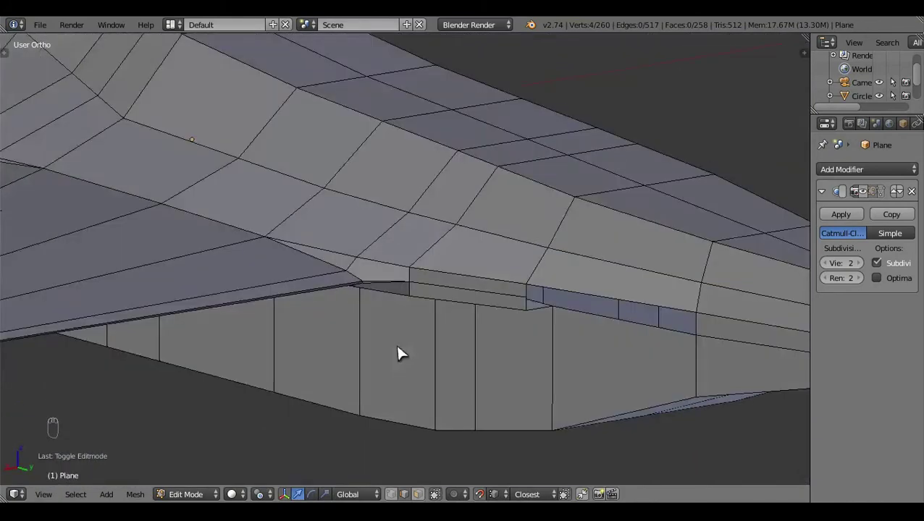
- Select the lengthwise edge along the fuselage side and dissolve it to lighten the lower body
middle_click(576, 328)
drag(453, 304, 456, 305)
key(f)
key(a)
drag(456, 305, 580, 305)
right_click(580, 306)
click(575, 307)
drag(575, 307, 572, 305)
key(f)
key(a)
key(ctrl+r)
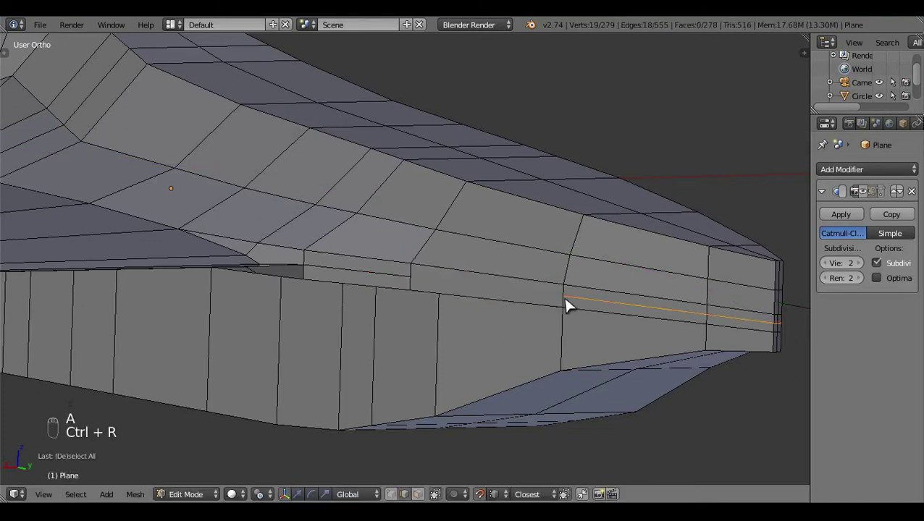
key(z)
key(z)
- Knife-cut a second edge along the fuselage side, leaving the half body at 257 faces
key(a)
key(k)
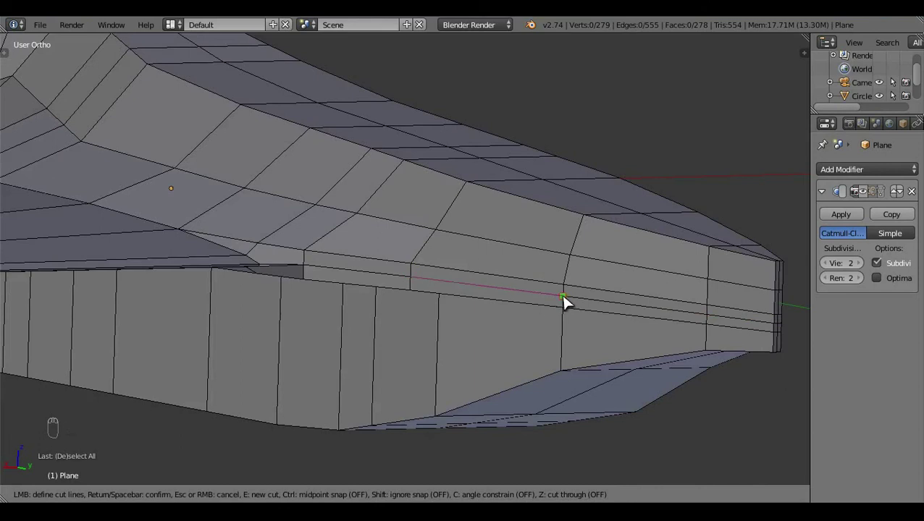
key(a)
drag(441, 370, 444, 429)
key(a)
key(a)
drag(390, 306, 393, 365)
key(x)
click(435, 253)
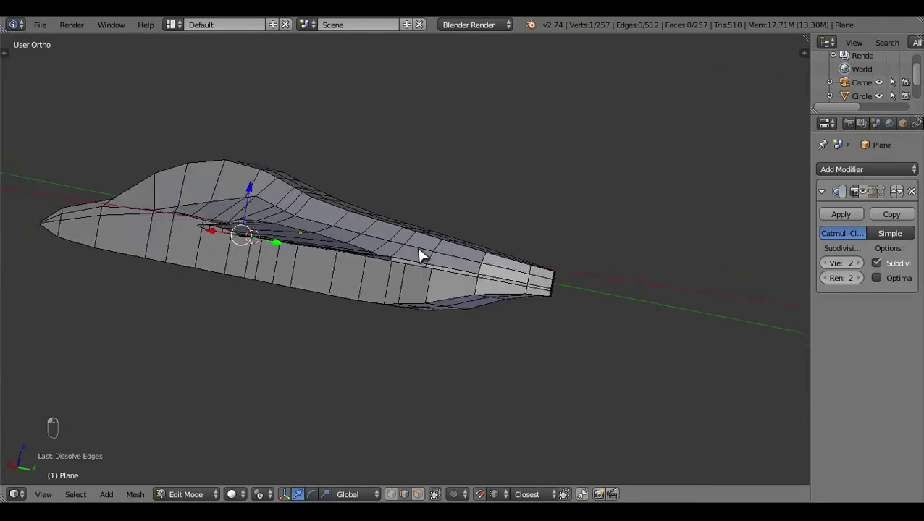
- Inspect the smoothed wing root and nose from above, then return to editing the mesh
middle_click(424, 286)
drag(416, 309, 327, 192)
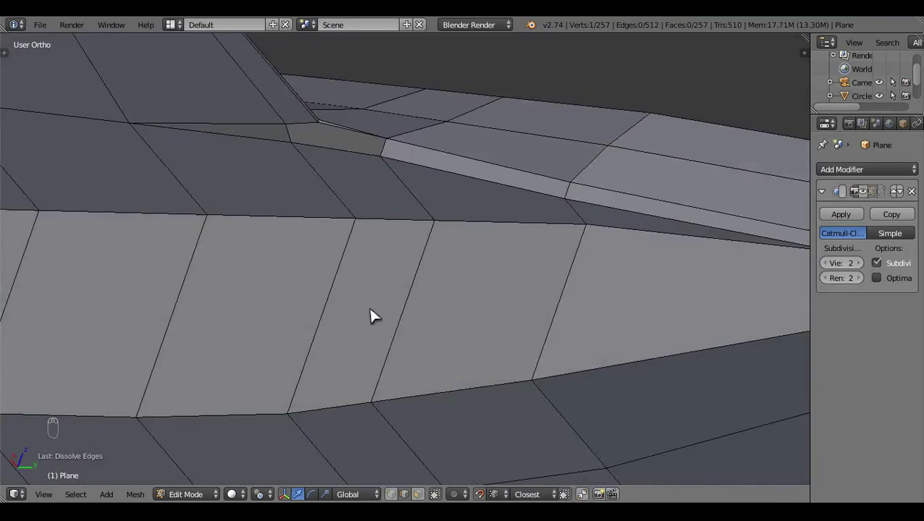
drag(850, 207, 466, 312)
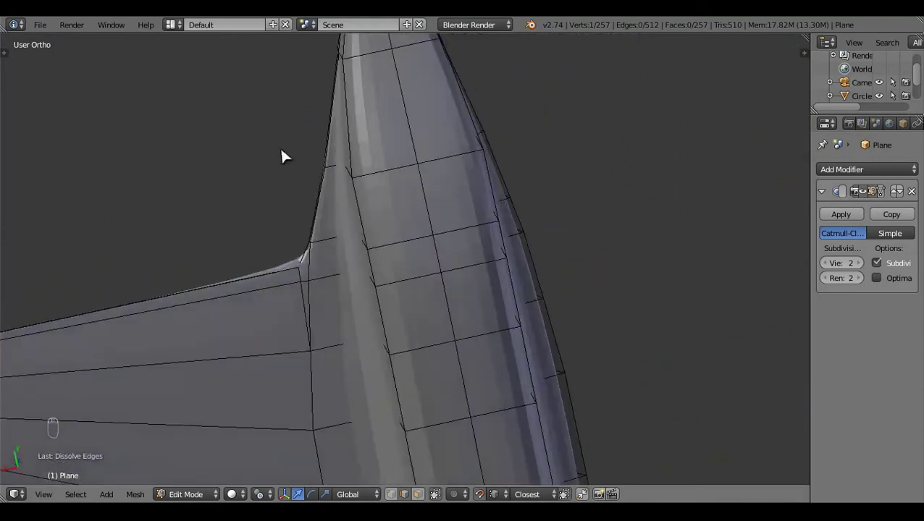
drag(400, 198, 578, 394)
drag(578, 394, 404, 347)
key(x)
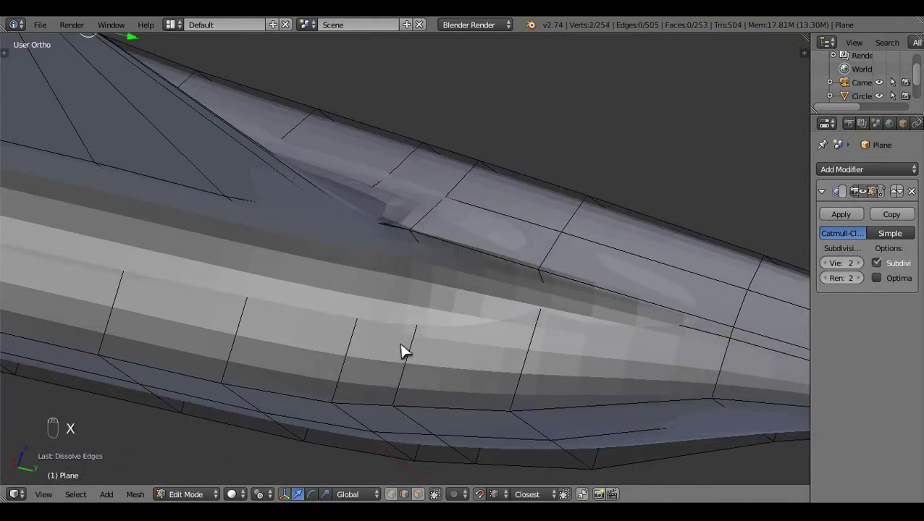
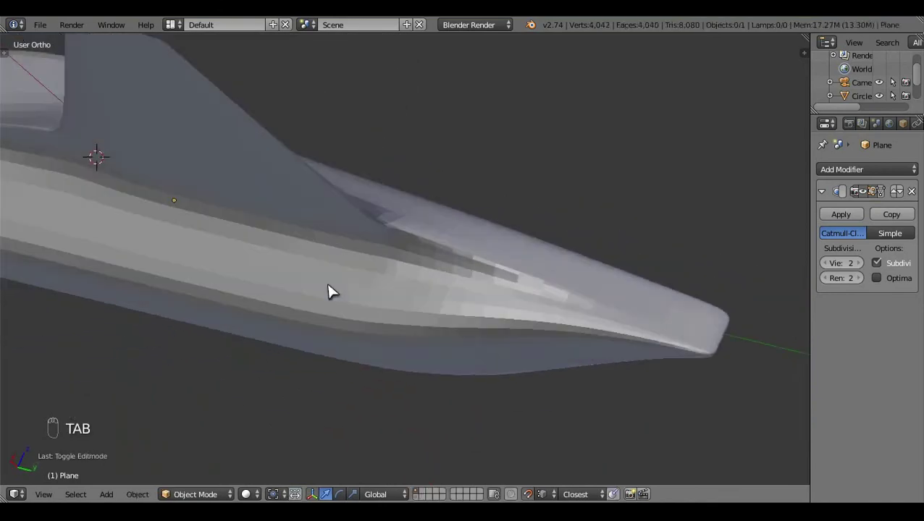
drag(386, 324, 341, 194)
key(Tab)
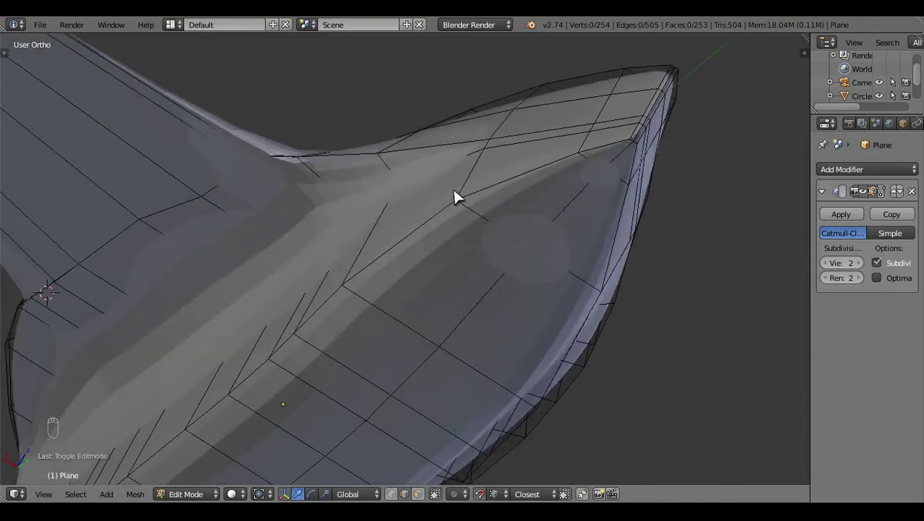
- Select vertices where the wing meets the fuselage and slide them along one axis to blend the root
drag(381, 171, 451, 246)
click(452, 250)
middle_click(457, 207)
click(461, 171)
middle_click(369, 258)
click(348, 227)
middle_click(348, 240)
click(359, 159)
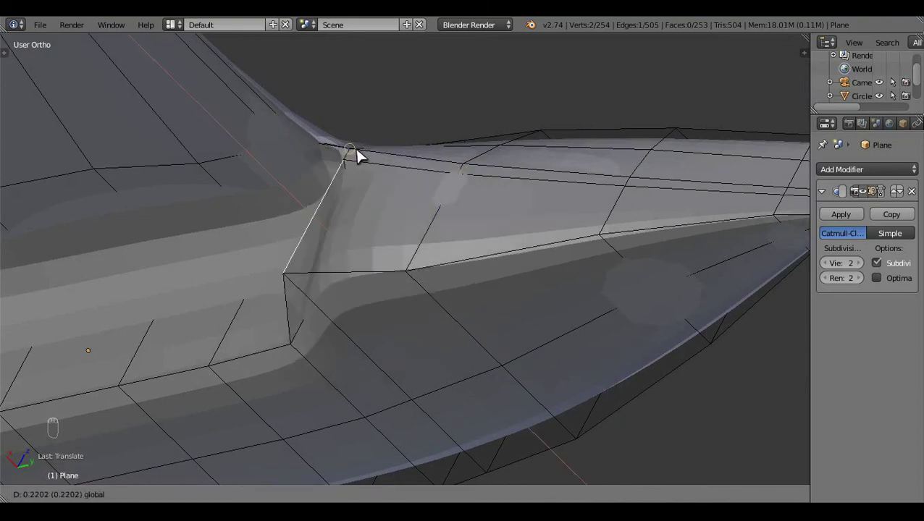
key(ctrl+z)
key(a)
drag(537, 149, 358, 299)
right_click(329, 311)
click(397, 203)
- Adjust further wing-root vertices, trimming the mesh to 253 faces, and switch to wireframe
key(a)
drag(289, 285, 388, 172)
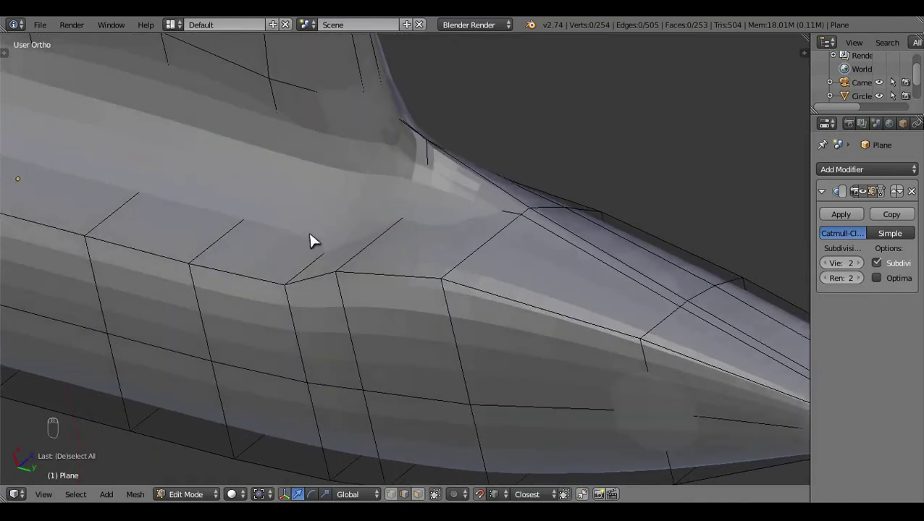
click(396, 243)
middle_click(402, 189)
click(432, 156)
key(a)
middle_click(488, 243)
drag(538, 233, 428, 229)
key(z)
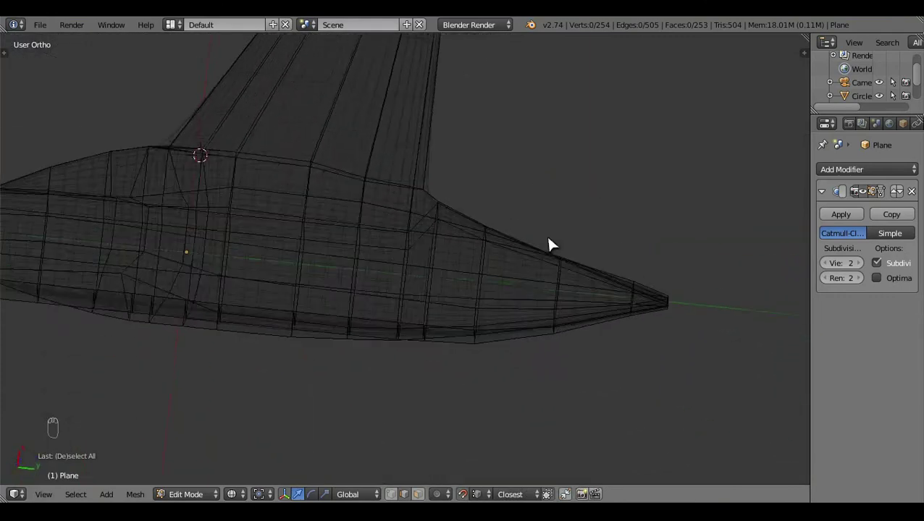
key(z)
- Check the smoothed half body from straight above against the top-view blueprint
drag(444, 312, 526, 331)
drag(395, 149, 529, 457)
click(642, 363)
key(KP_7)
drag(540, 360, 506, 416)
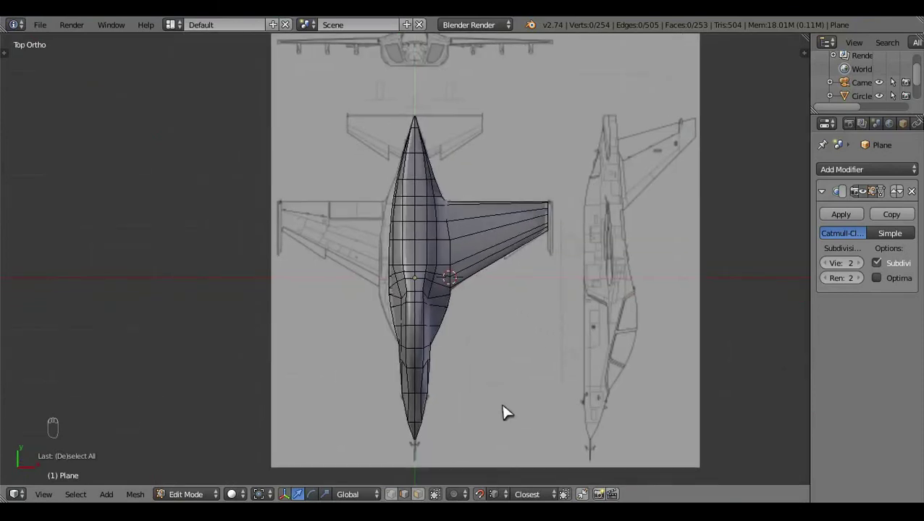
- Box-select the wingless far half of the fuselage and delete it, dropping the mesh to 159 faces
drag(399, 501, 870, 199)
key(z)
drag(777, 211, 337, 100)
key(b)
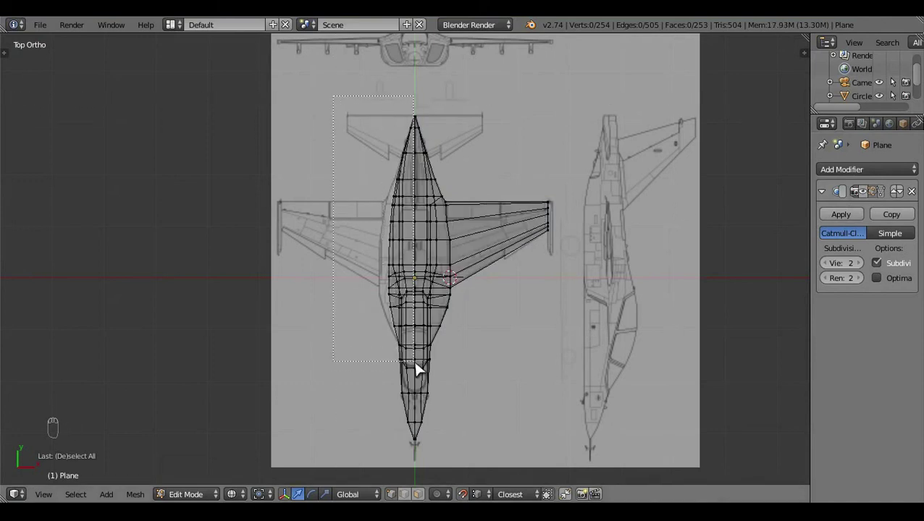
key(z)
drag(404, 351, 458, 256)
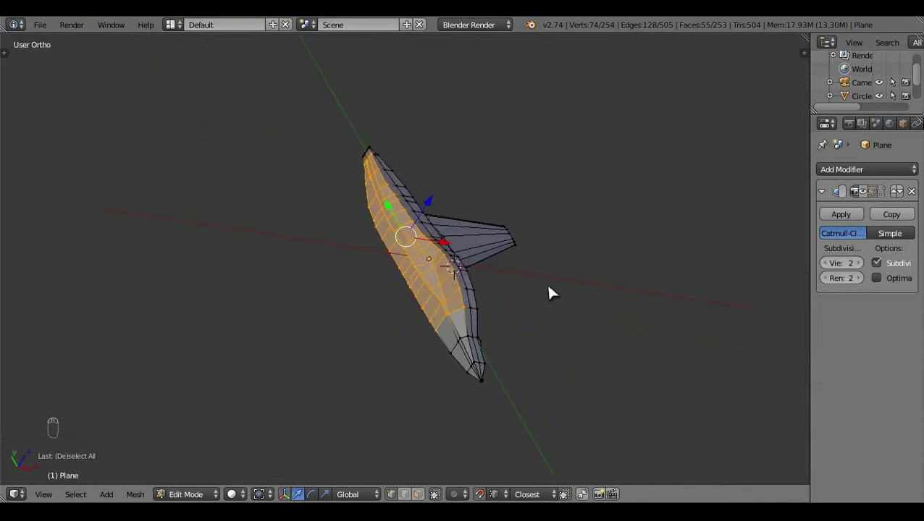
key(x)
drag(863, 178, 681, 390)
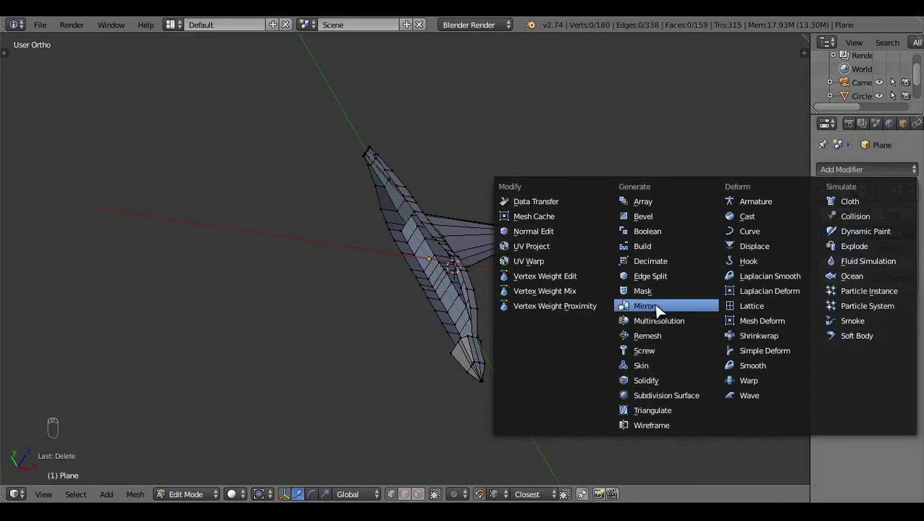
- Add a Mirror modifier above Subdivision Surface so the smoothed jet regains both wings
drag(897, 313, 866, 359)
drag(867, 360, 337, 361)
key(Tab)
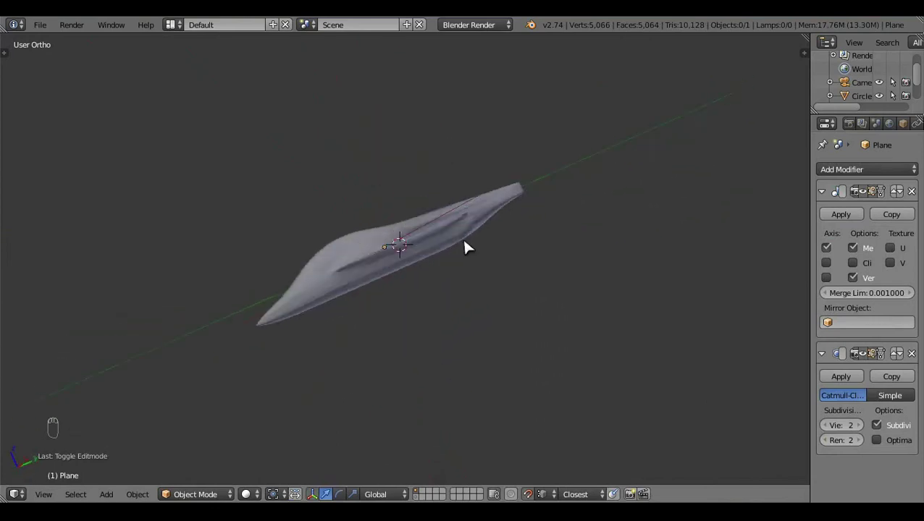
key(KP_1)
drag(642, 324, 535, 160)
click(535, 160)
- Review the mirrored jet body in Object Mode from the front and side views
middle_click(292, 331)
middle_click(265, 177)
key(KP_3)
drag(568, 362, 574, 362)
middle_click(574, 363)
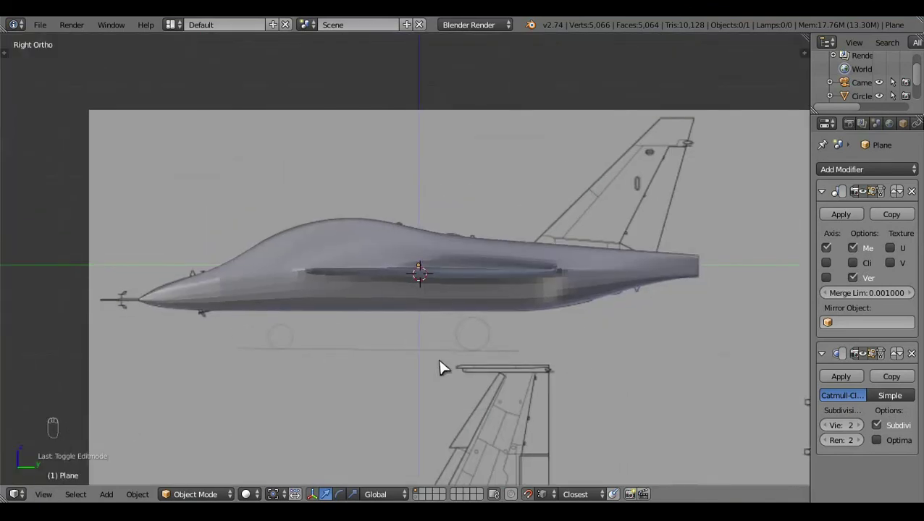